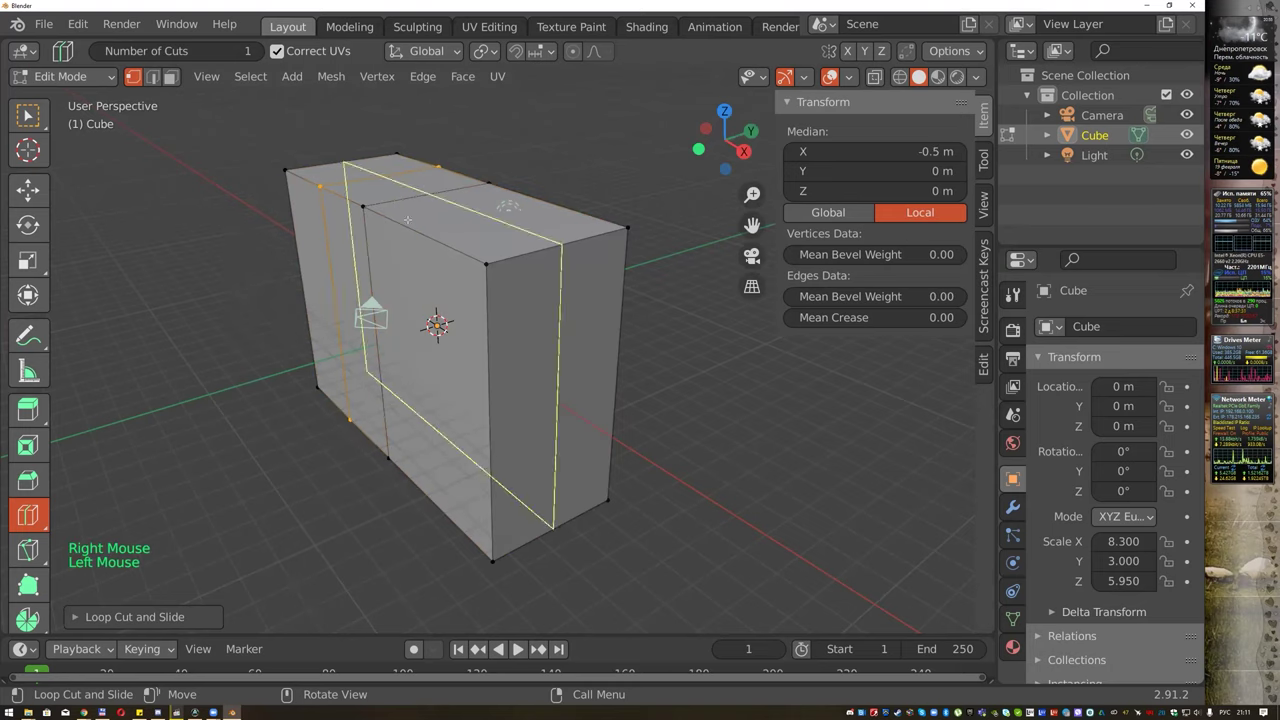
# Undo the last edge-loop placement on the stretched box.
pyautogui.press('ctrl+z')
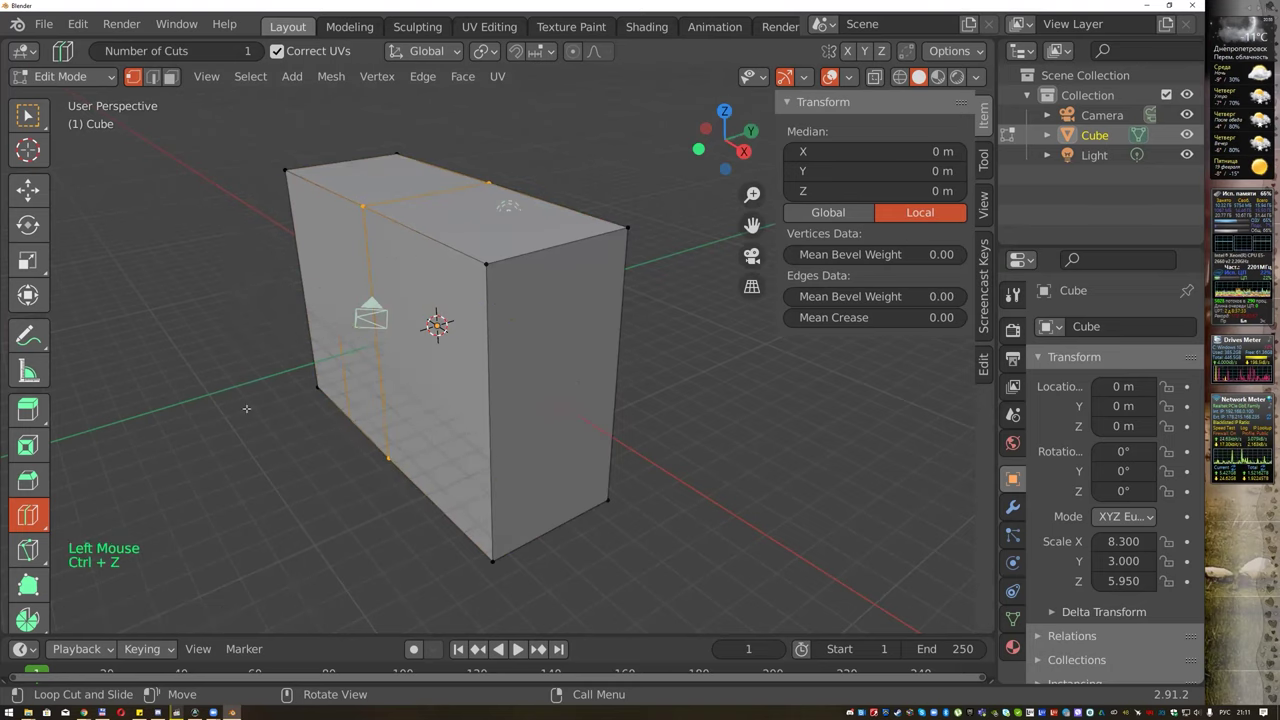
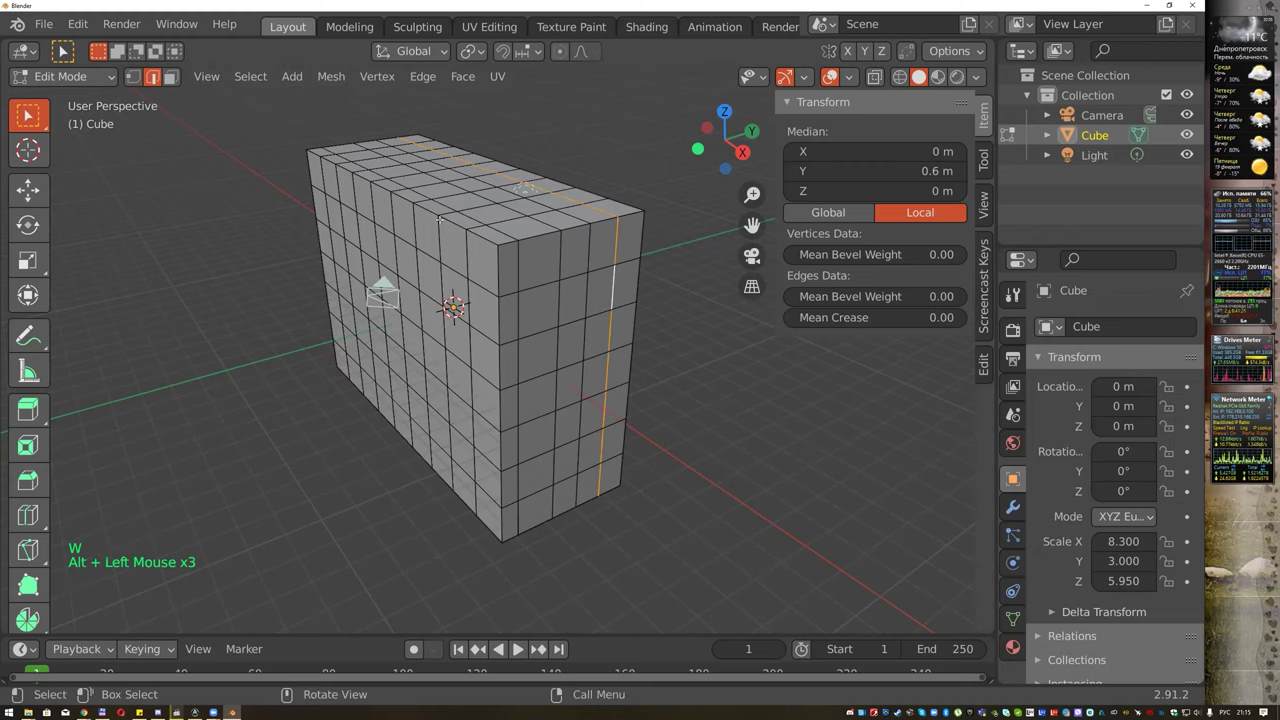
# Select the front vertical edge loop and start moving it along the wall.
pyautogui.click(40, 188)
pyautogui.click(75, 48)
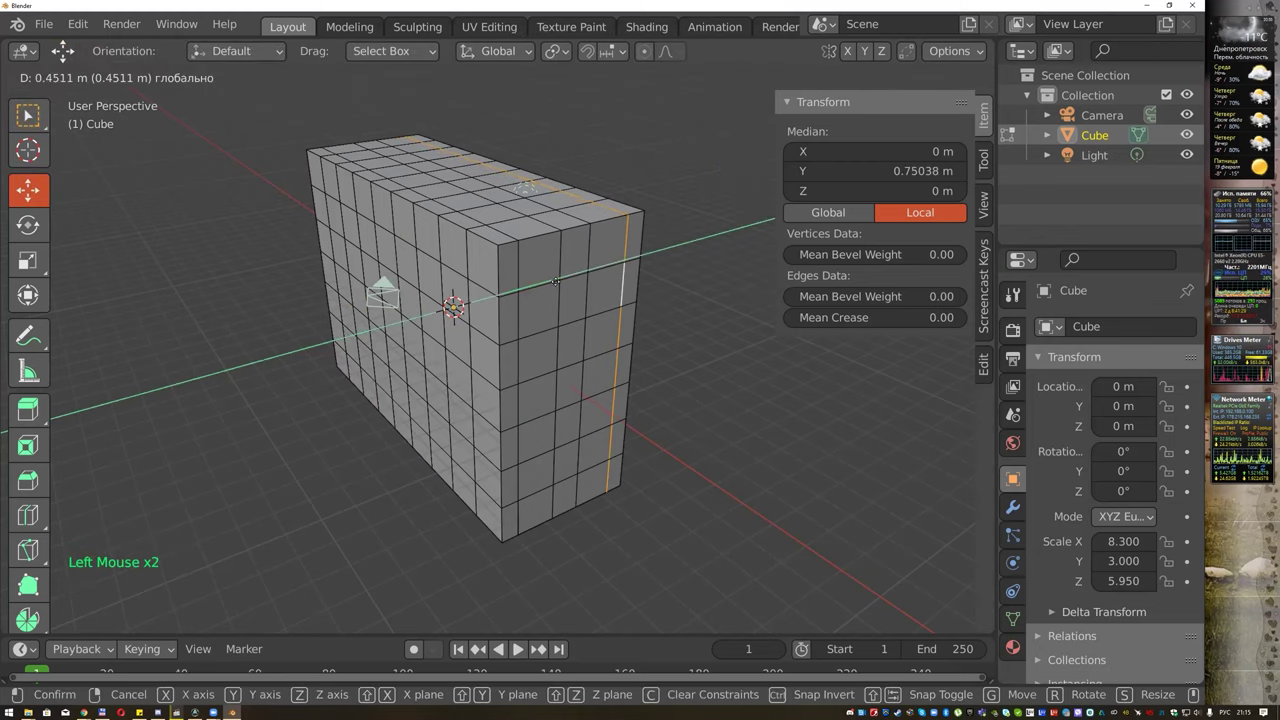
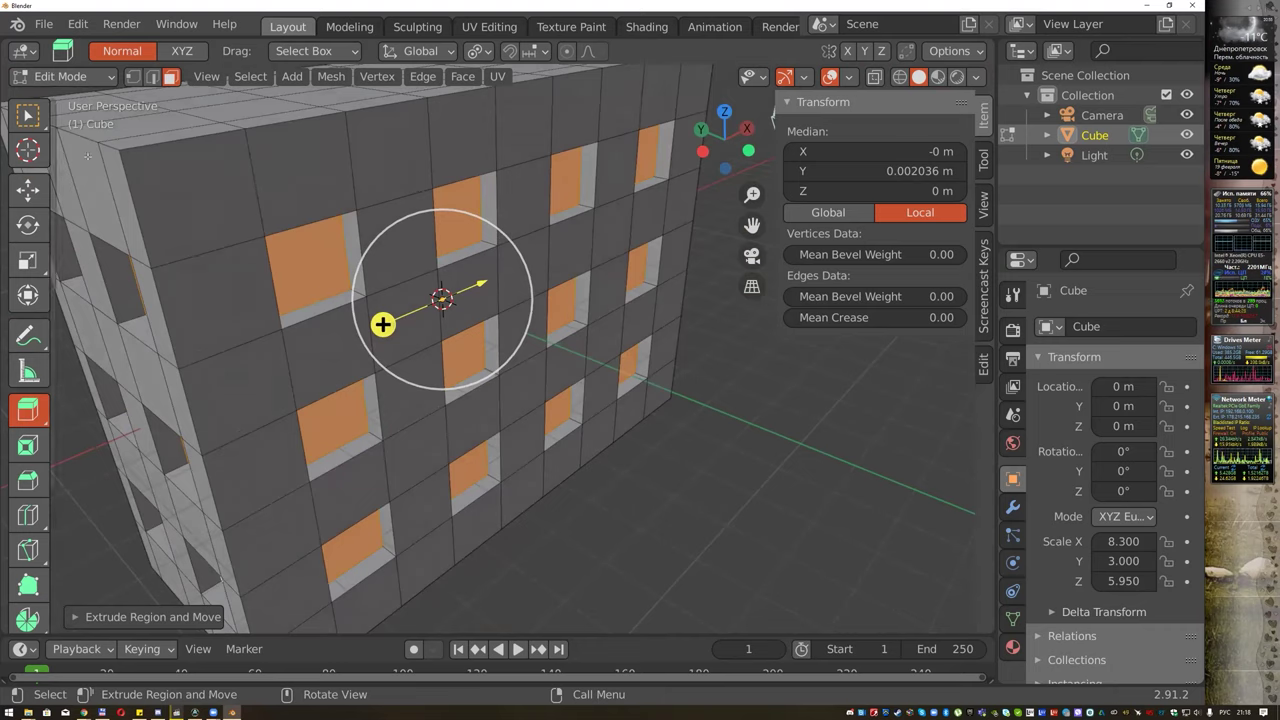
pyautogui.click(34, 115)
pyautogui.press('Delete')
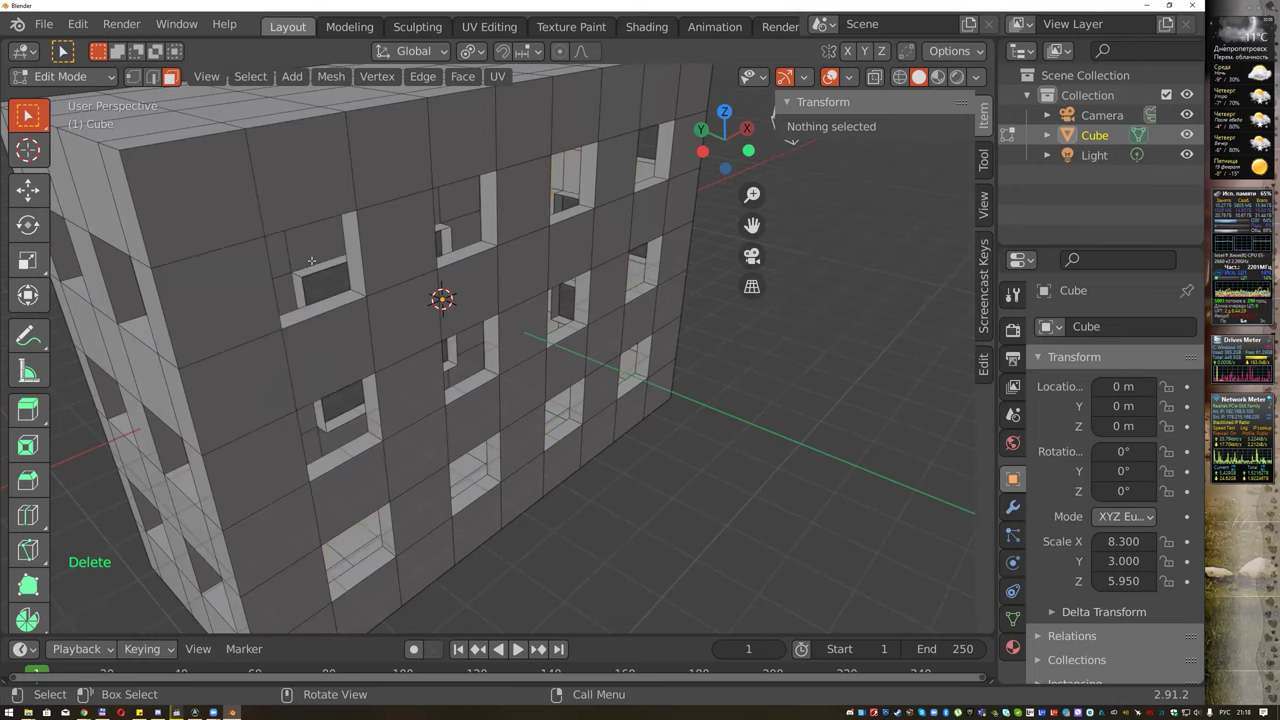
pyautogui.scroll(3)
pyautogui.scroll(3)
pyautogui.scroll(-3)
pyautogui.scroll(-3)
pyautogui.scroll(3)
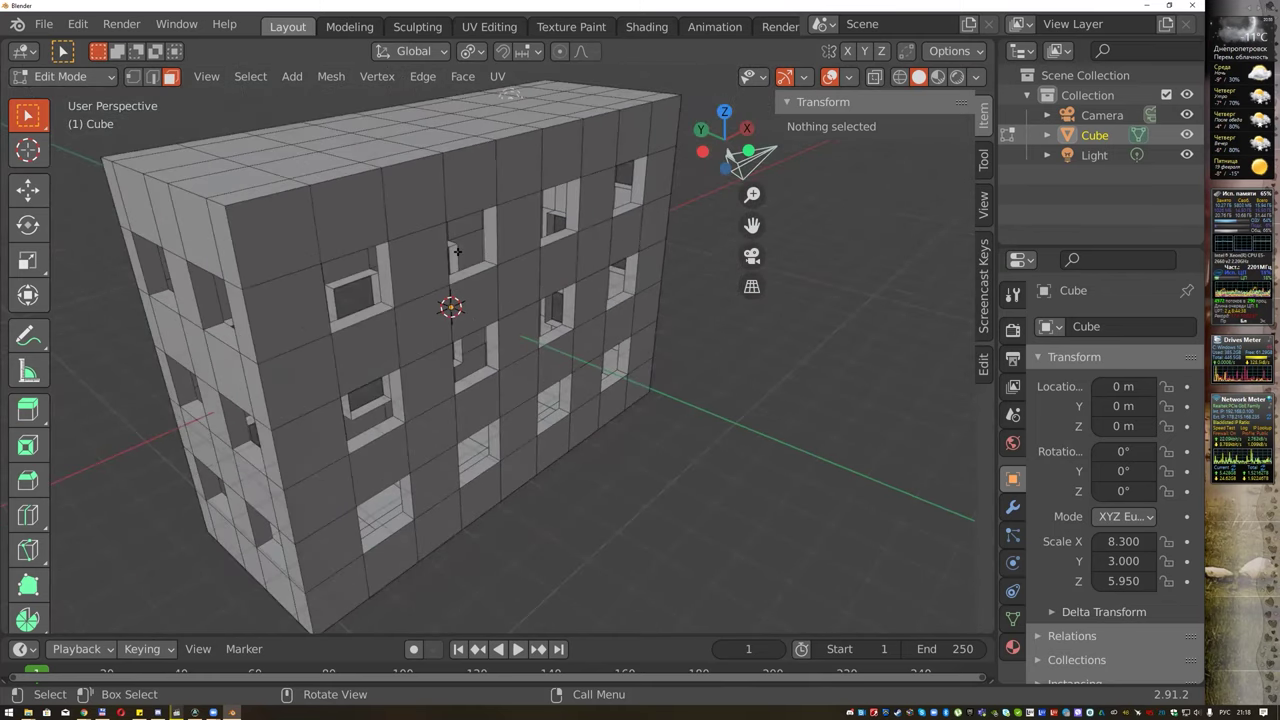
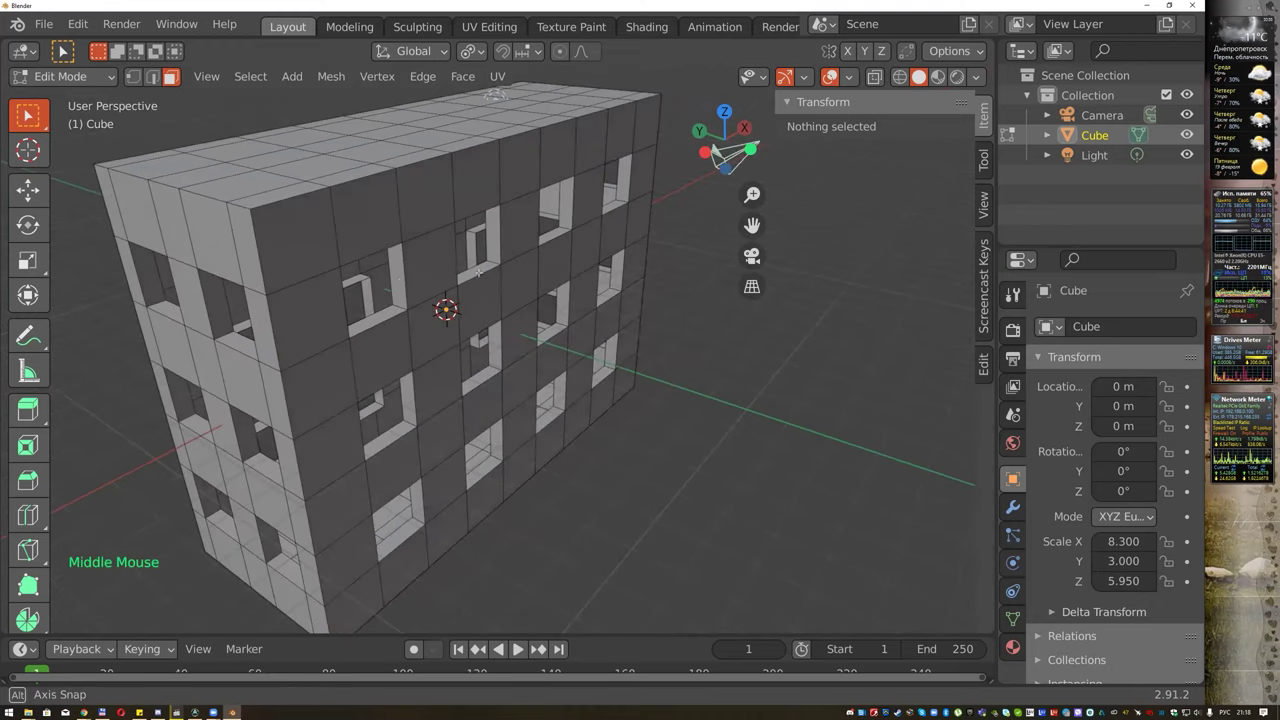
pyautogui.scroll(3)
pyautogui.scroll(3)
pyautogui.scroll(3)
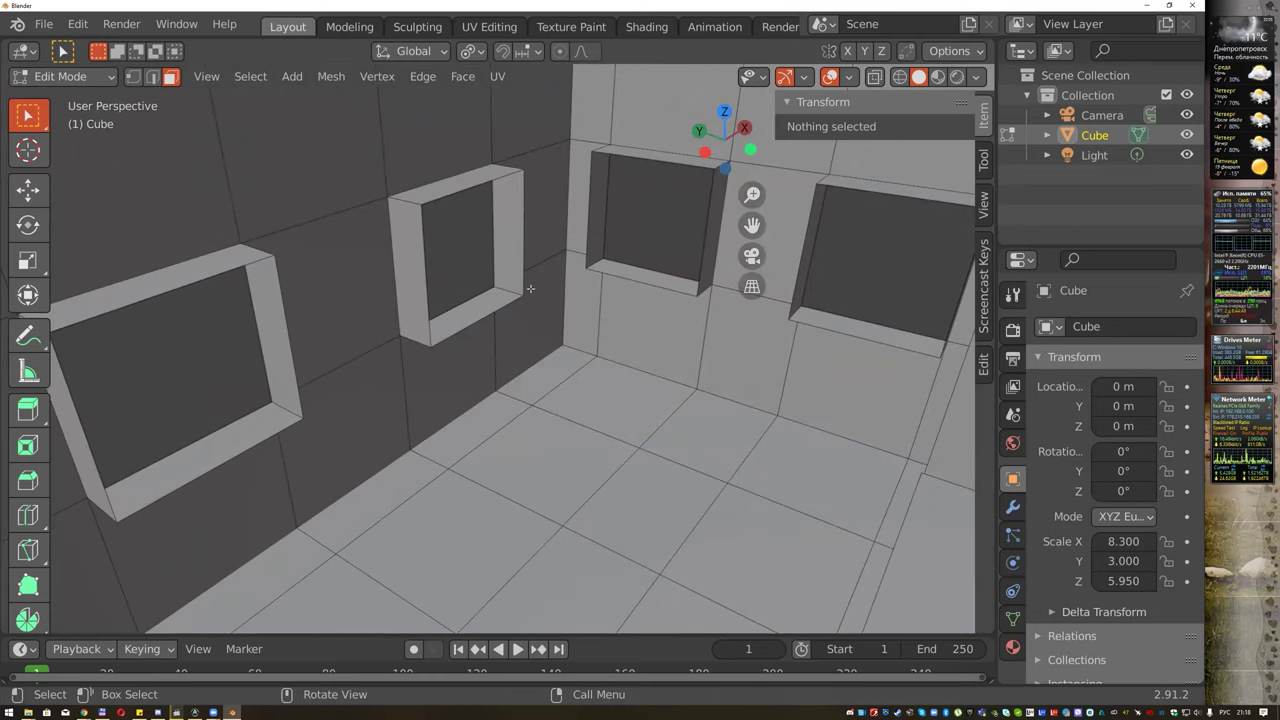
pyautogui.scroll(-3)
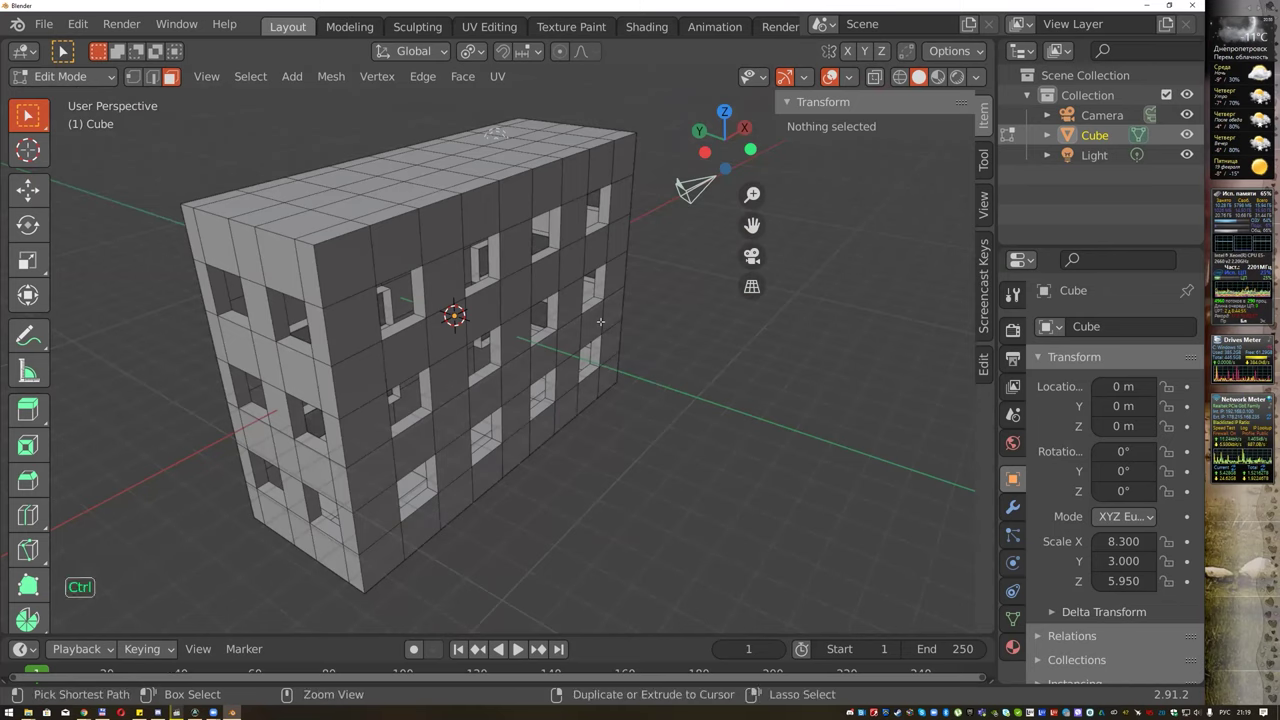
# Correct the Cube object's name letter by letter until it reads Home.
pyautogui.press('ctrl+z')
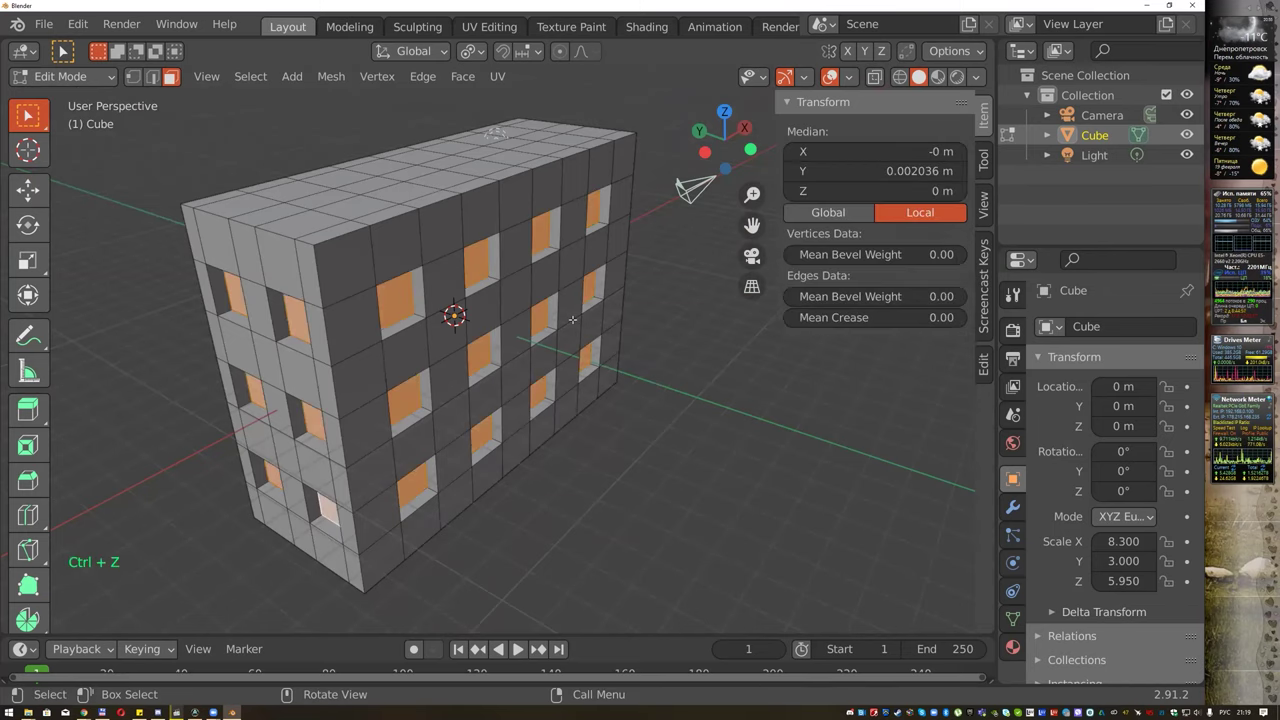
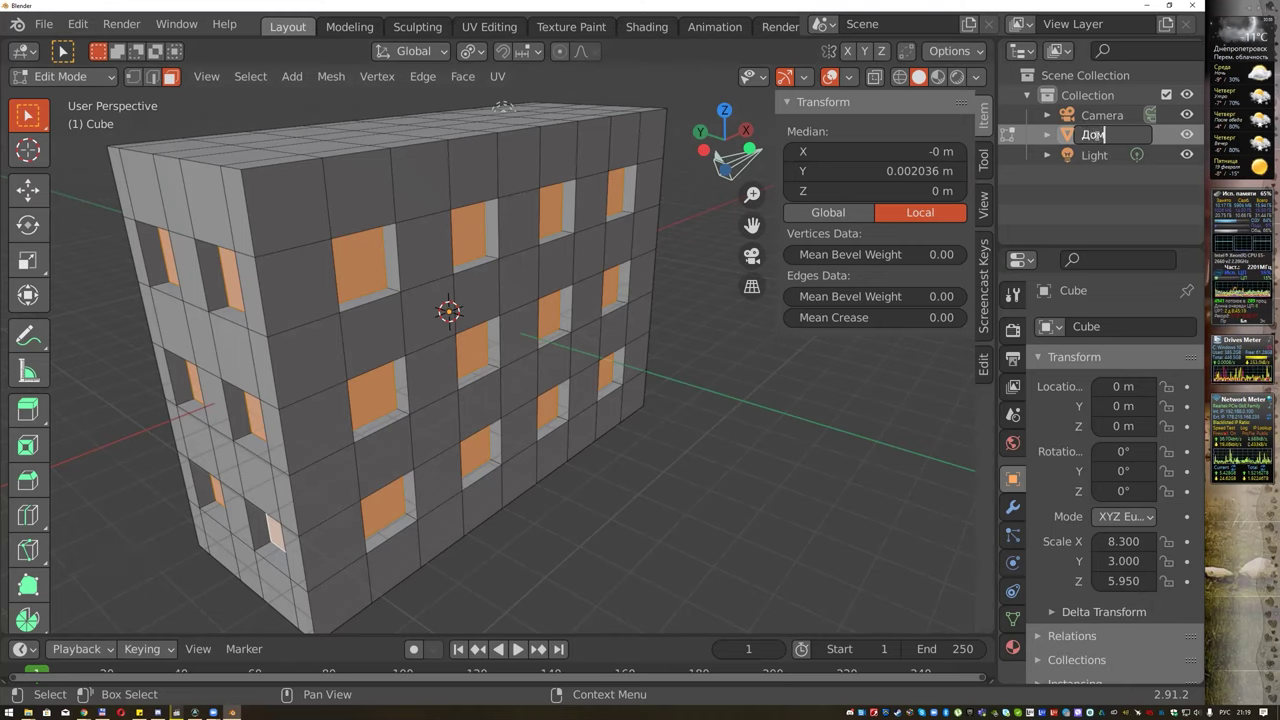
pyautogui.press('BackSpace')
pyautogui.press('BackSpace')
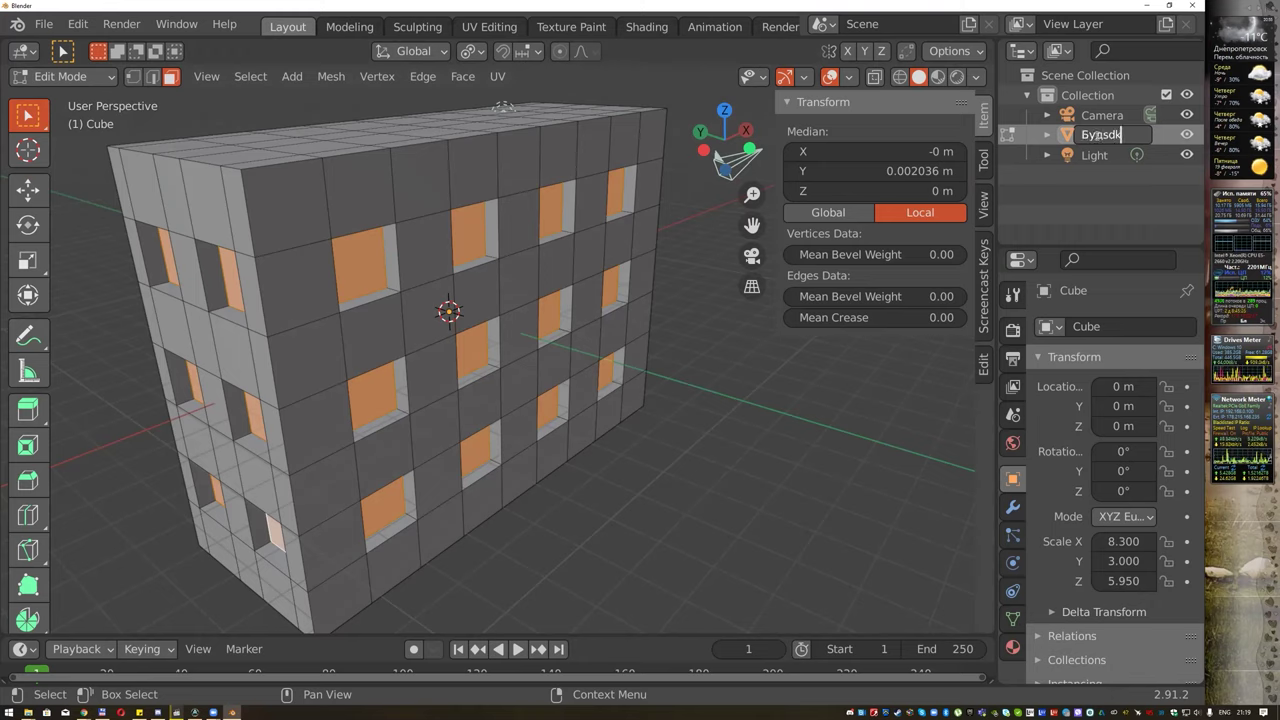
pyautogui.press('BackSpace')
pyautogui.press('BackSpace')
pyautogui.press('BackSpace')
pyautogui.press('BackSpace')
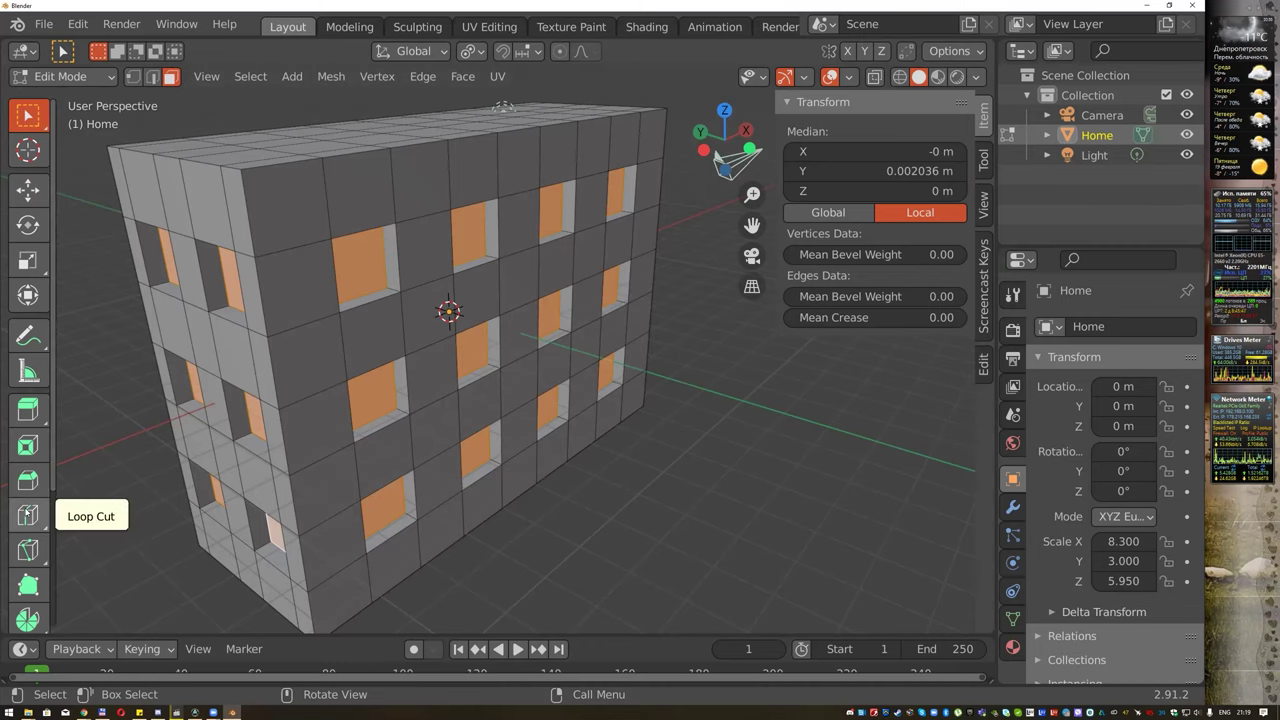
# Zoom the viewport out to see the whole Home building.
pyautogui.scroll(-3)
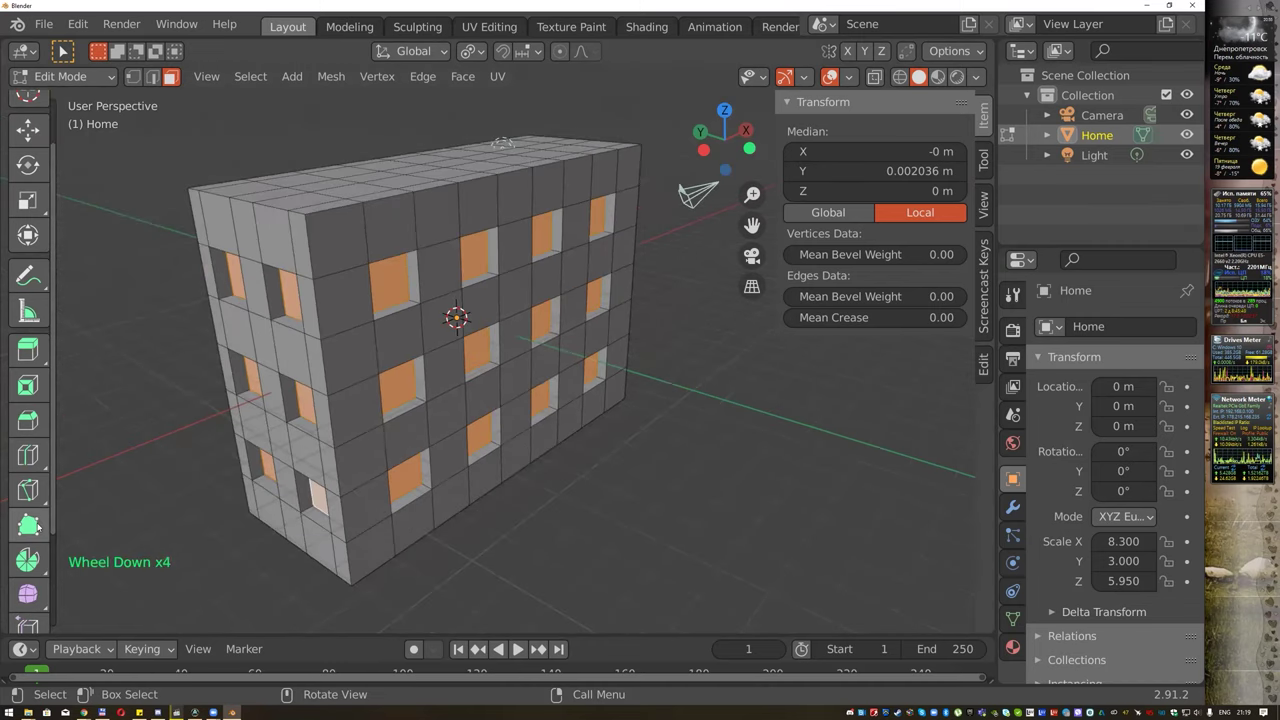
pyautogui.scroll(-3)
pyautogui.scroll(-3)
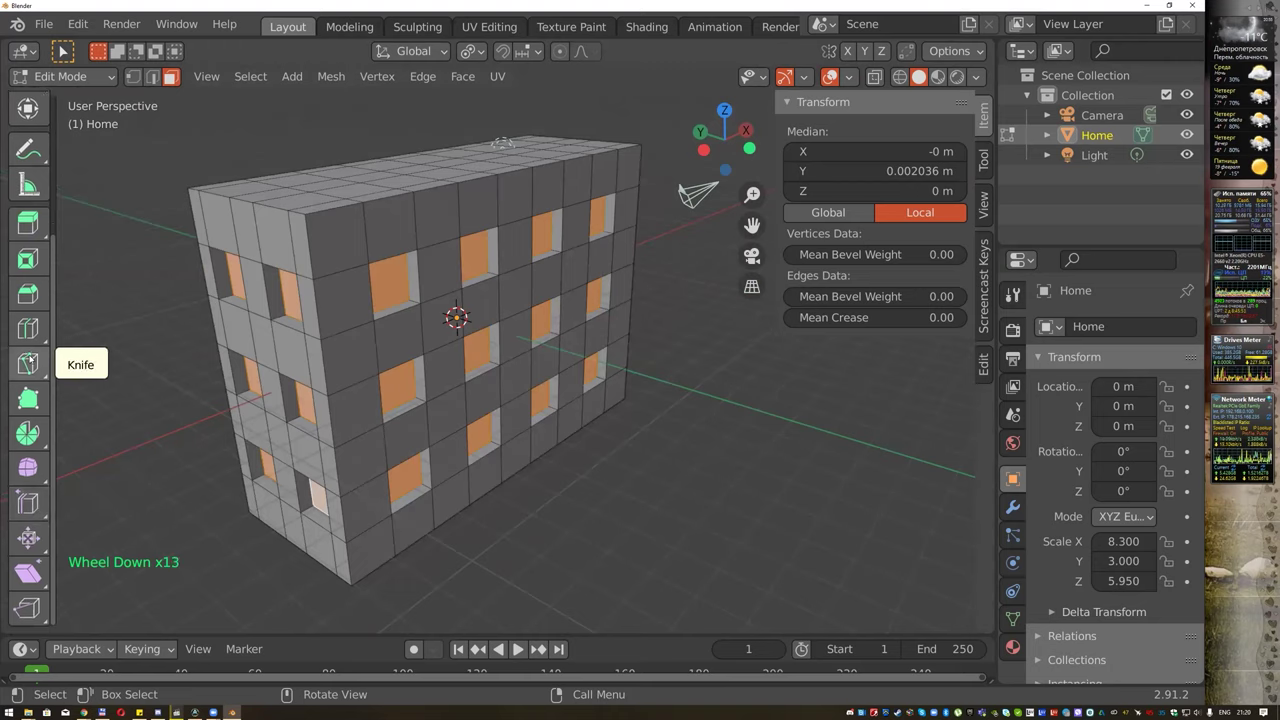
pyautogui.scroll(-3)
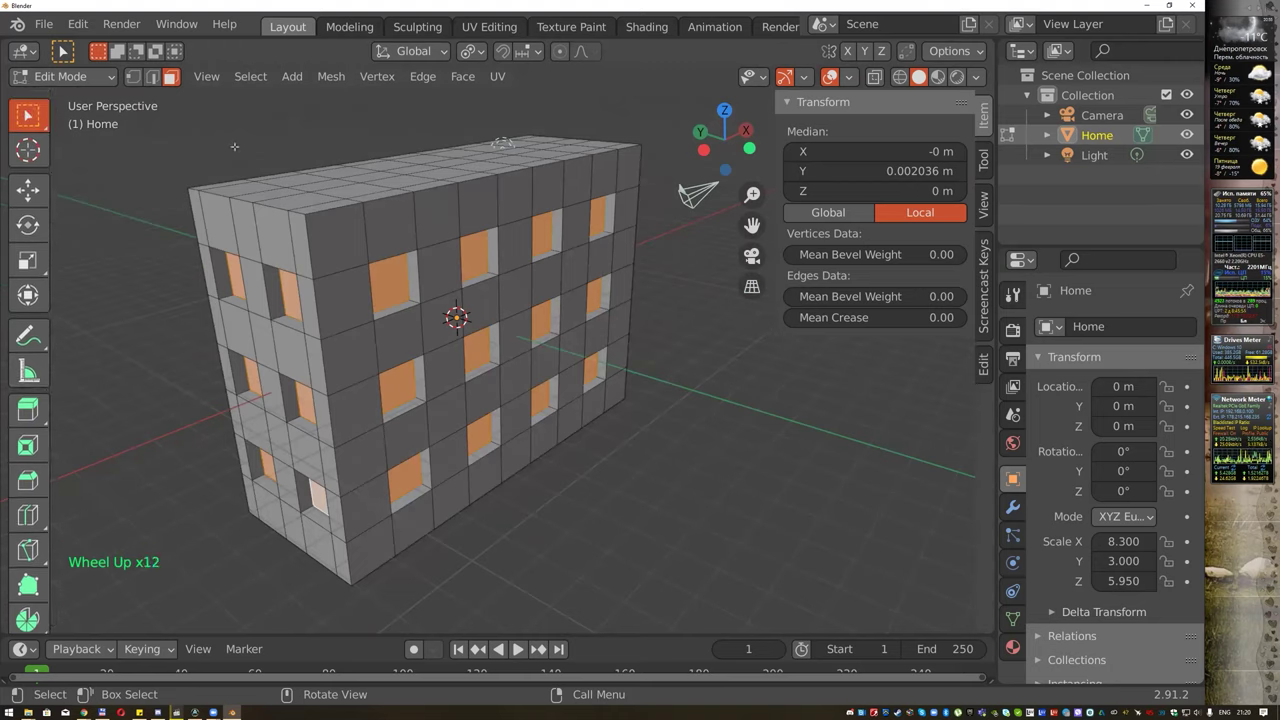
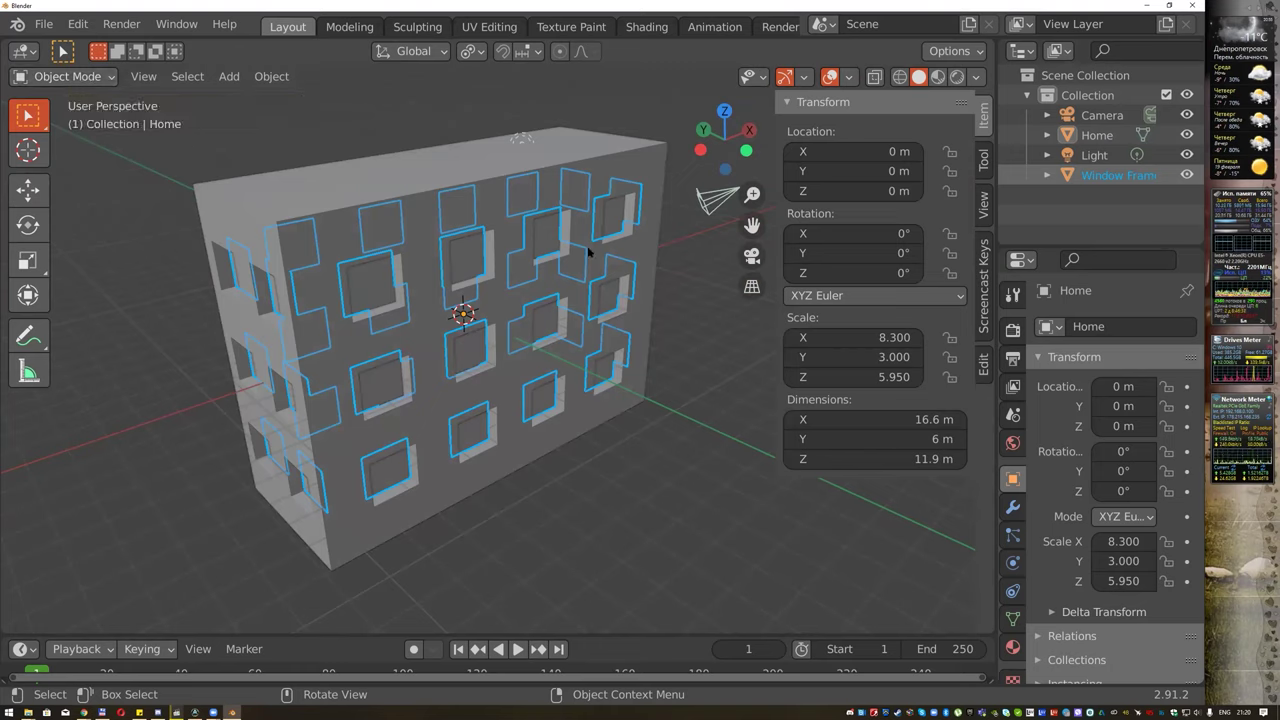
# Show Home's blue material in Material Preview shading, then select the Window Frame object.
pyautogui.click(495, 159)
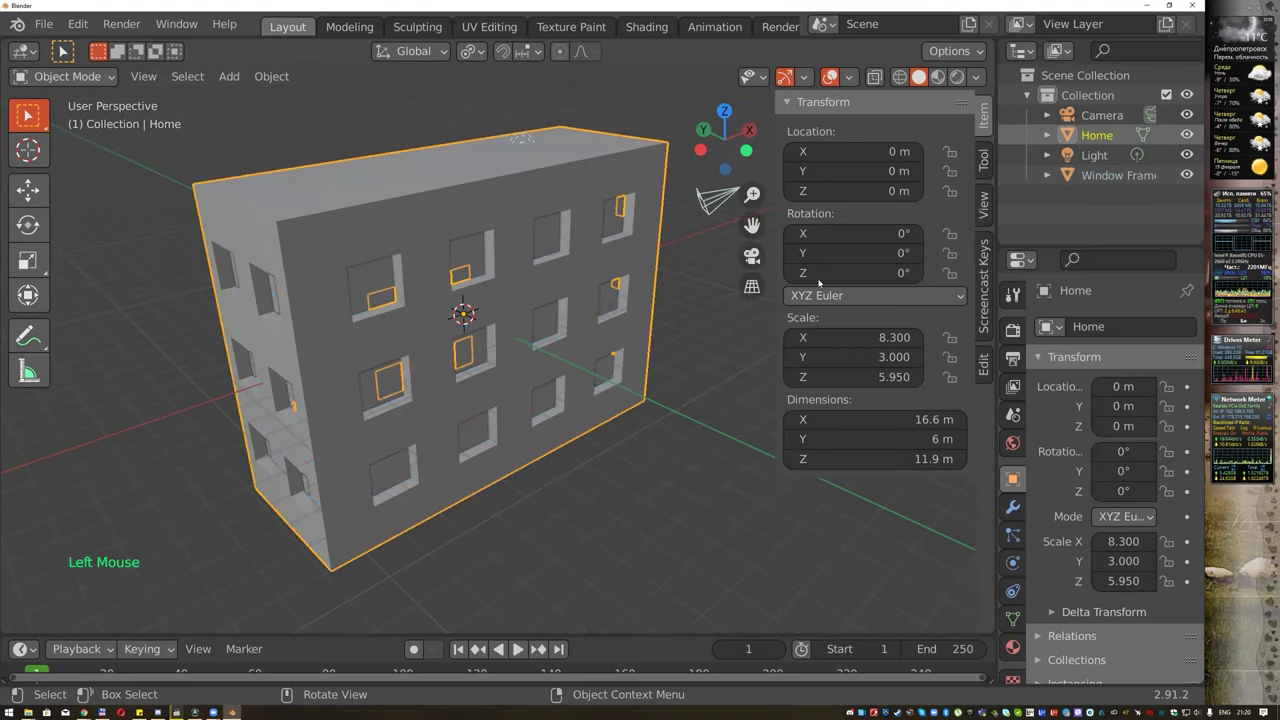
pyautogui.click(1018, 645)
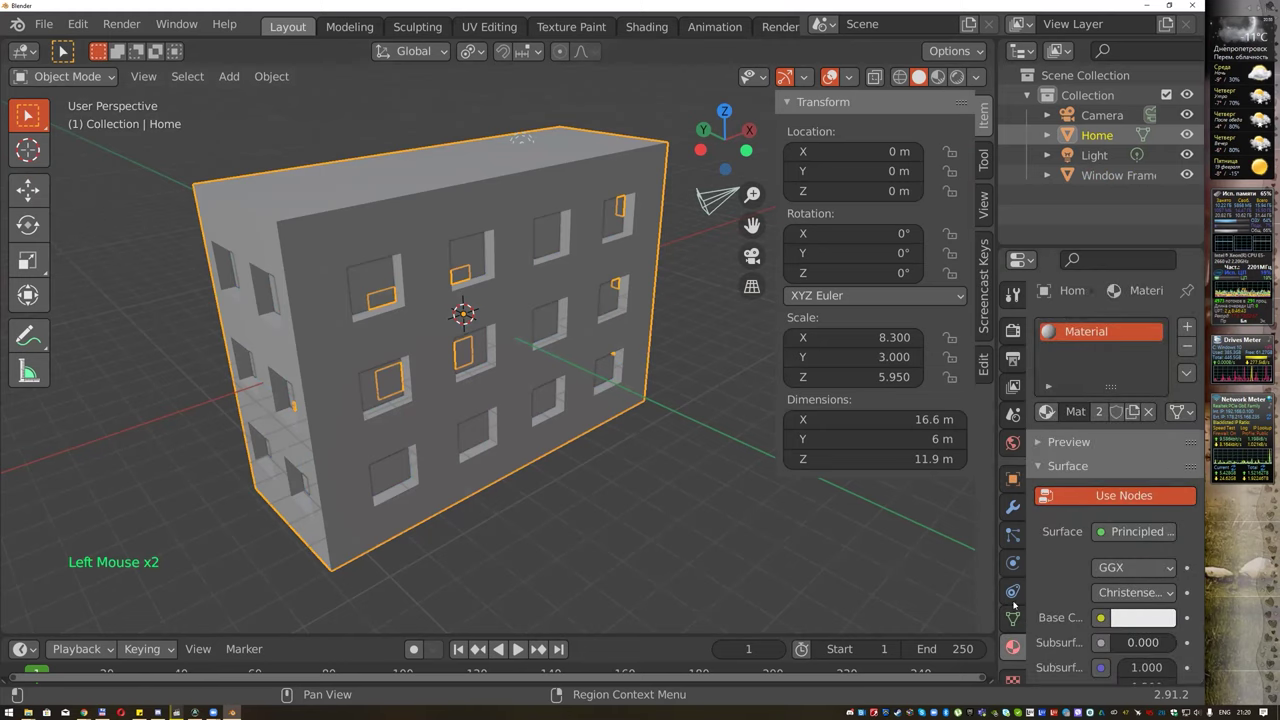
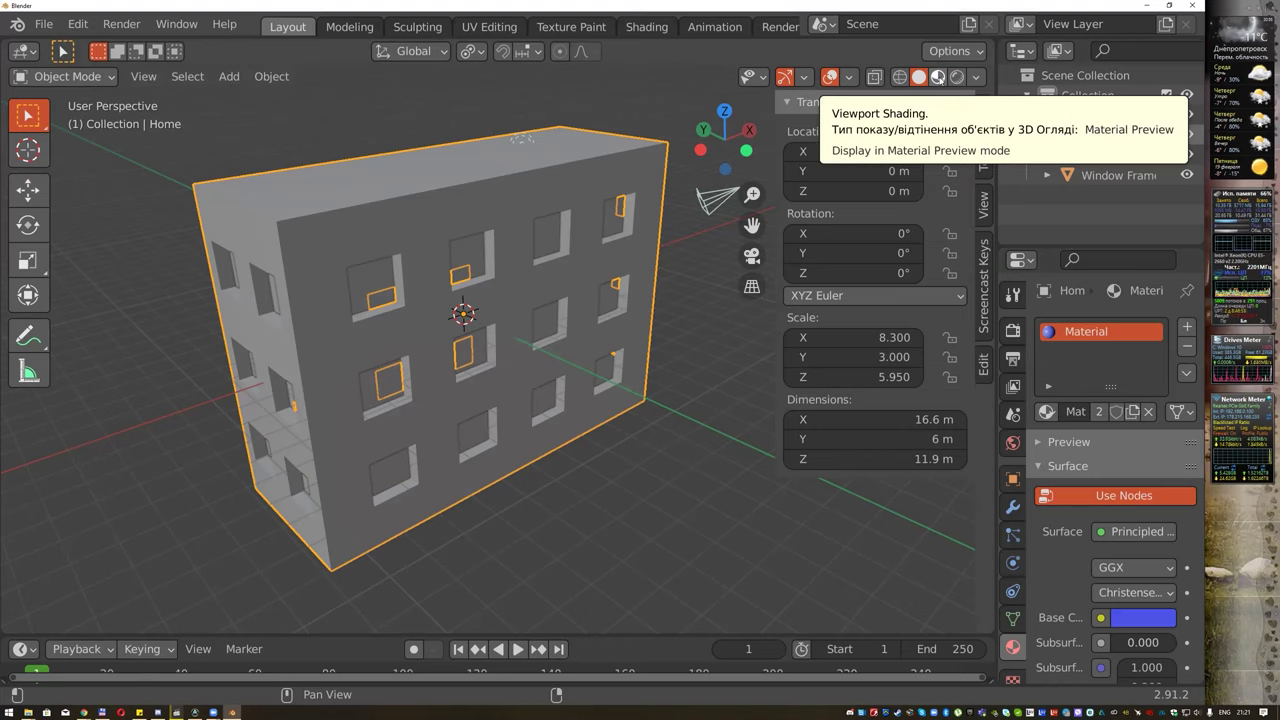
pyautogui.click(944, 78)
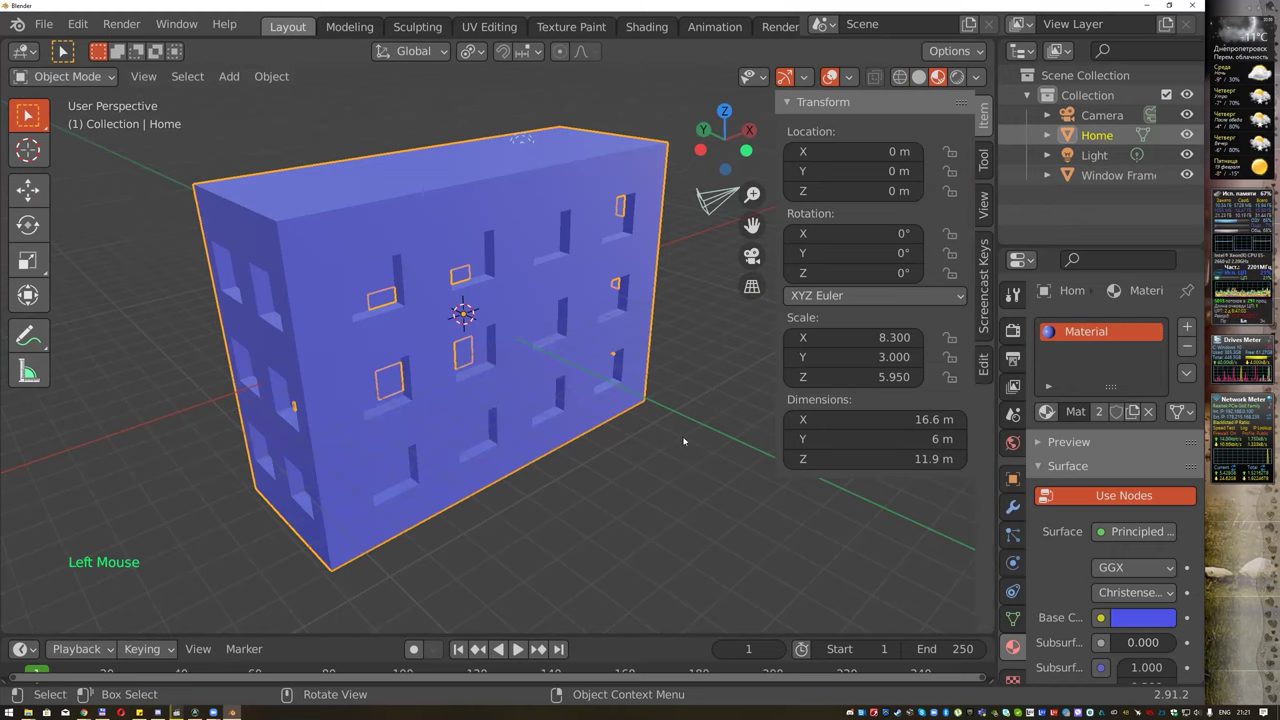
pyautogui.click(1102, 176)
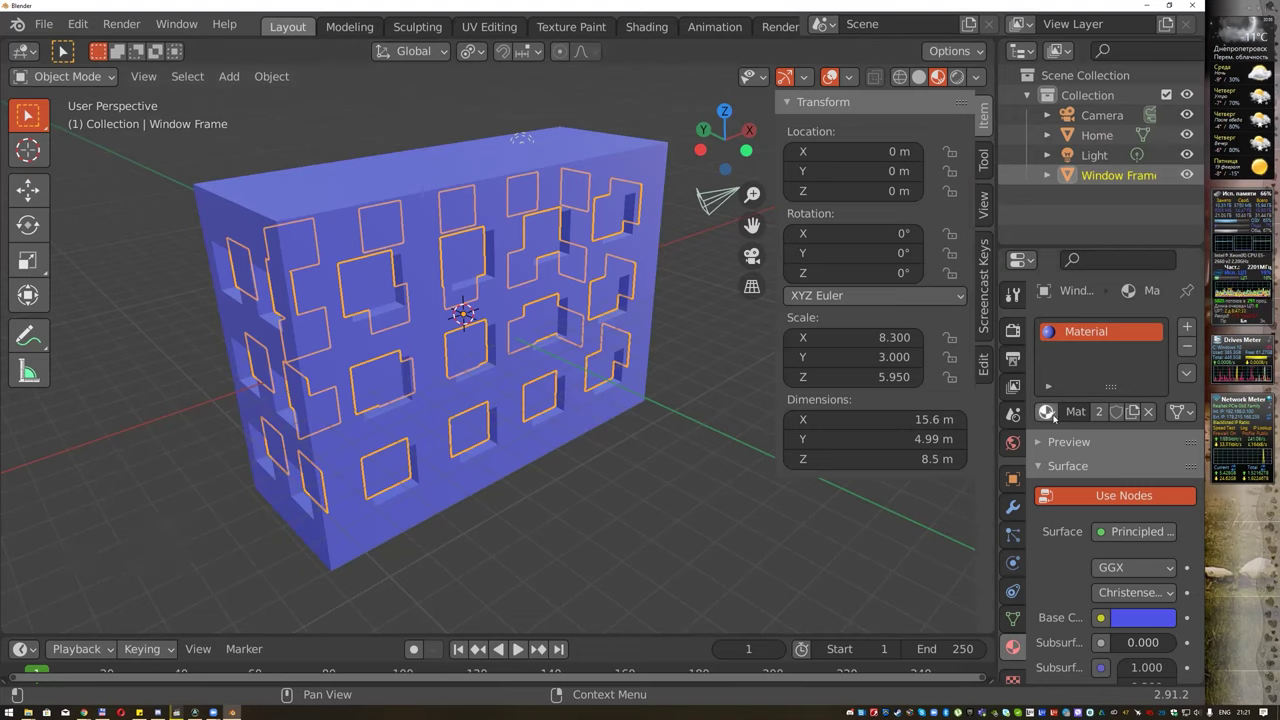
pyautogui.click(1058, 417)
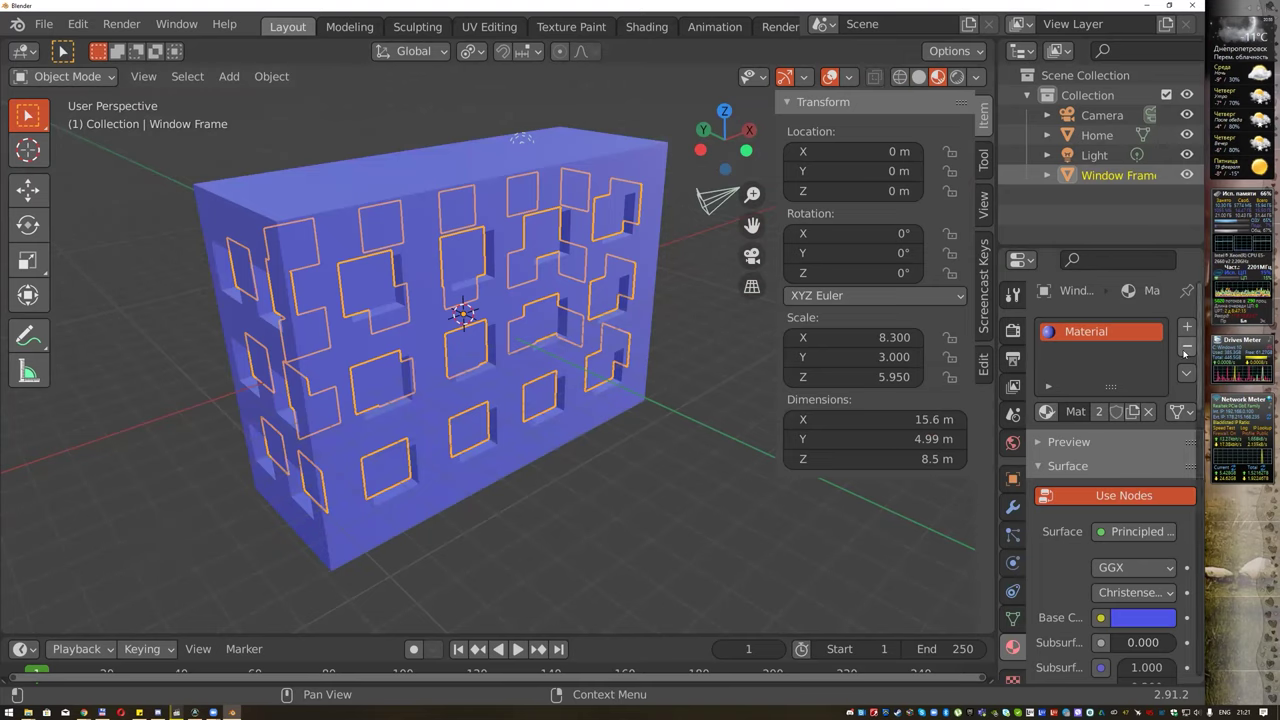
pyautogui.click(1188, 352)
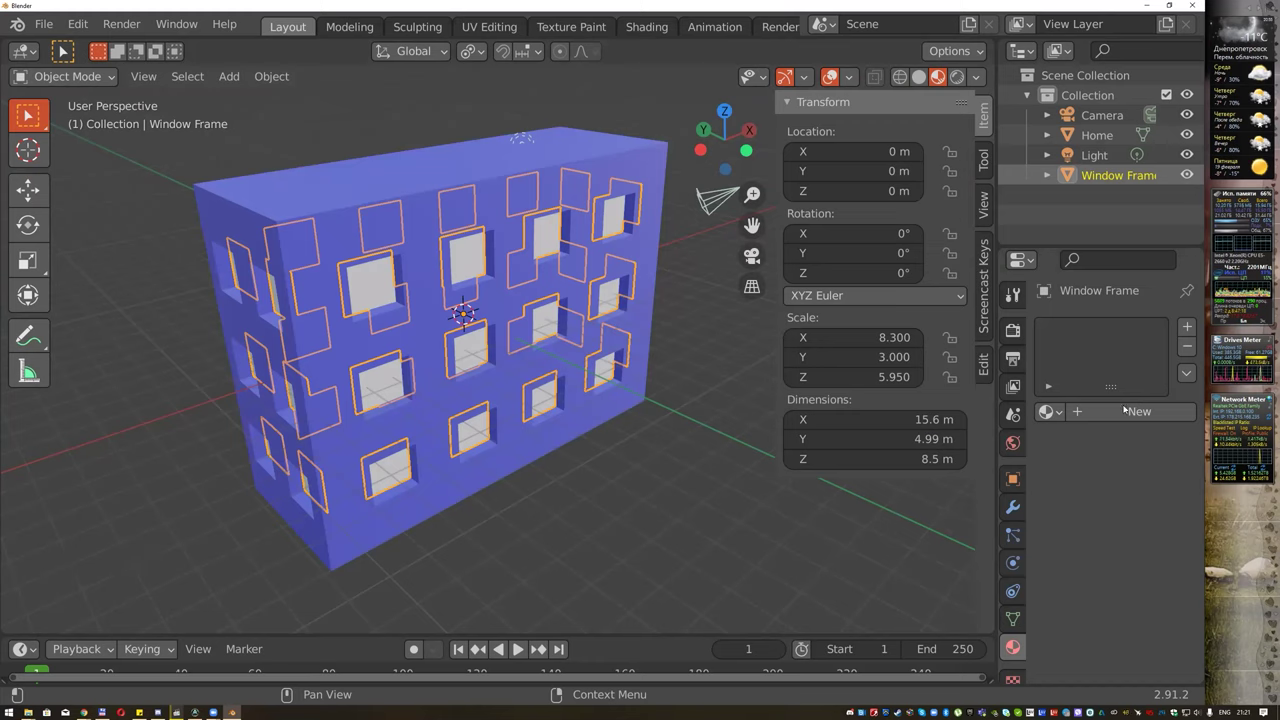
pyautogui.click(1128, 413)
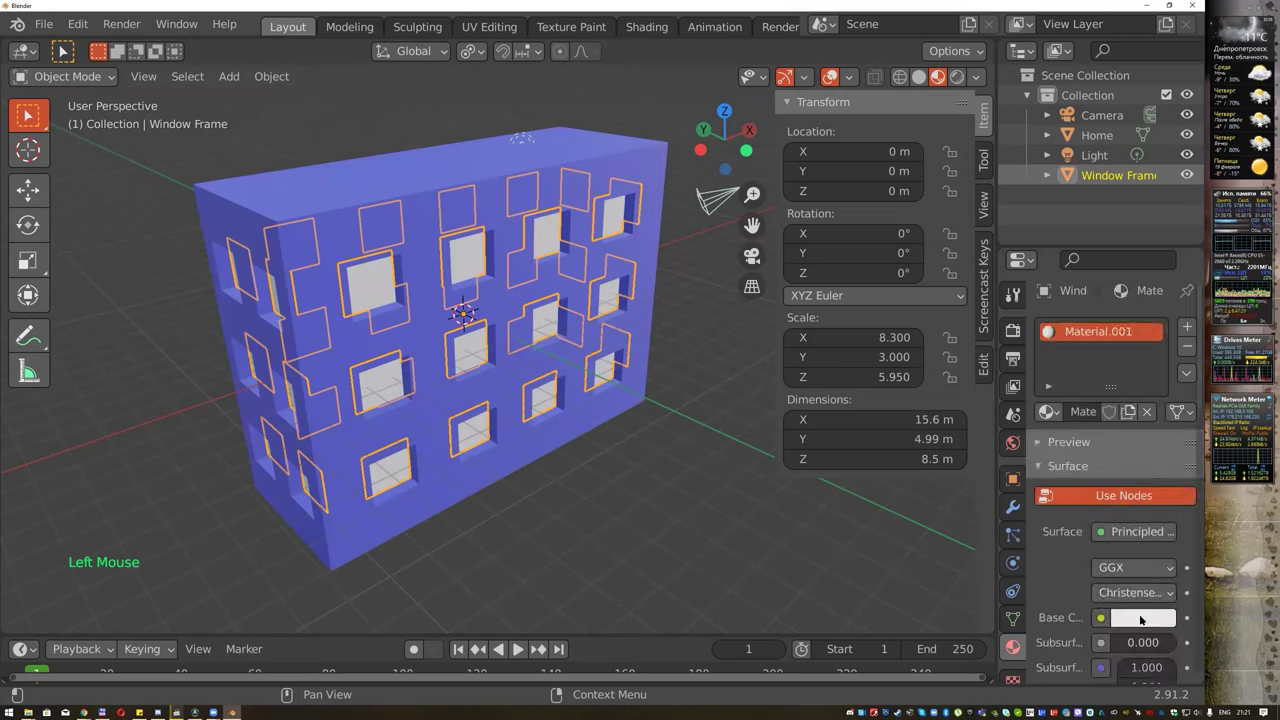
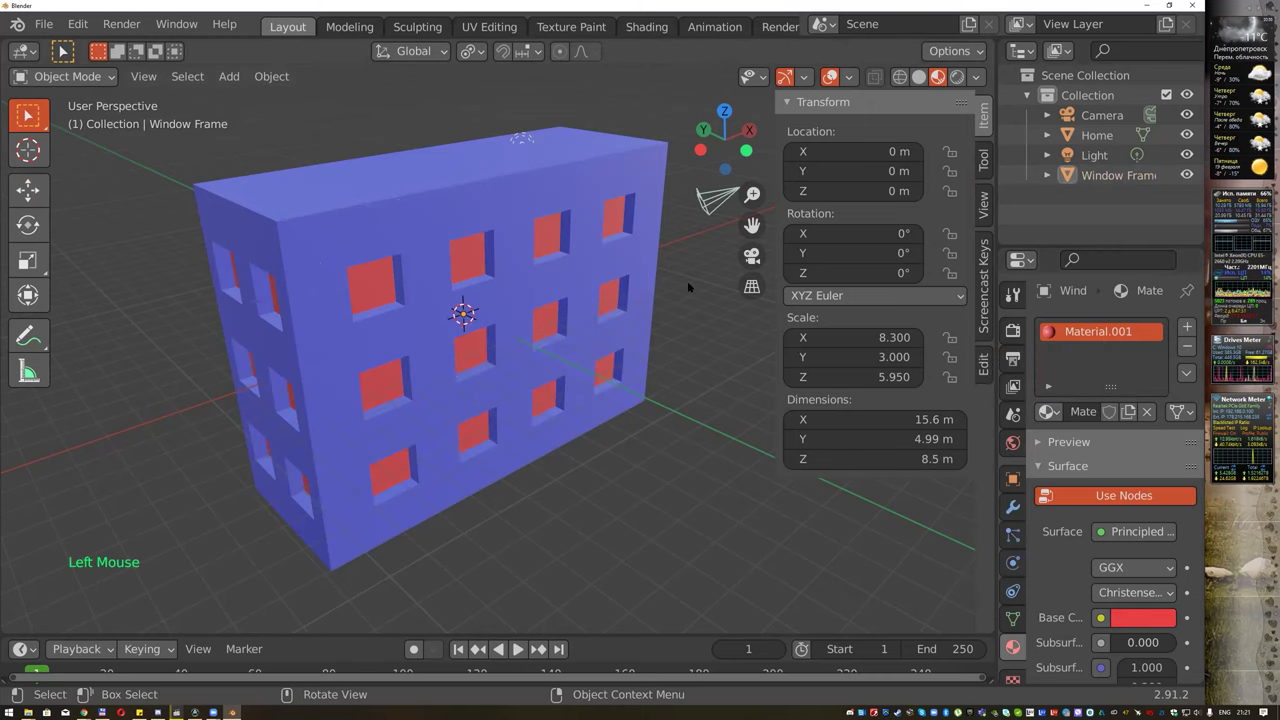
pyautogui.scroll(3)
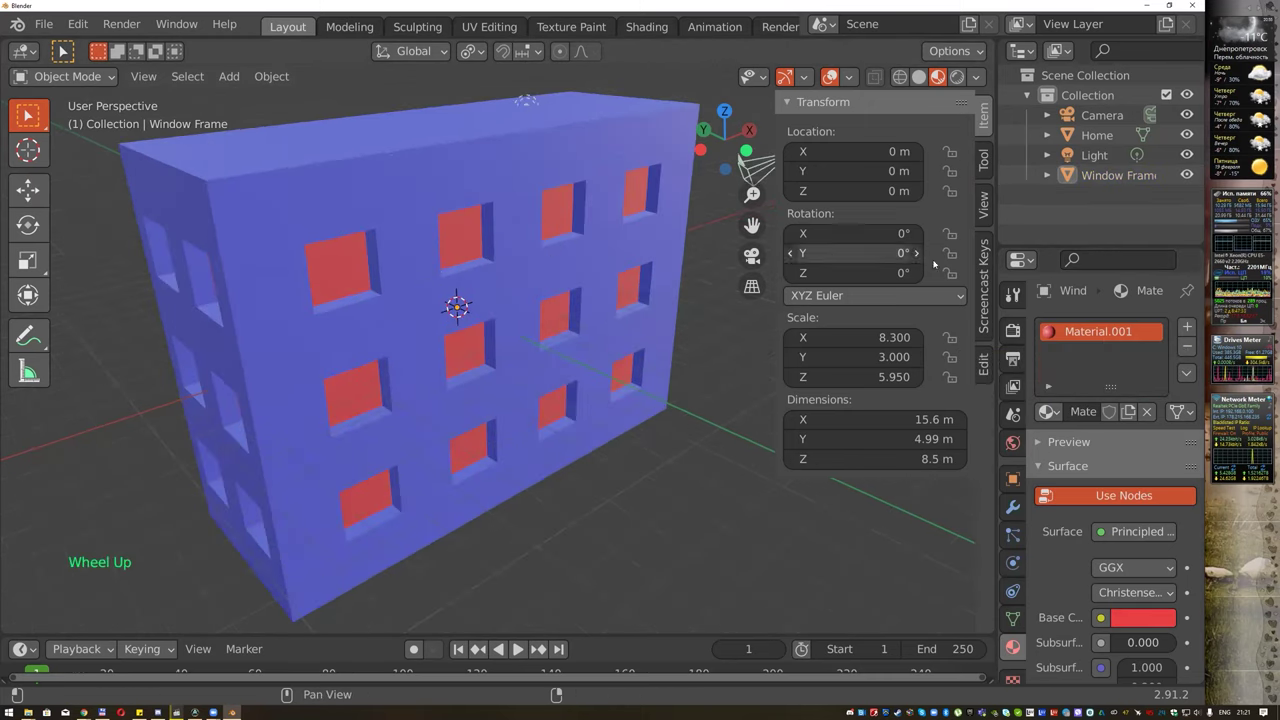
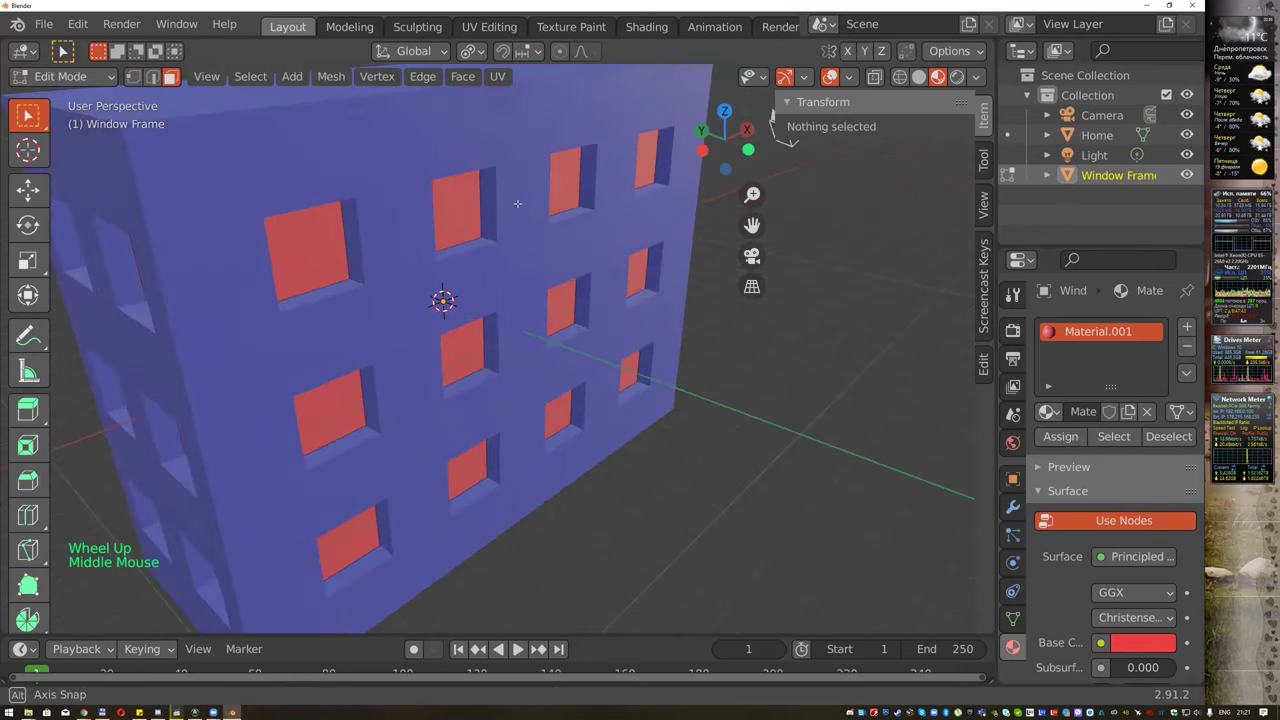
# Select all Window Frame faces and start insetting them with the Inset Faces tool.
pyautogui.press('a')
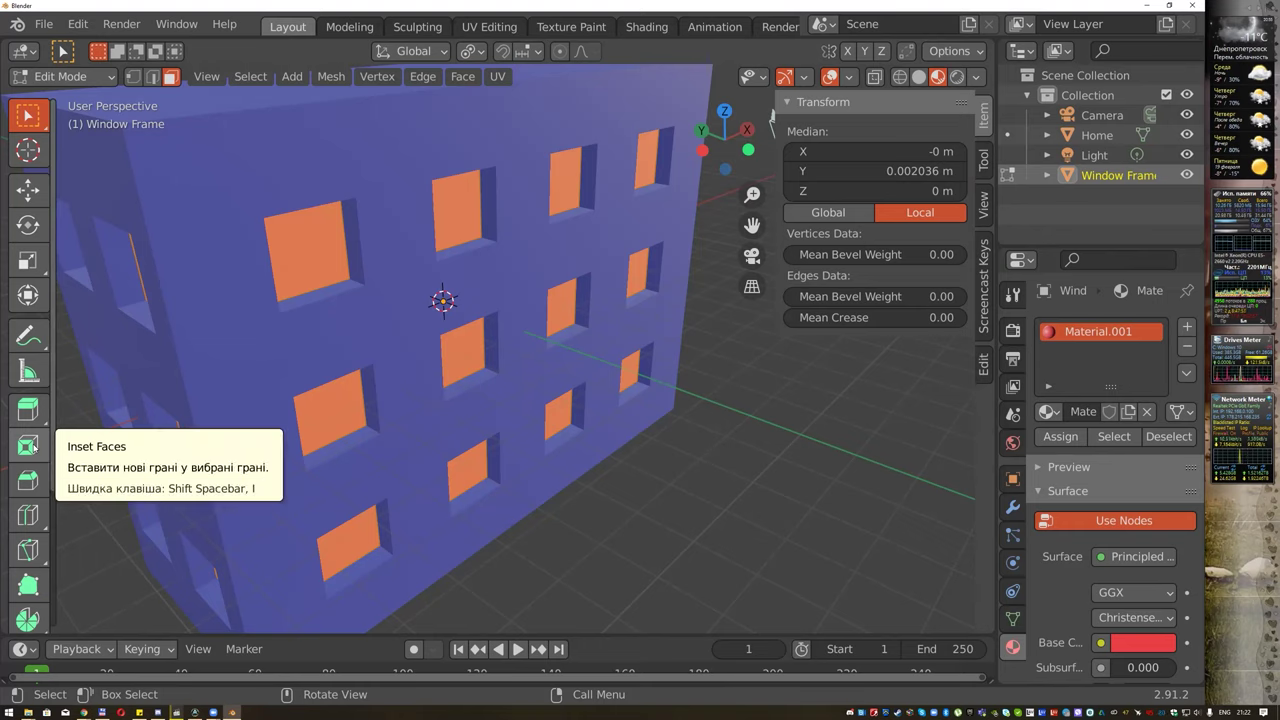
pyautogui.click(38, 446)
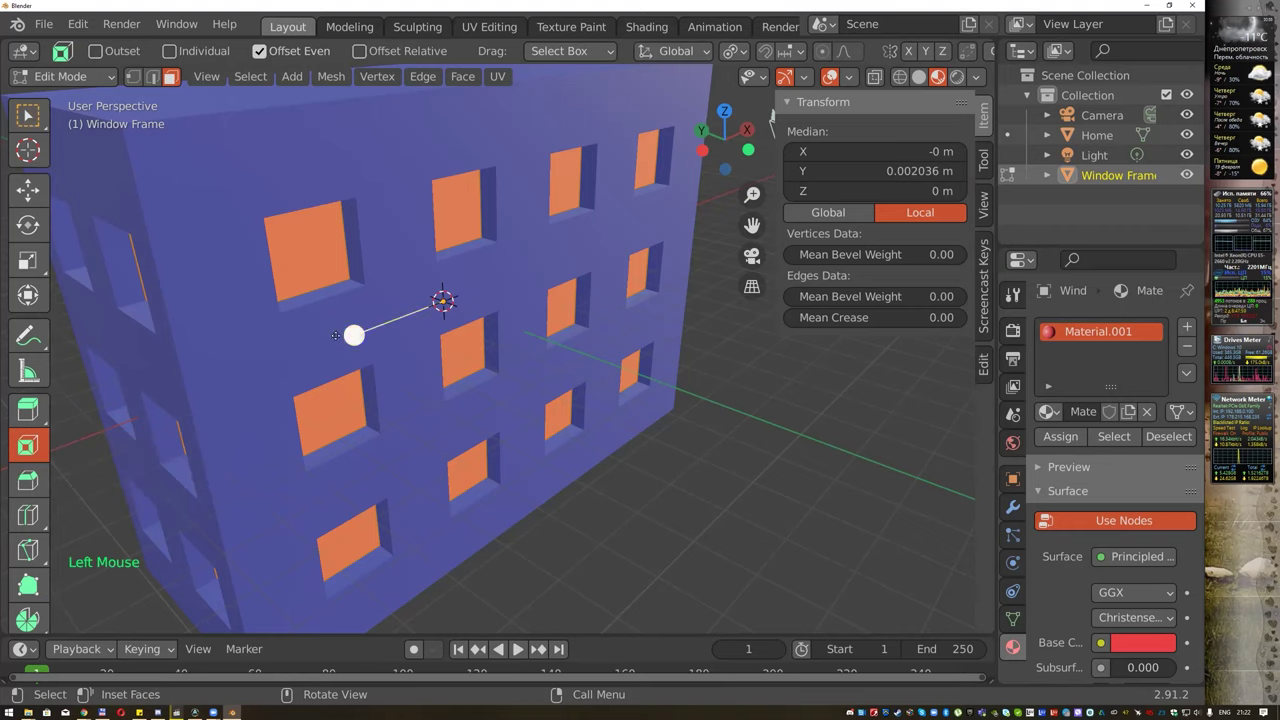
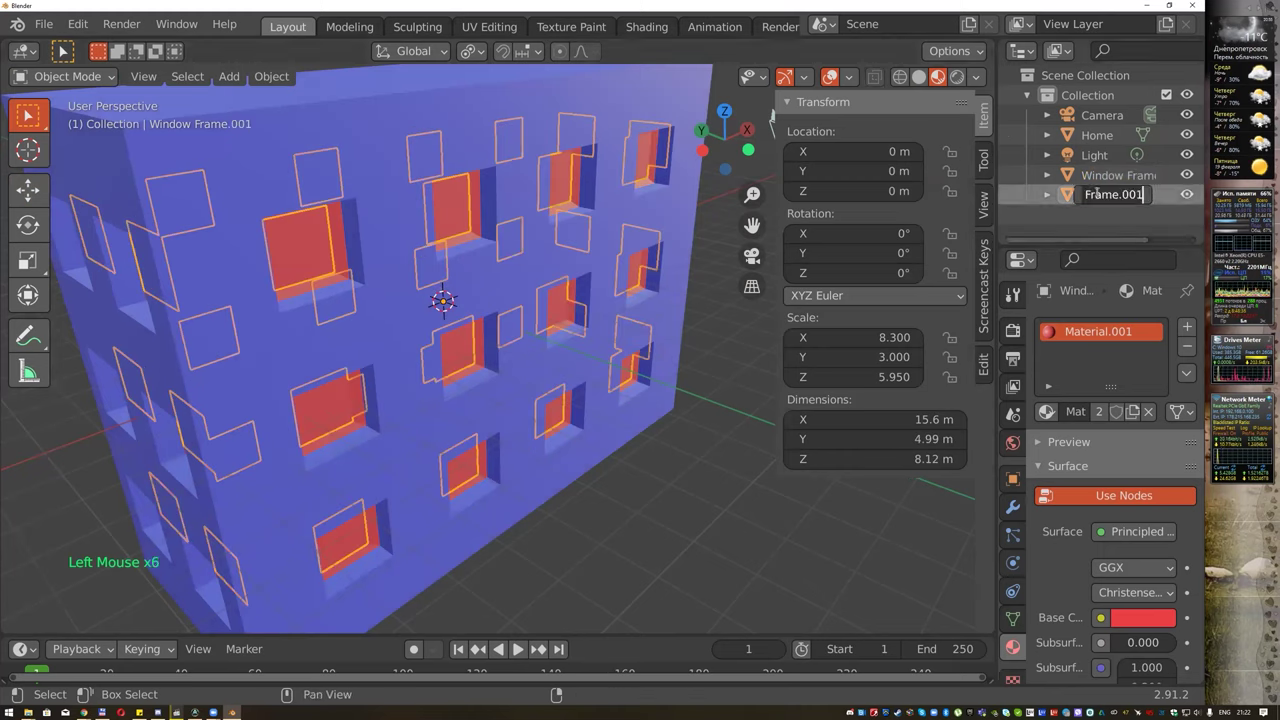
# Confirm Glass as the name of the separated window-pane object.
pyautogui.press('s')
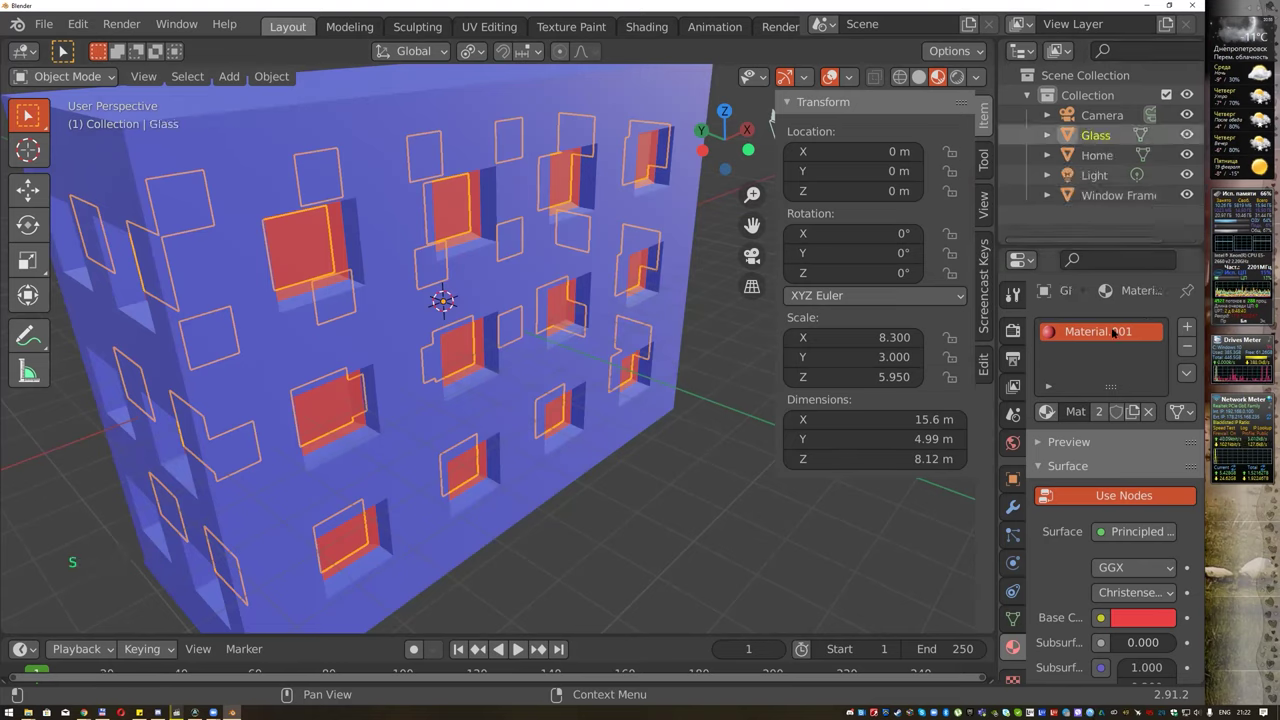
# Unlink the shared red material from Glass and create a new white Material.002.
pyautogui.click(1196, 349)
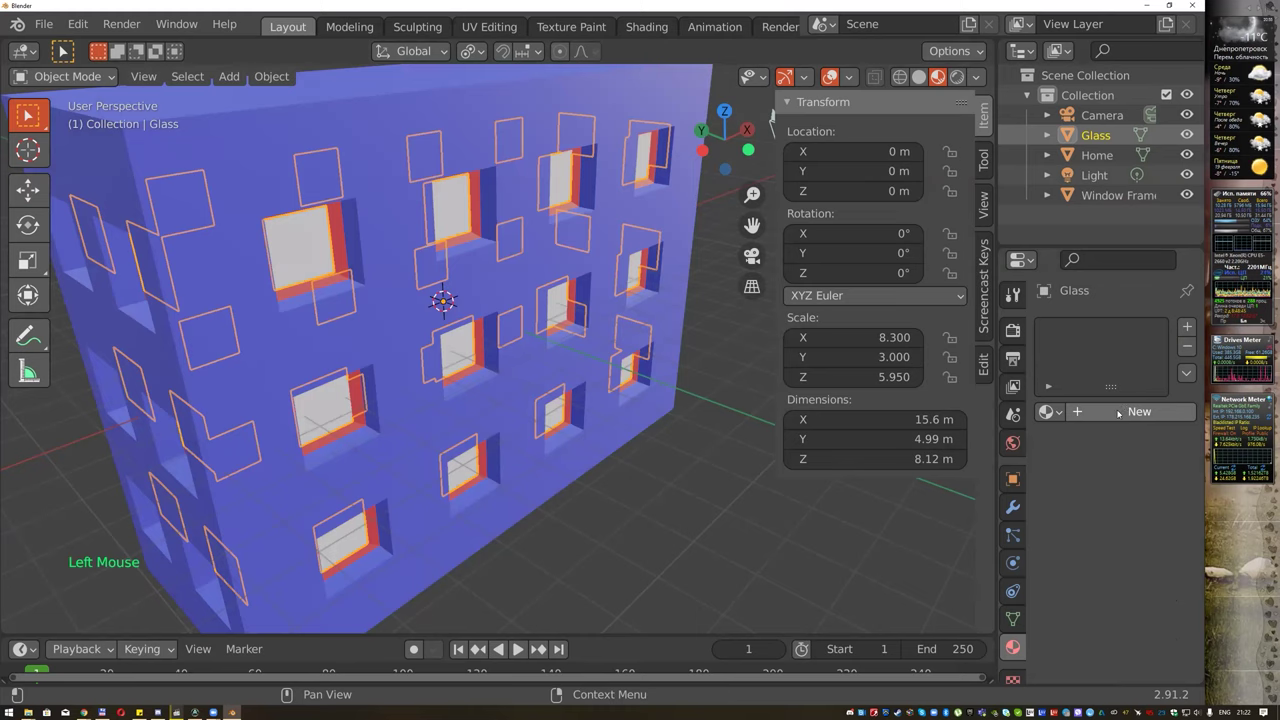
pyautogui.click(1120, 415)
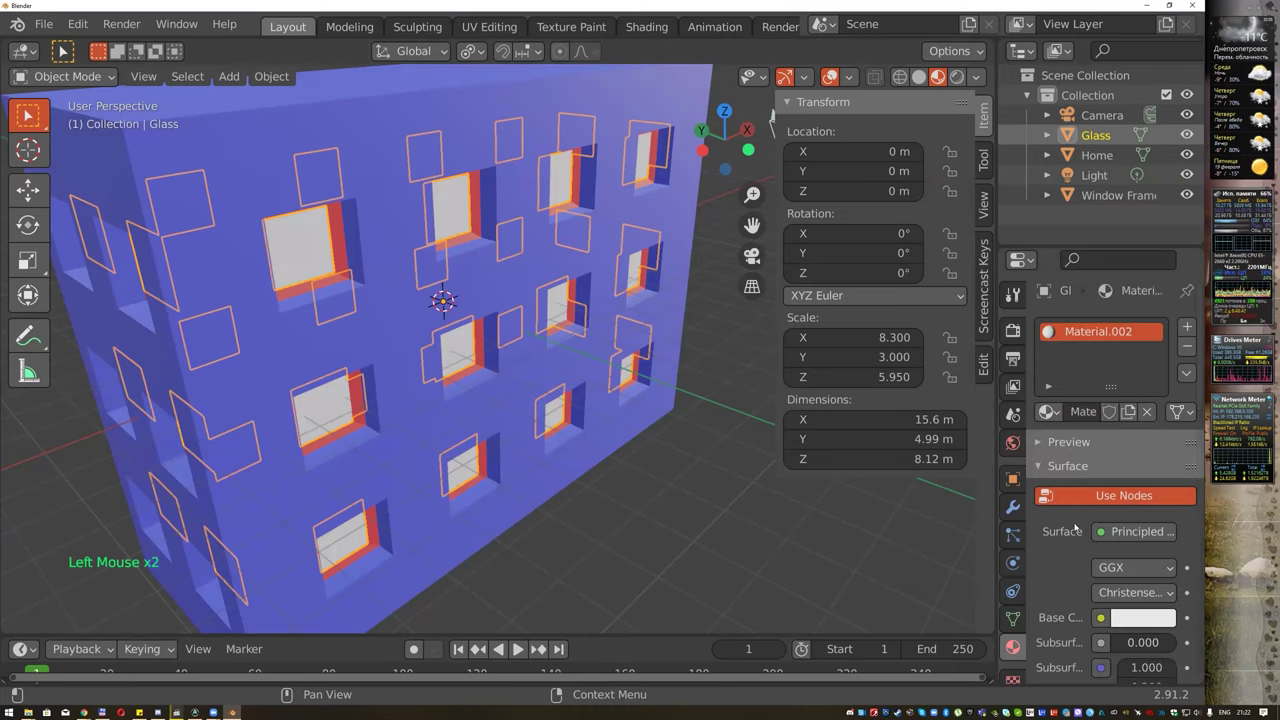
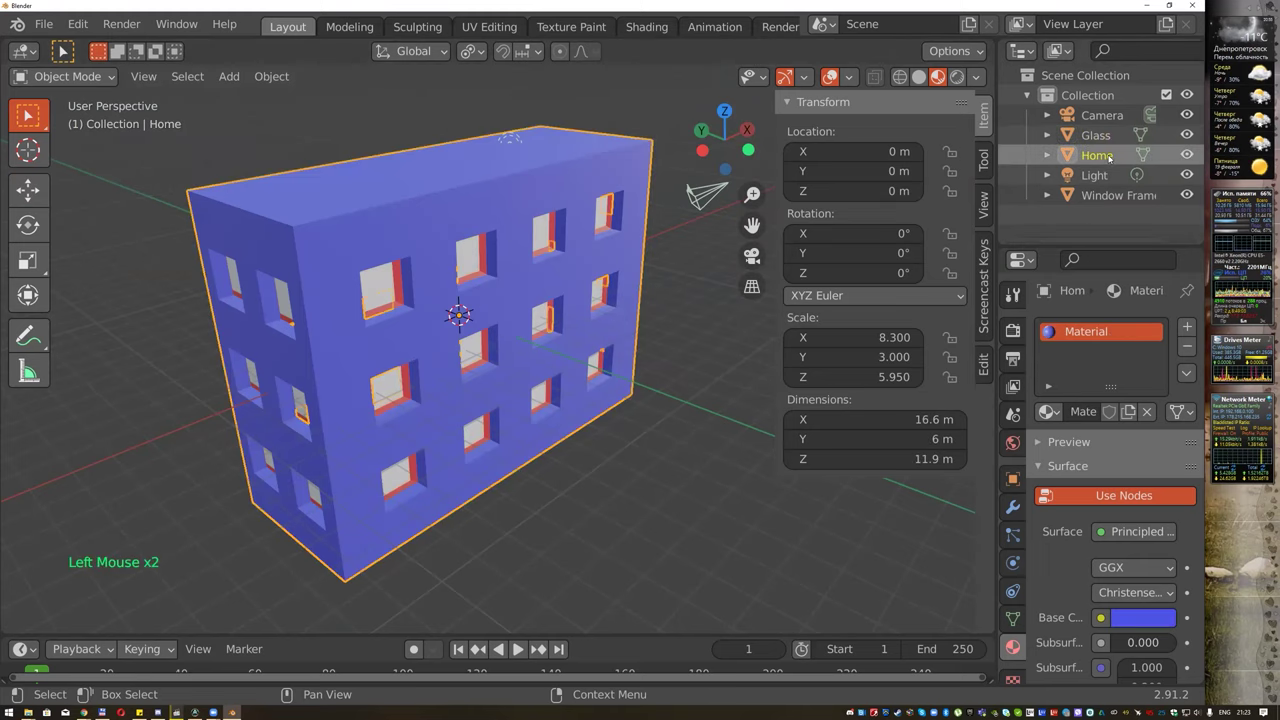
# Try selecting the building parts in the viewport, then clear the selection.
pyautogui.click(1113, 195)
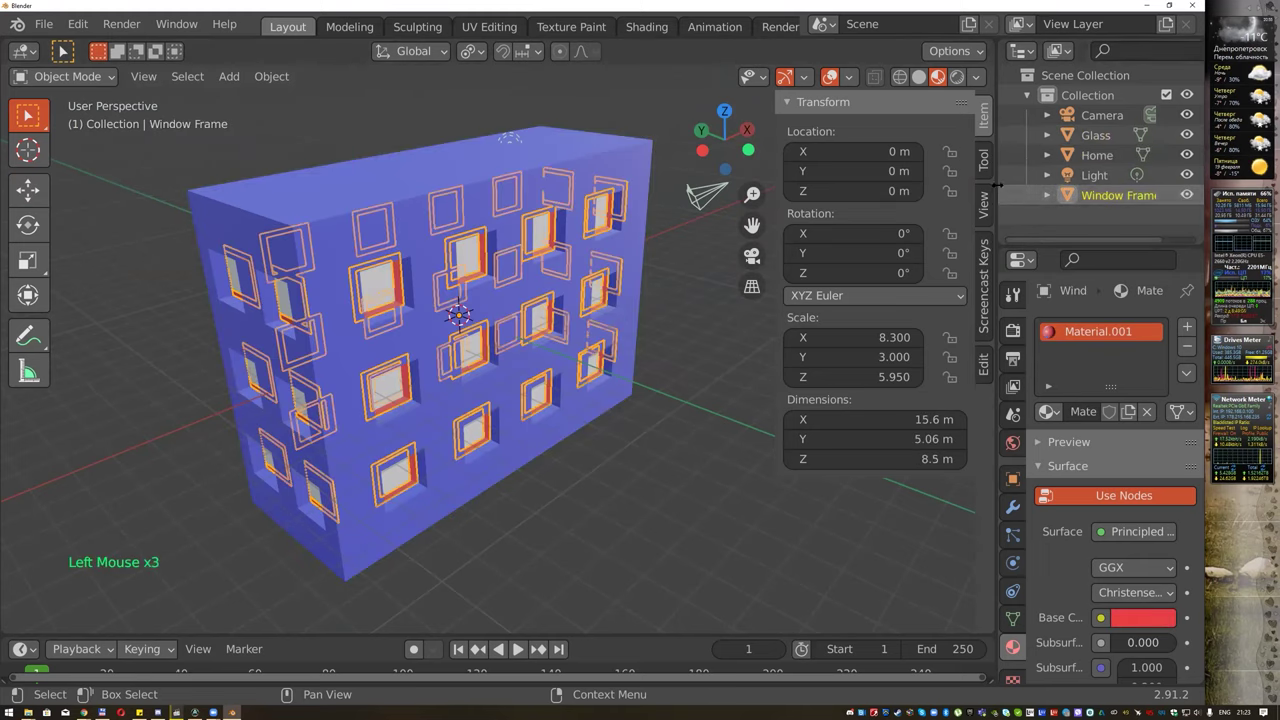
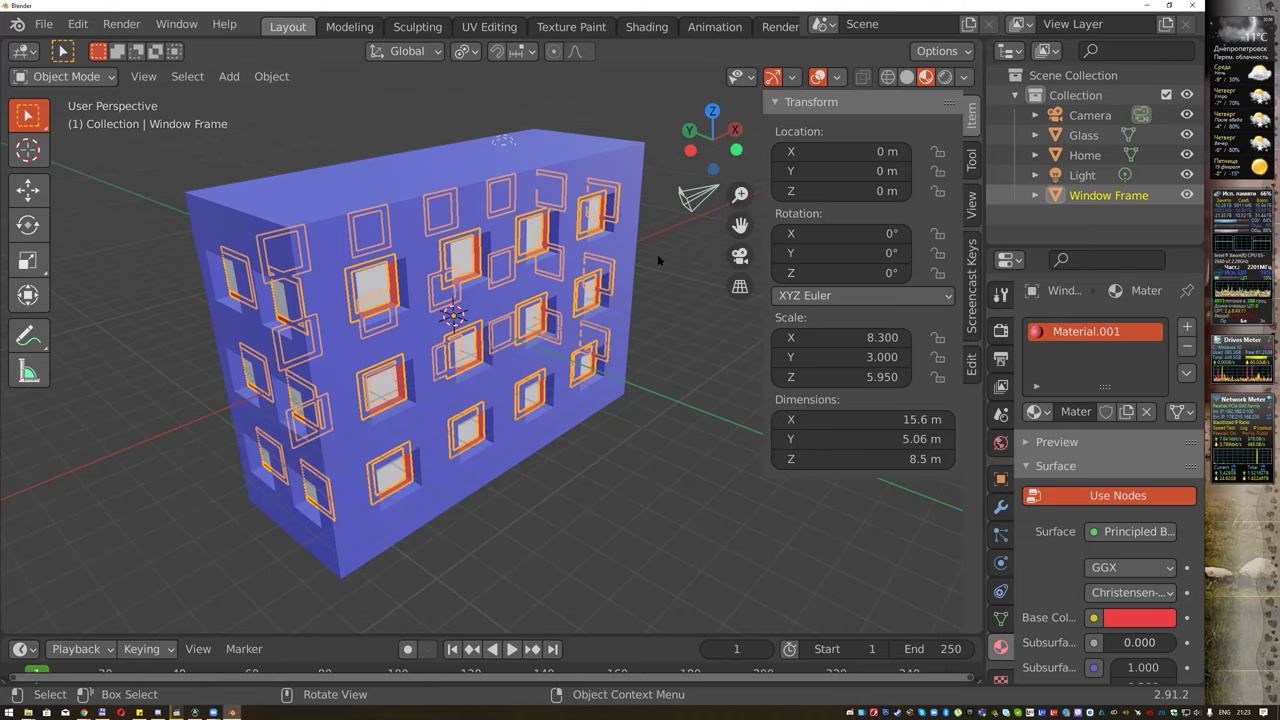
pyautogui.click(663, 312)
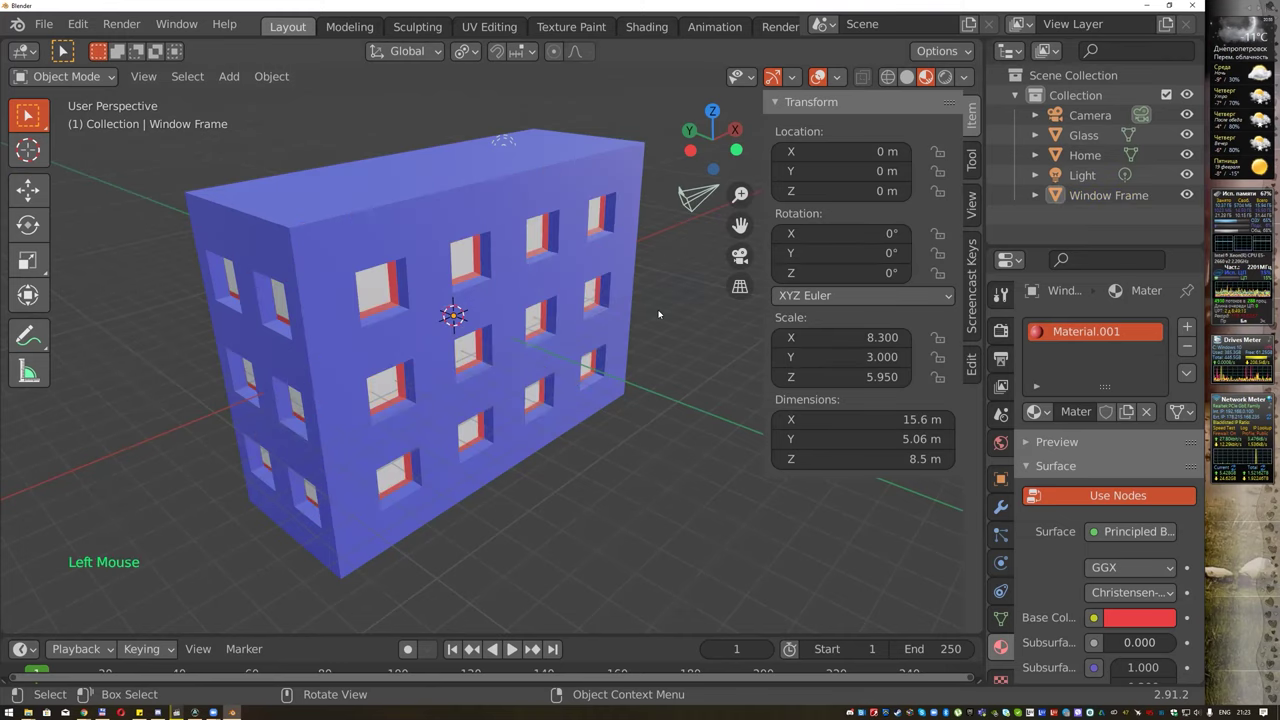
pyautogui.scroll(-3)
pyautogui.middleClick(670, 310)
pyautogui.click(304, 223)
pyautogui.click(256, 222)
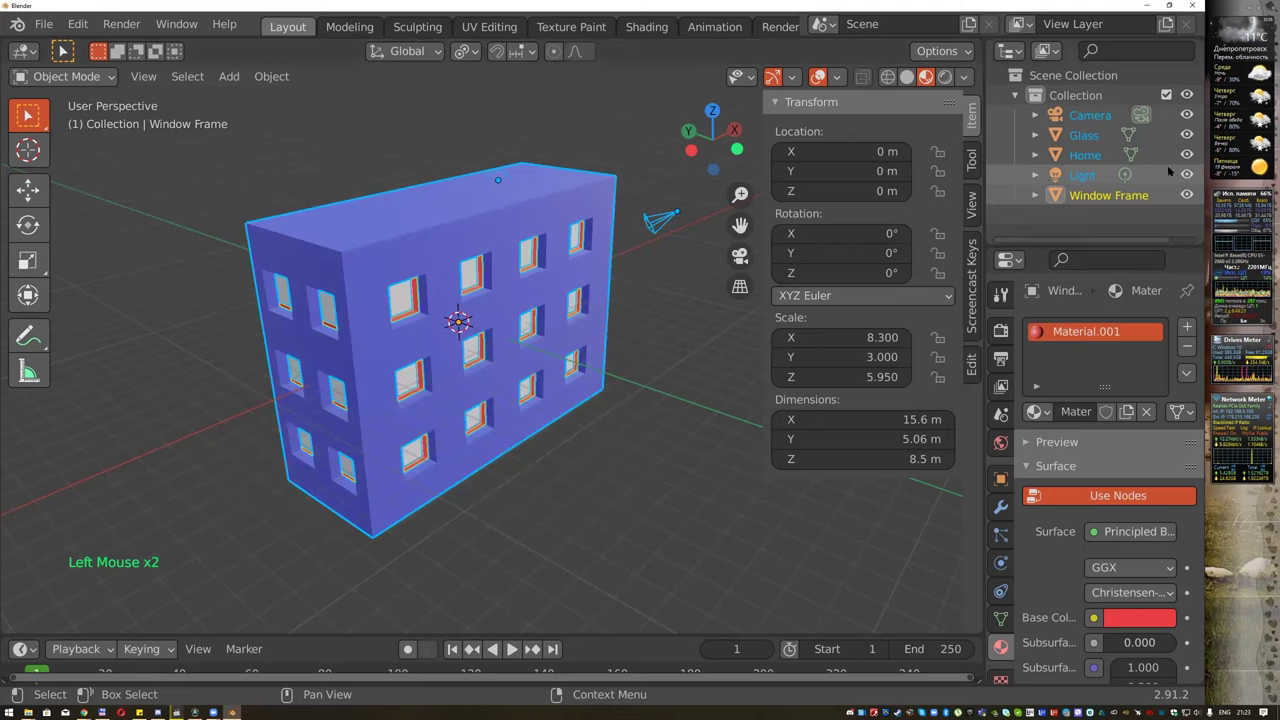
pyautogui.click(673, 320)
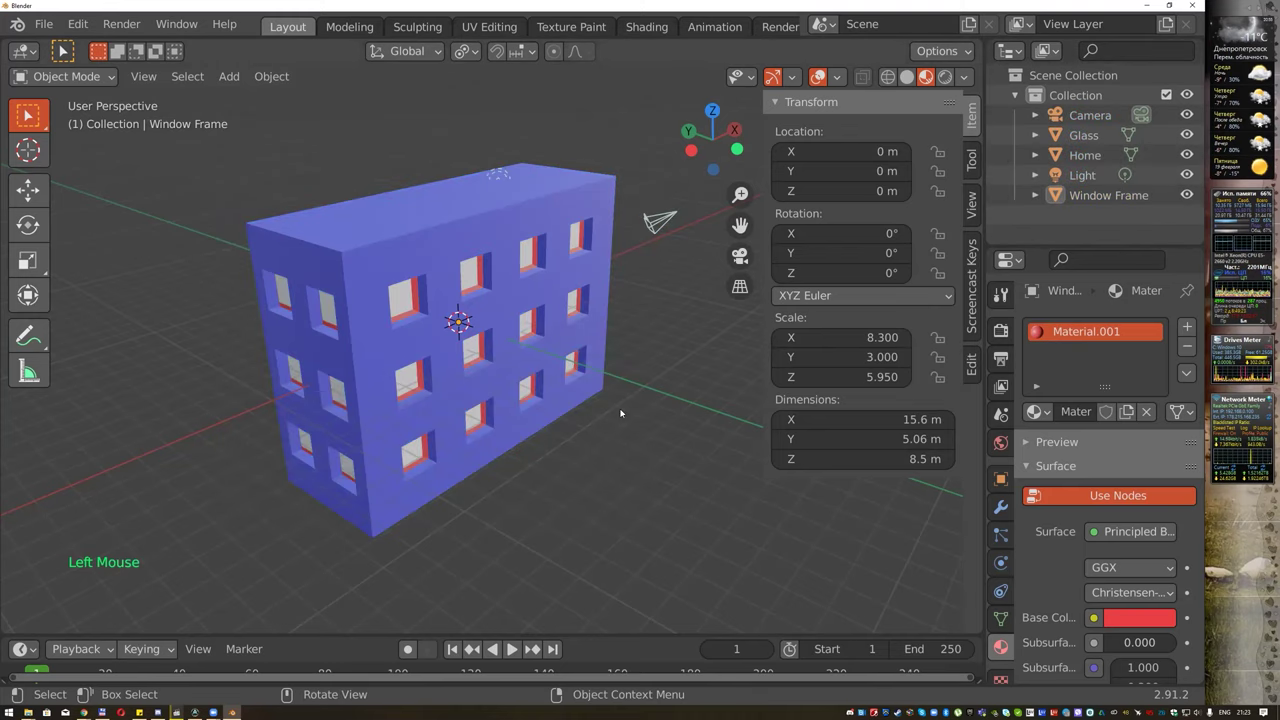
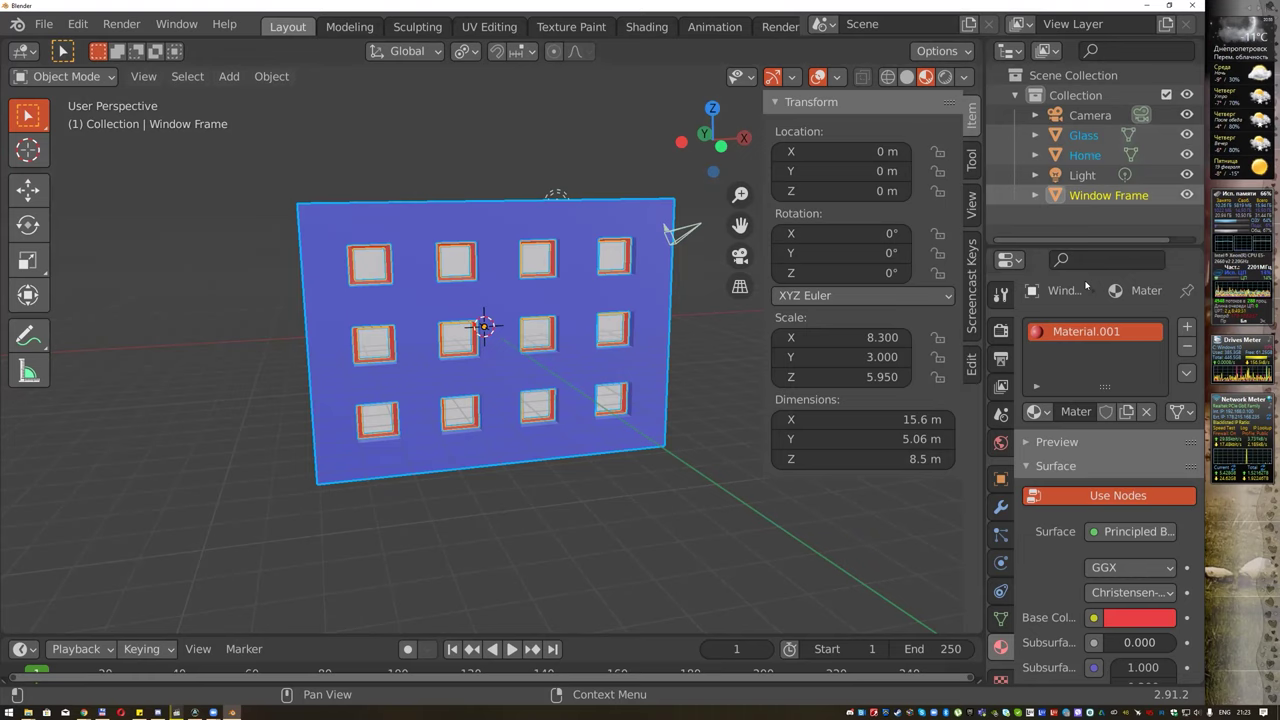
# Select Glass, Window Frame and Home together in the Outliner with Home active, and inspect from the side.
pyautogui.click(1098, 195)
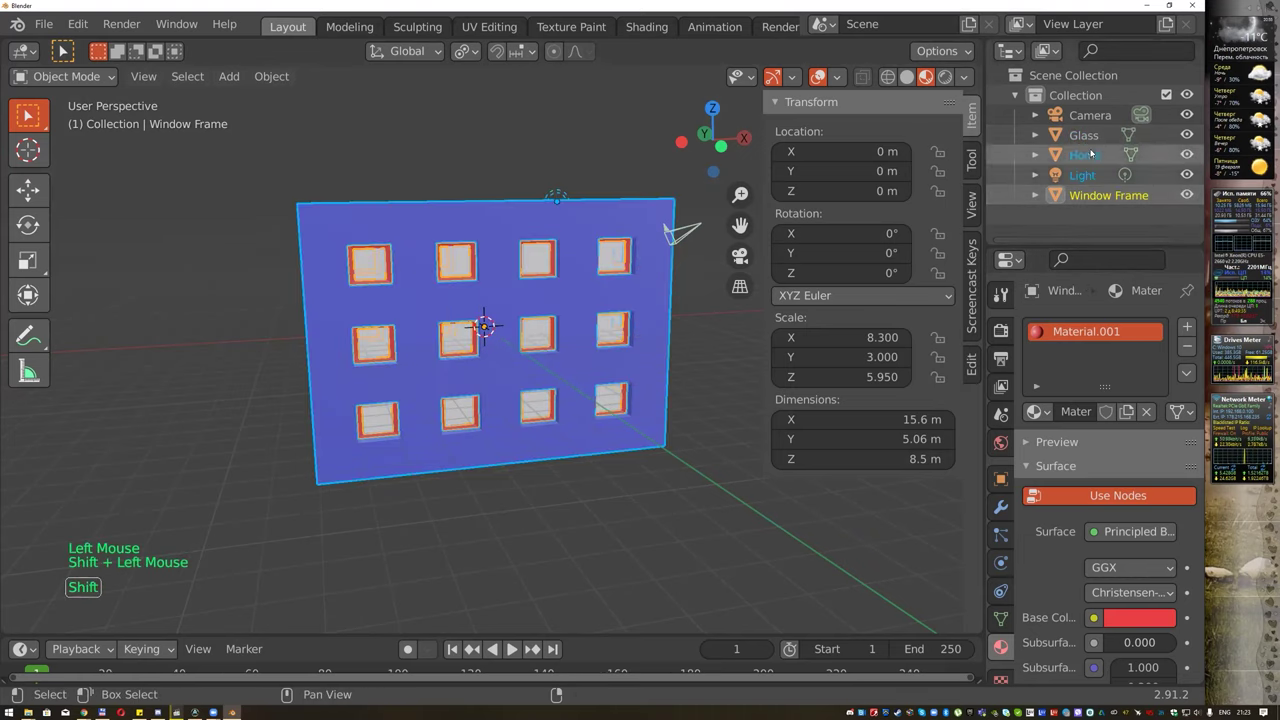
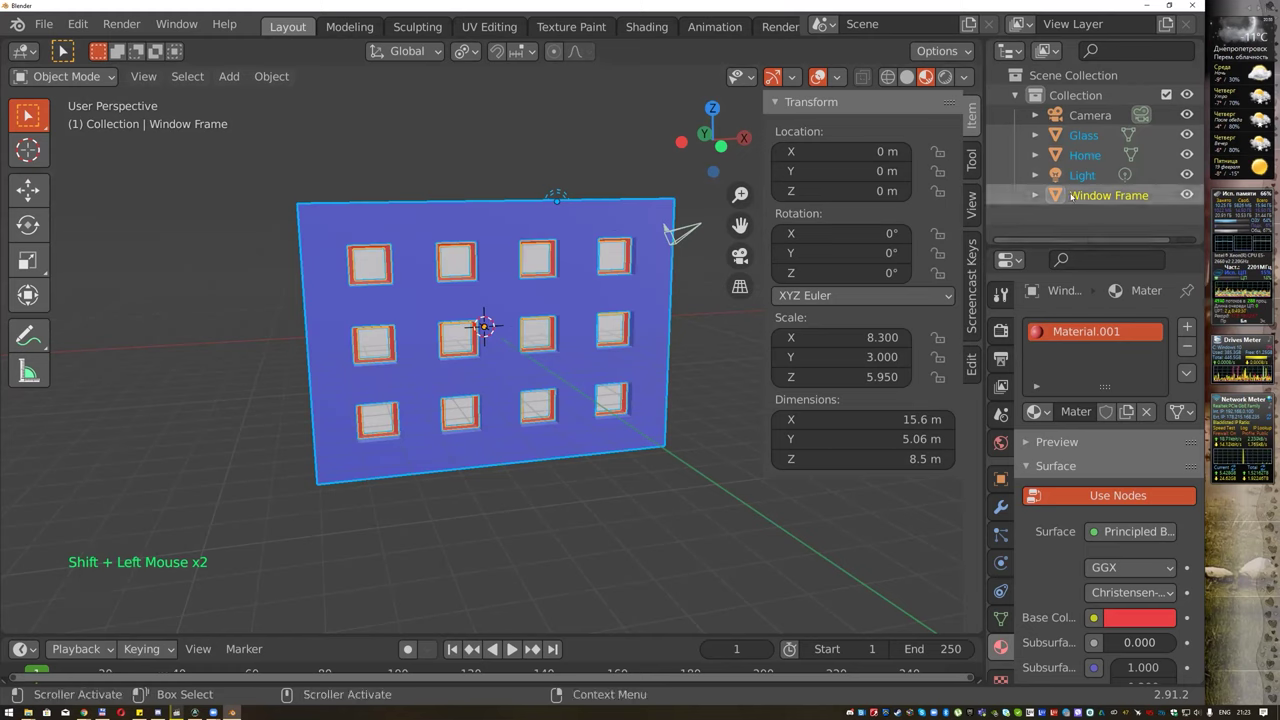
pyautogui.click(1089, 196)
pyautogui.click(1095, 155)
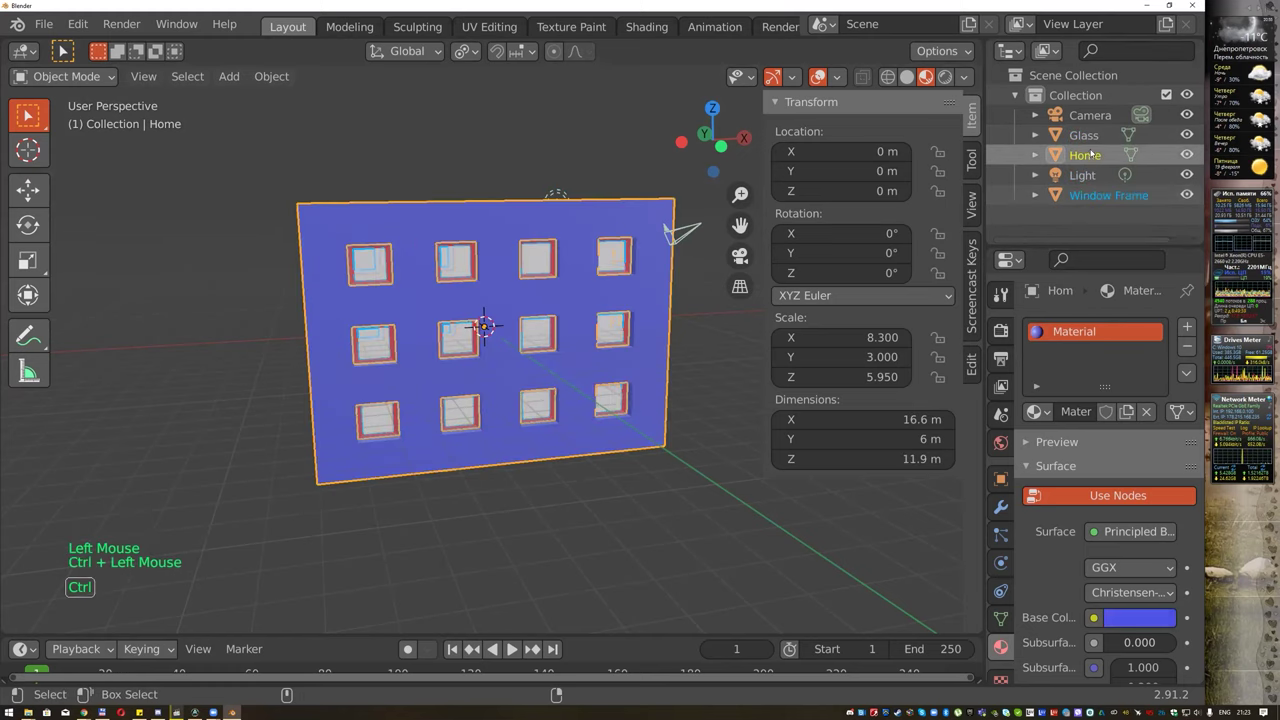
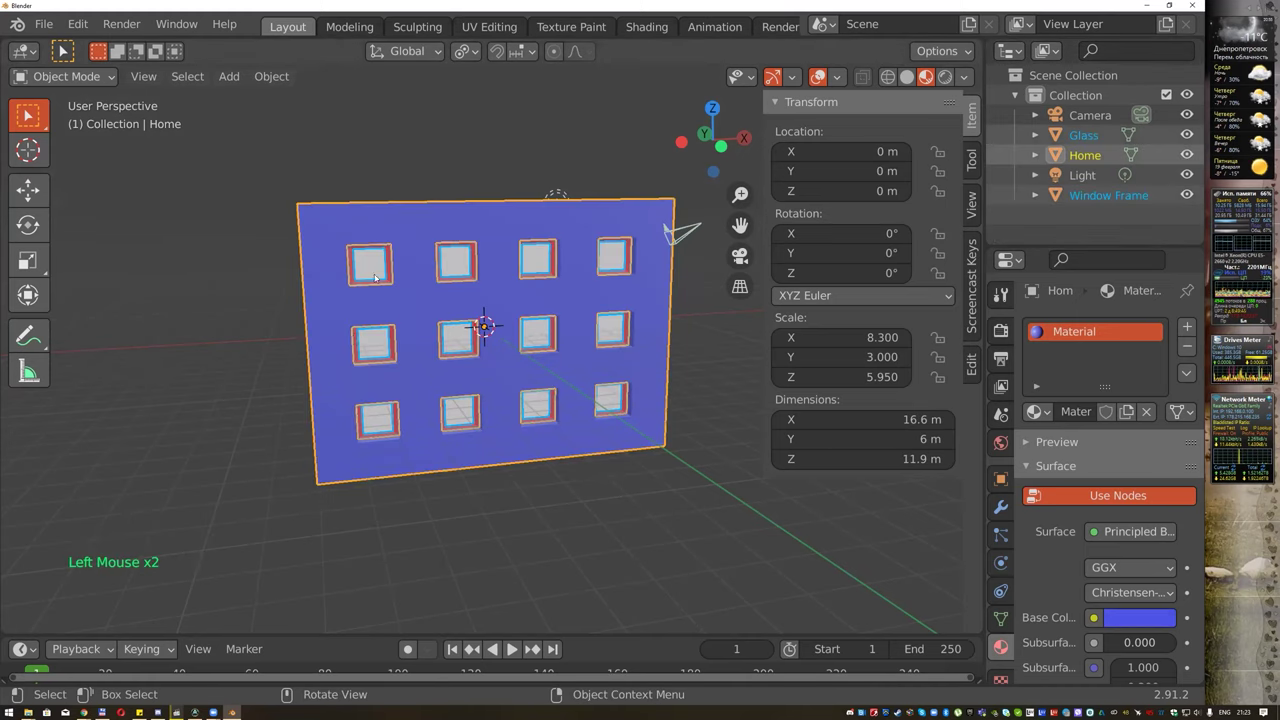
pyautogui.middleClick(677, 396)
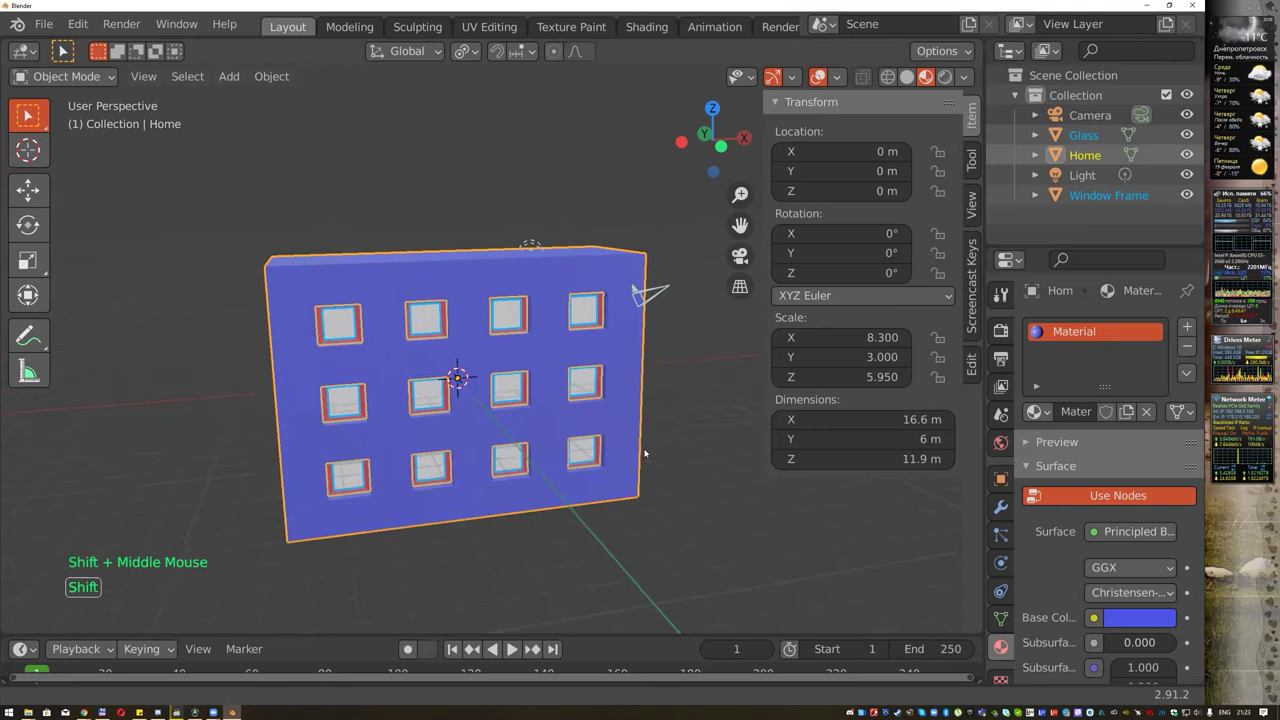
pyautogui.middleClick(676, 418)
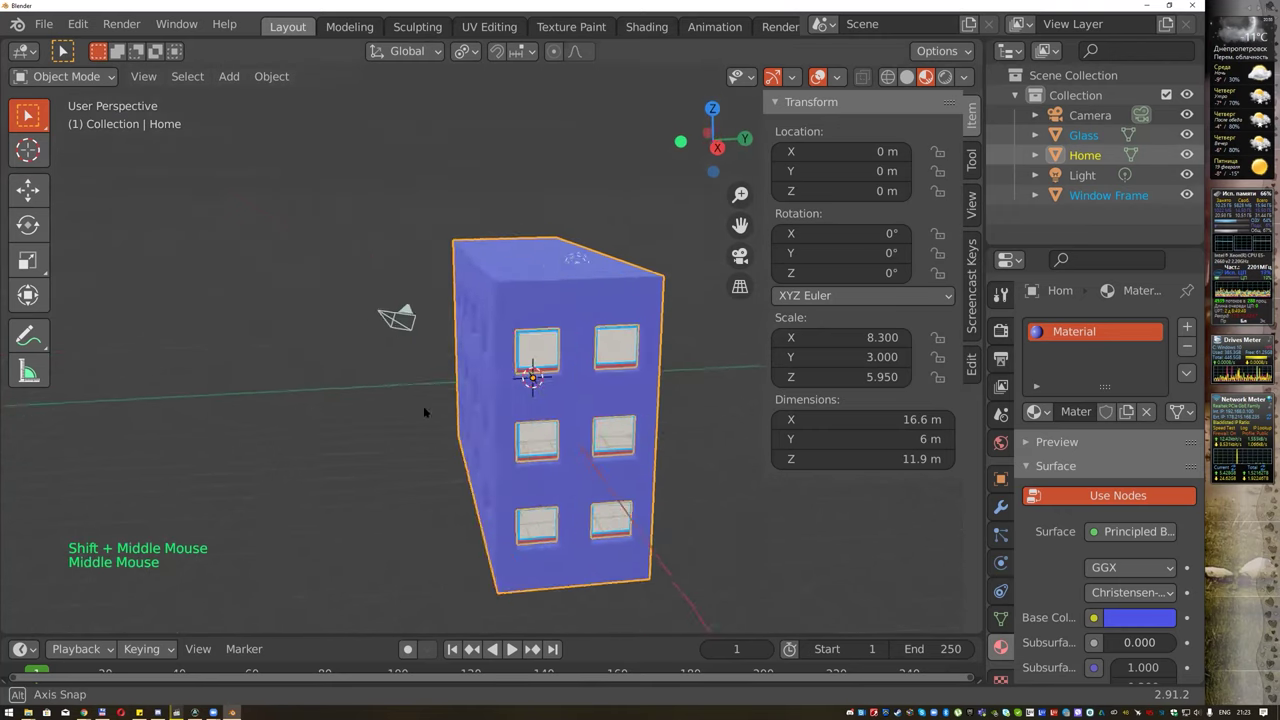
# Copy and paste the selected Home, Window Frame and Glass as a second building copy.
pyautogui.click(487, 176)
pyautogui.click(491, 247)
pyautogui.middleClick(503, 194)
pyautogui.middleClick(555, 236)
pyautogui.press('ctrl+c')
pyautogui.press('ctrl+v')
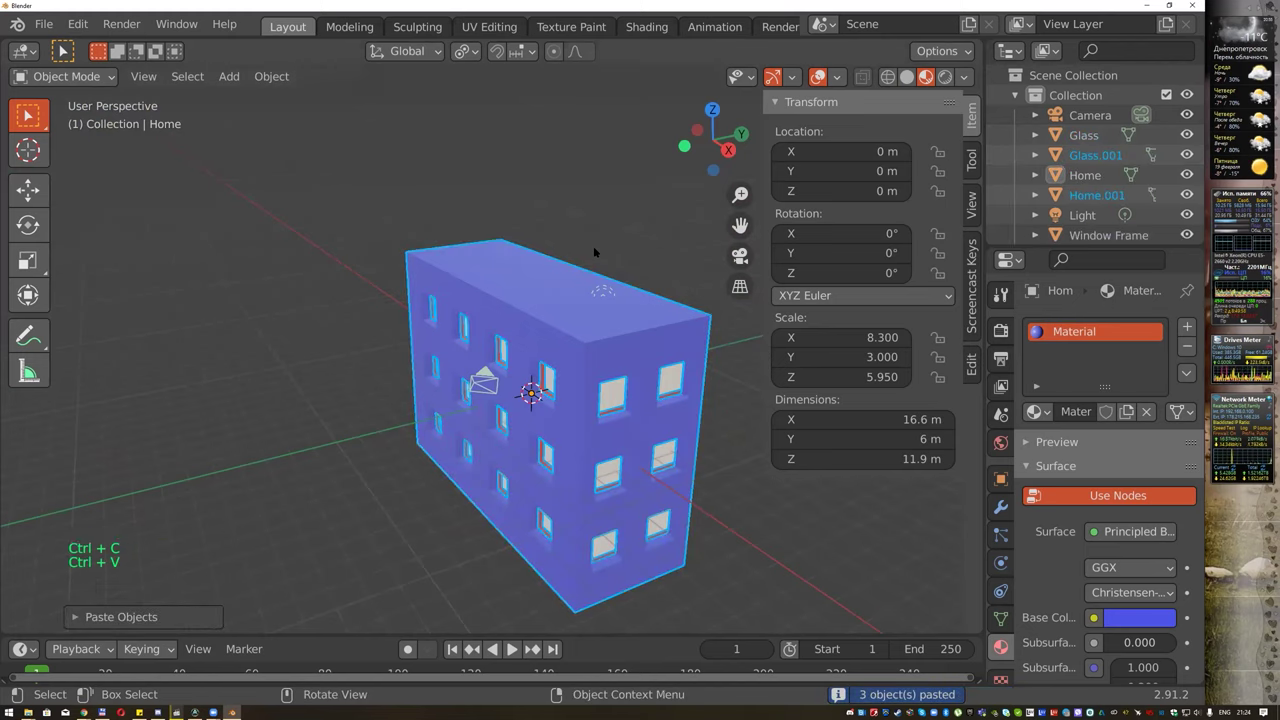
# Rotate the copy crosswise to form a cross-shaped building and inspect it from several sides.
pyautogui.press('r')
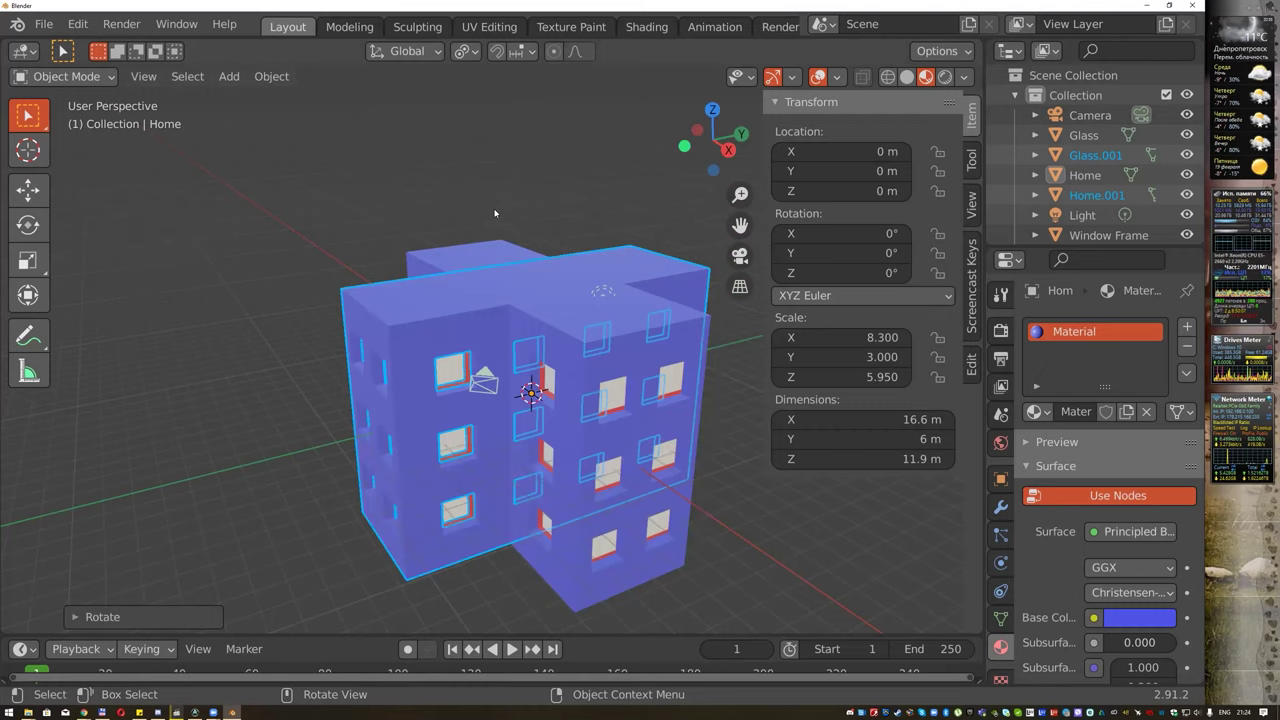
pyautogui.middleClick(556, 203)
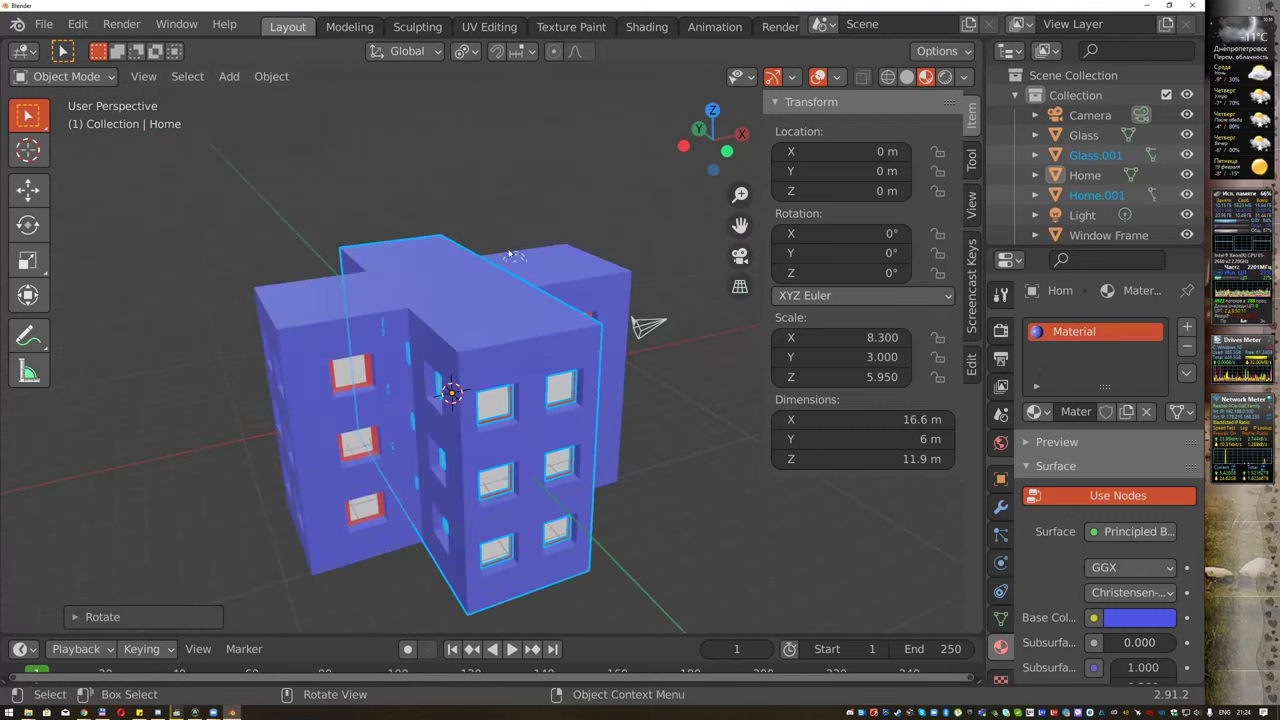
pyautogui.middleClick(488, 245)
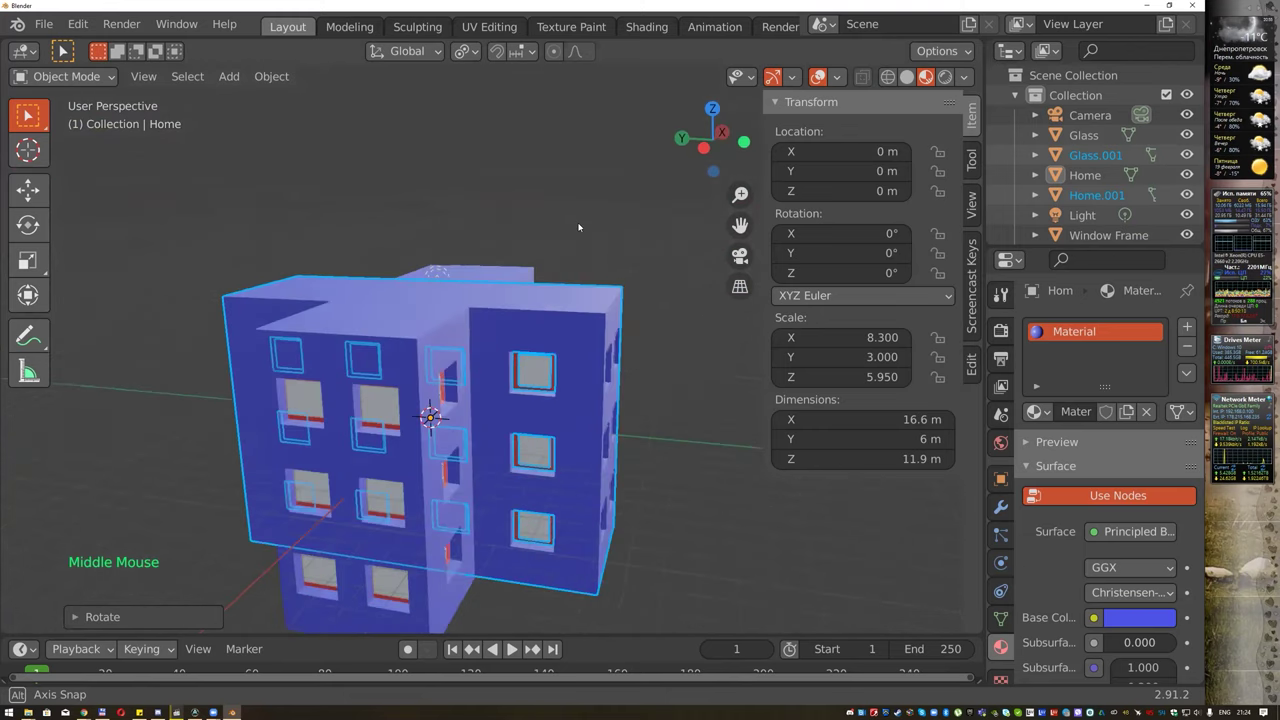
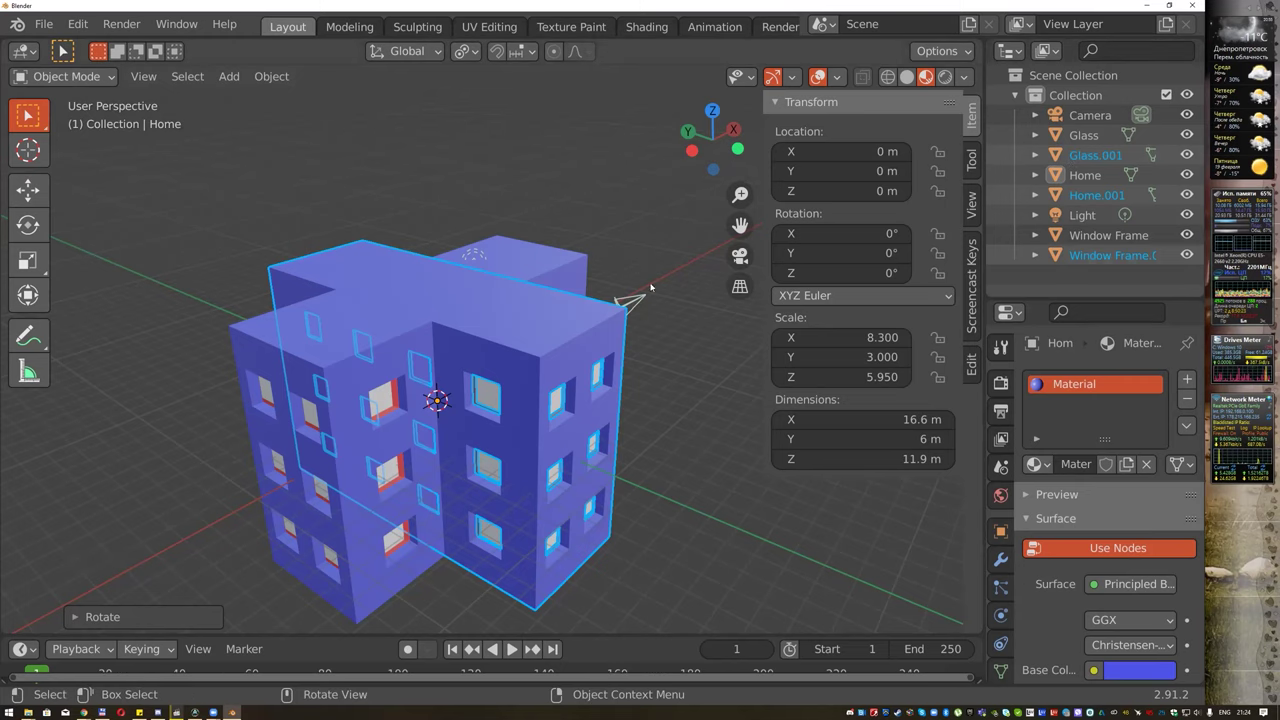
pyautogui.middleClick(515, 274)
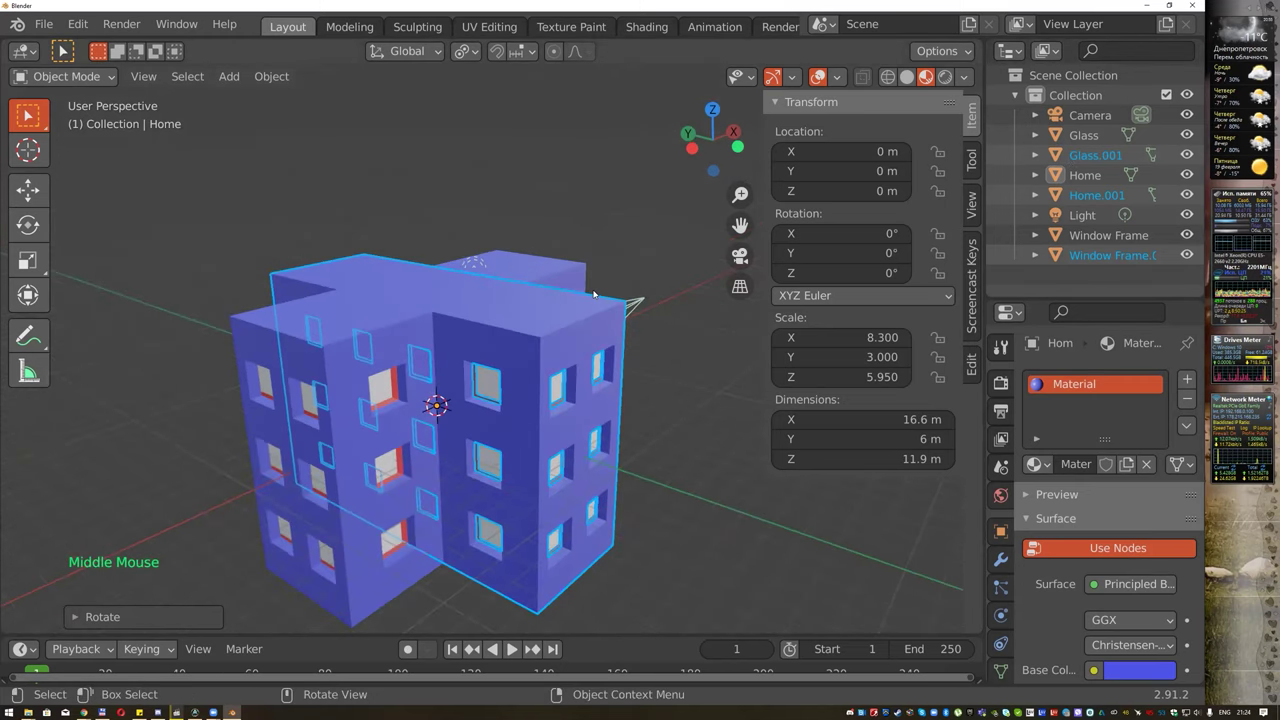
pyautogui.scroll(3)
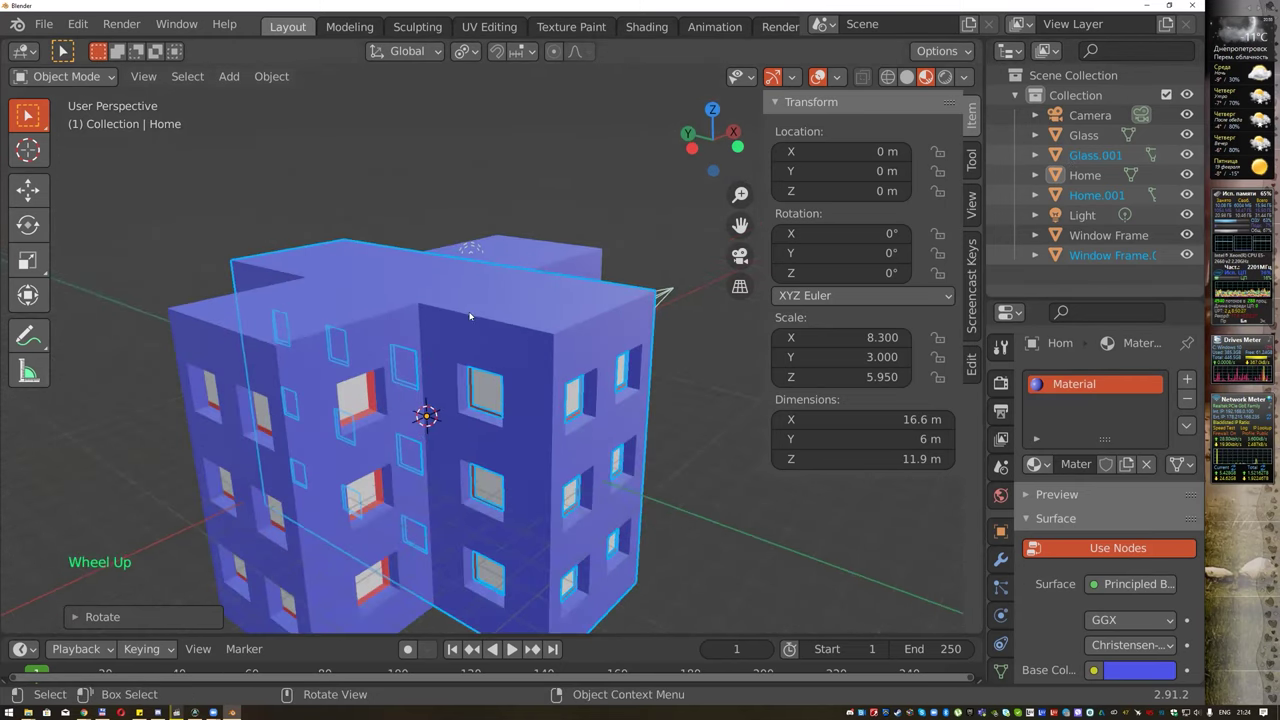
# Join Home and Home.001 into one cross-shaped object and rename it Home.
pyautogui.click(368, 297)
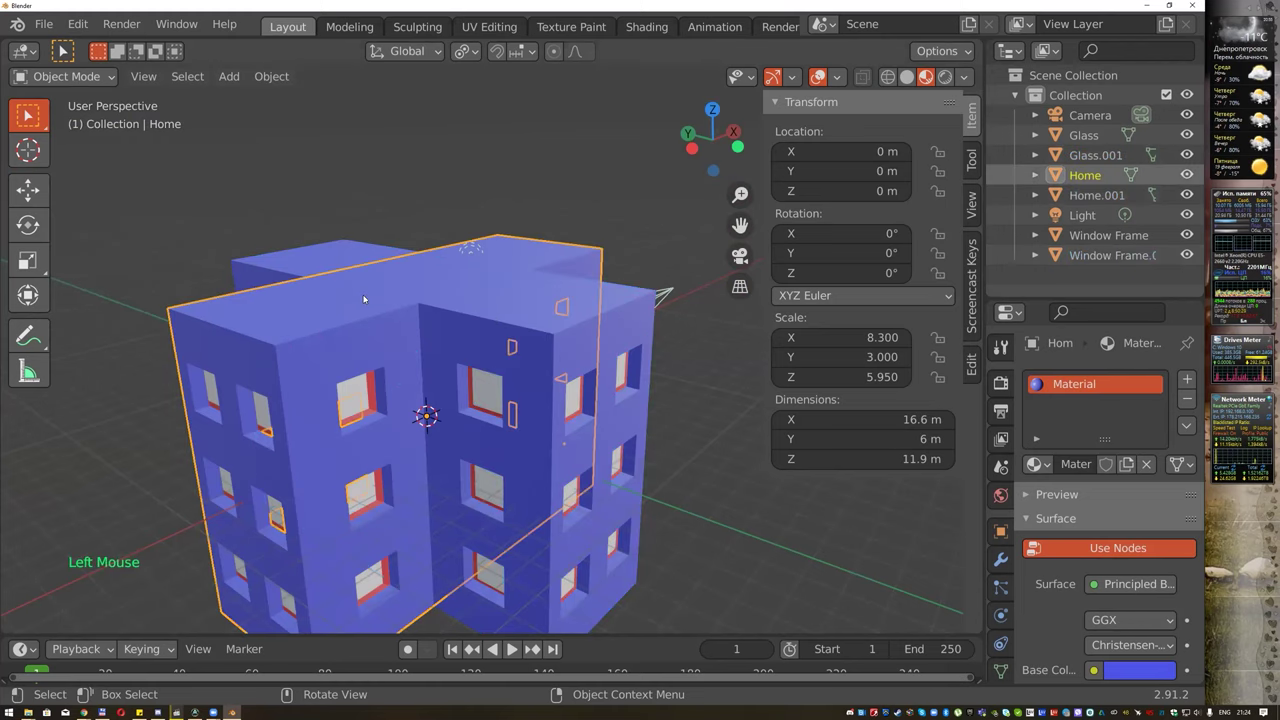
pyautogui.click(307, 260)
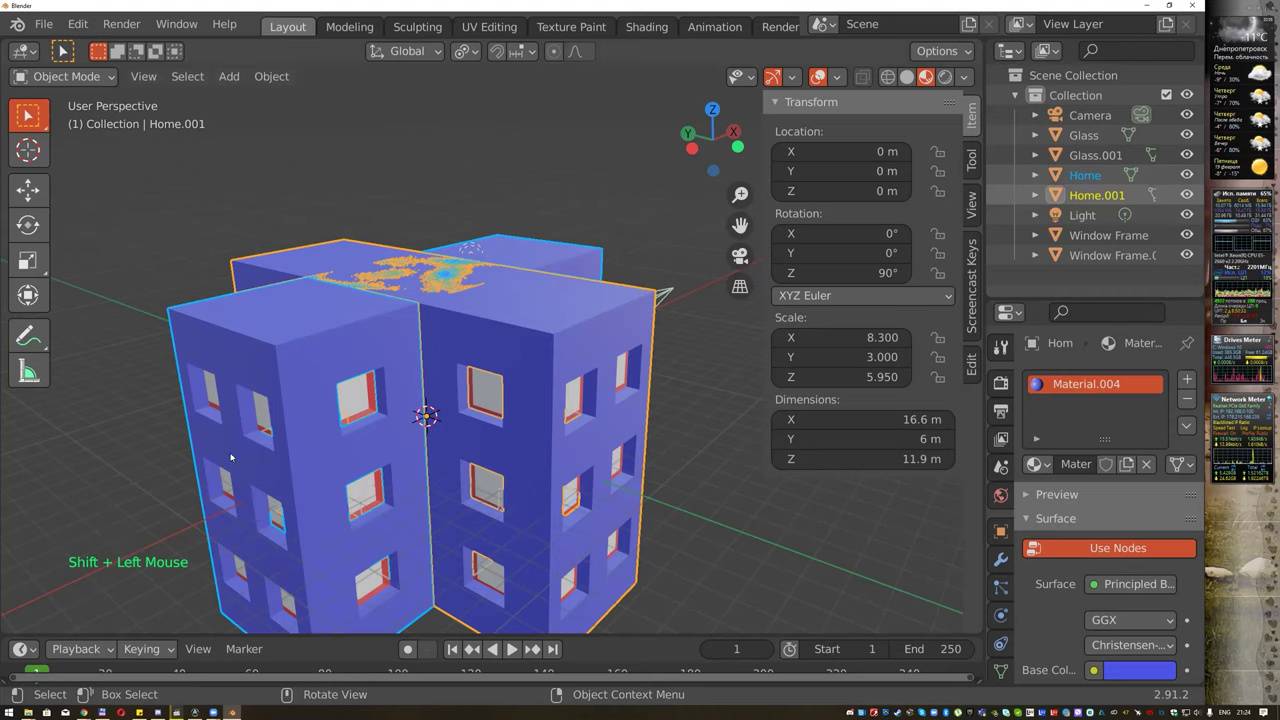
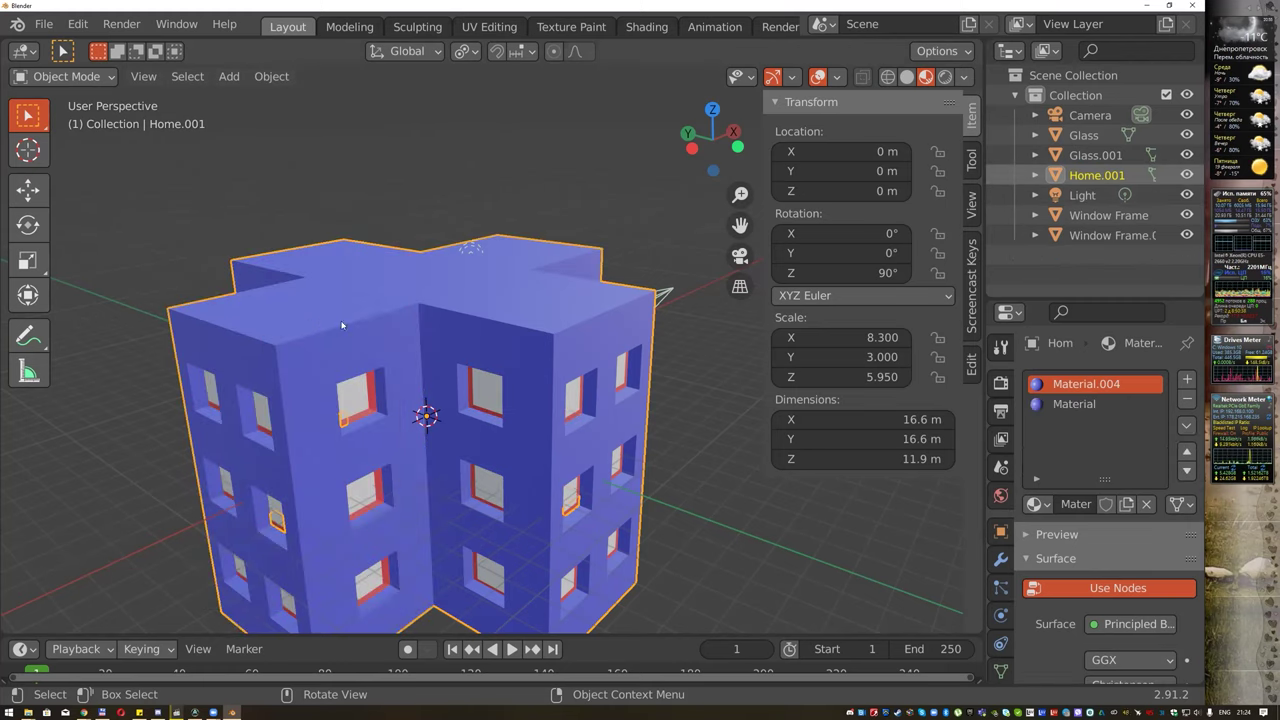
pyautogui.doubleClick(1110, 178)
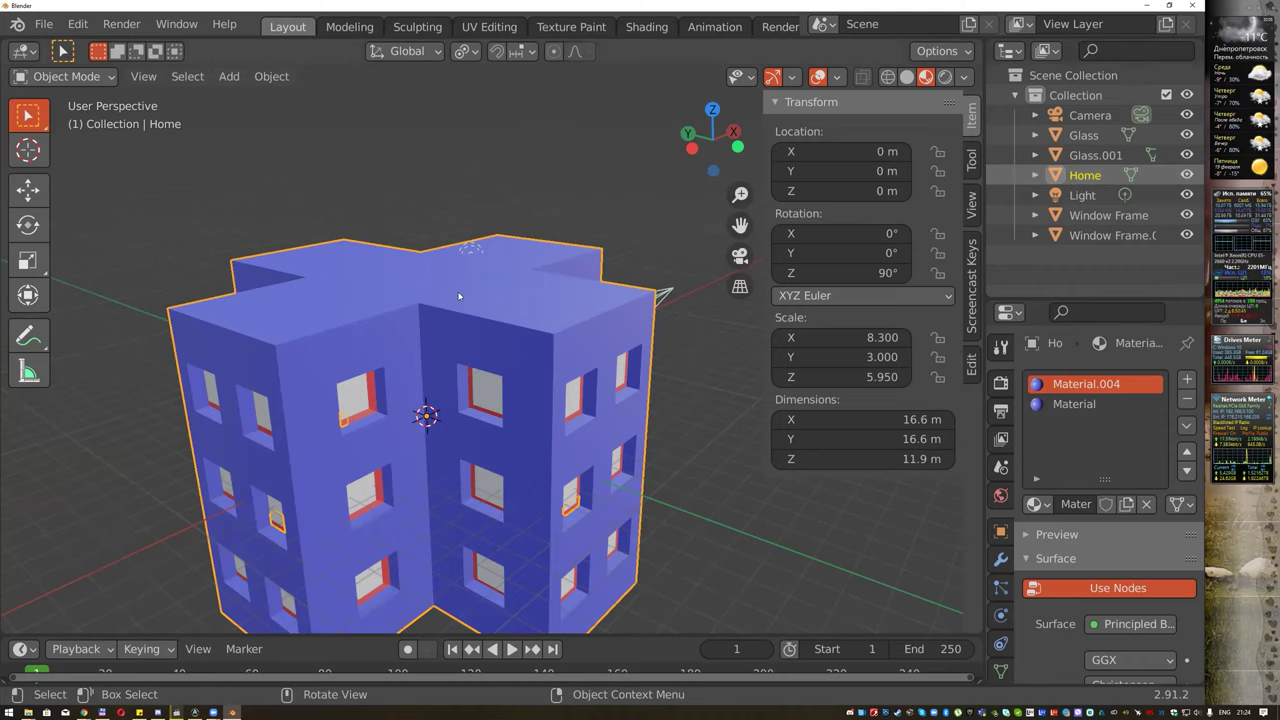
pyautogui.scroll(3)
# Join the two Window Frame objects into one and the two Glass objects into one.
pyautogui.click(311, 435)
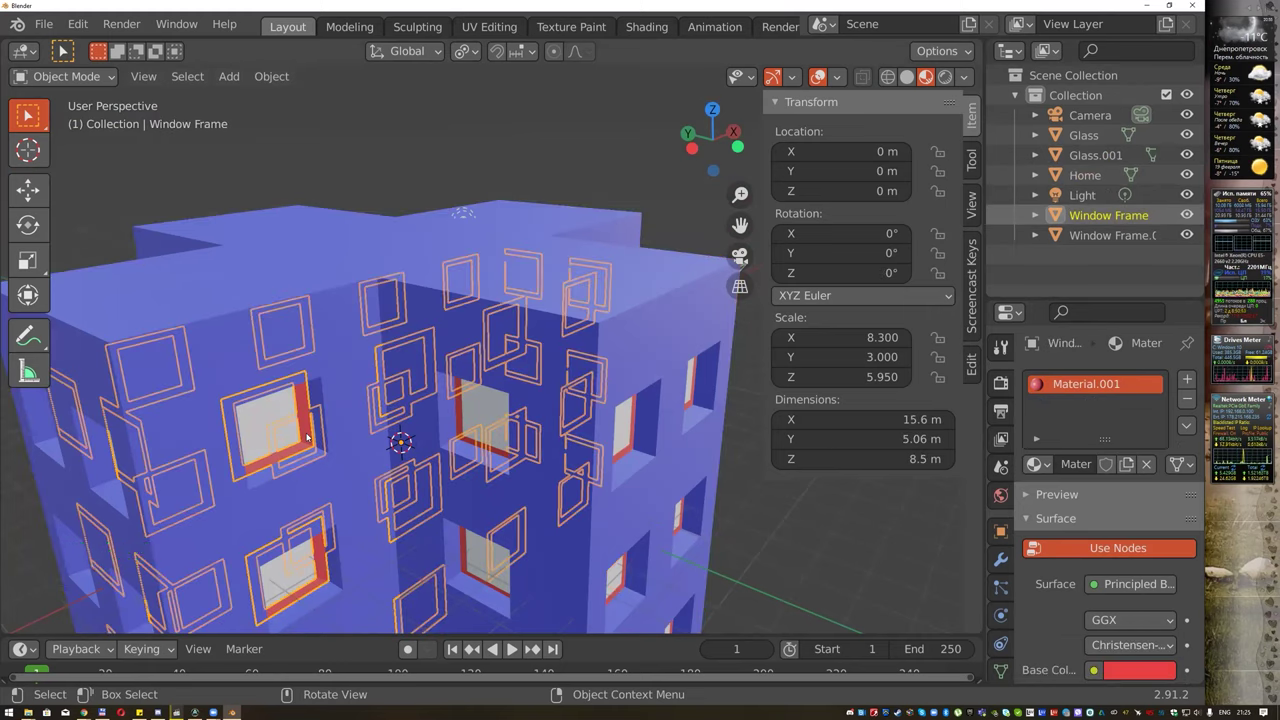
pyautogui.click(1123, 240)
pyautogui.rightClick(1123, 240)
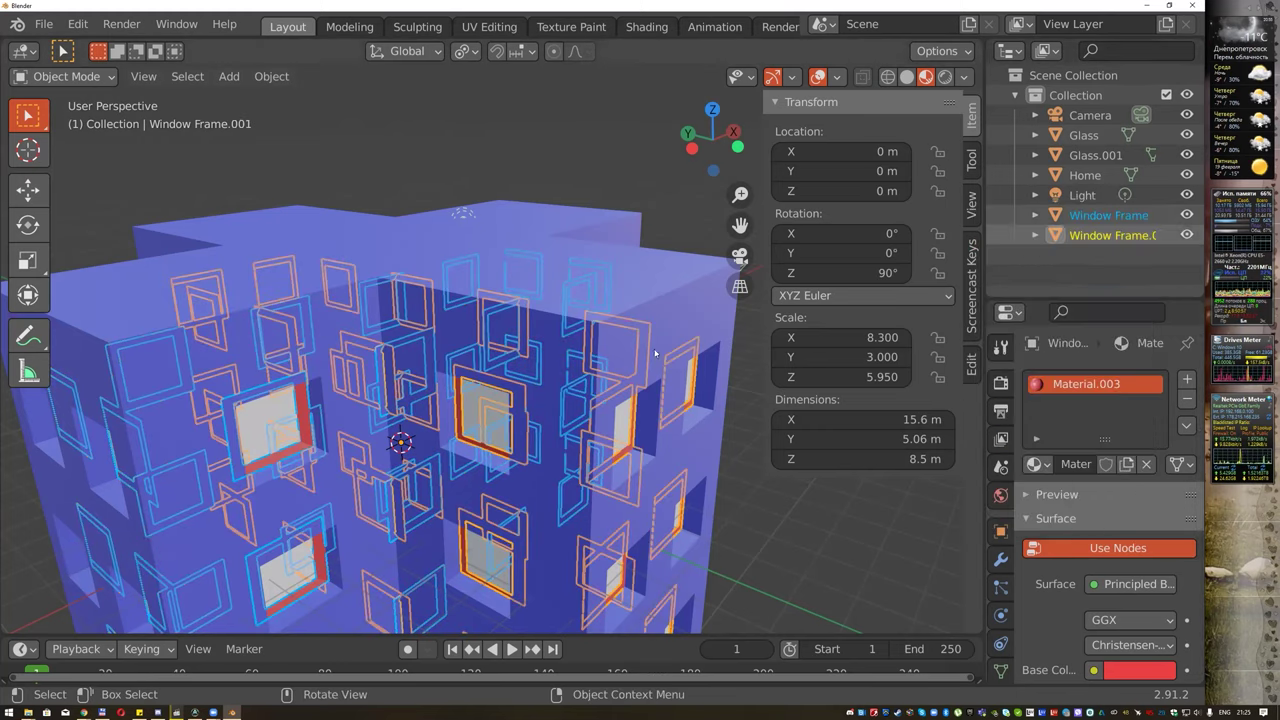
pyautogui.rightClick(524, 400)
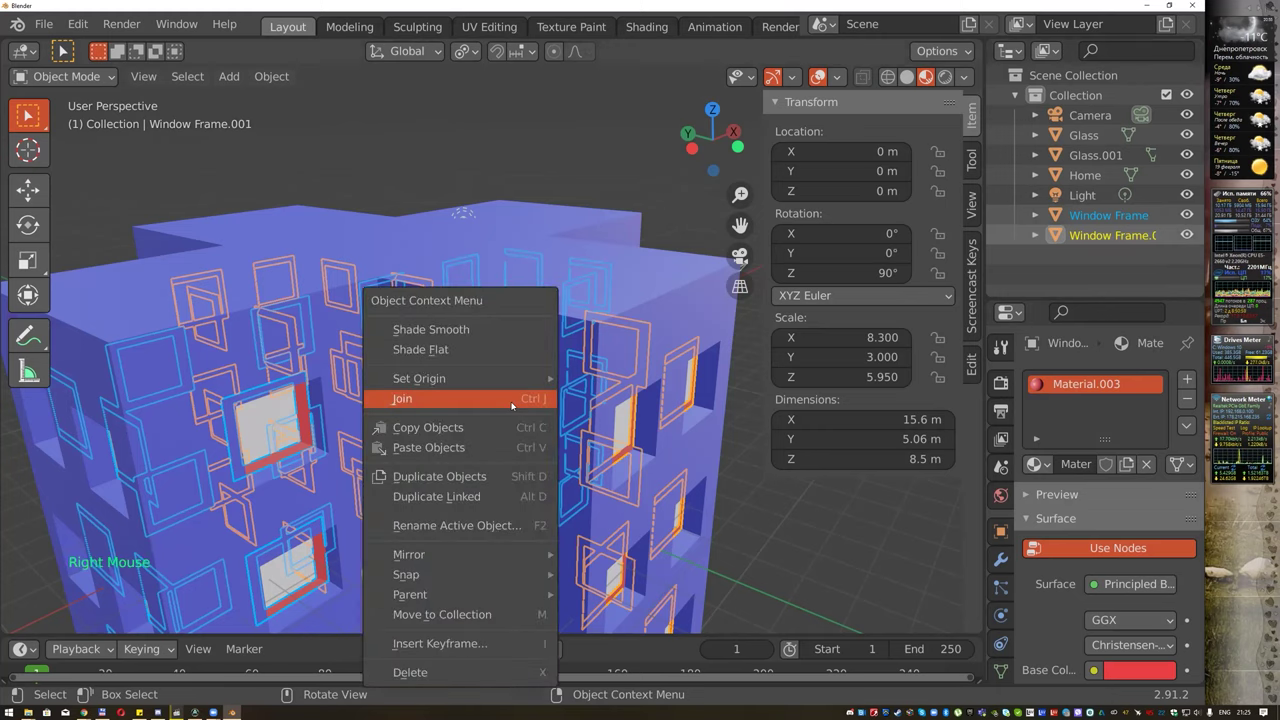
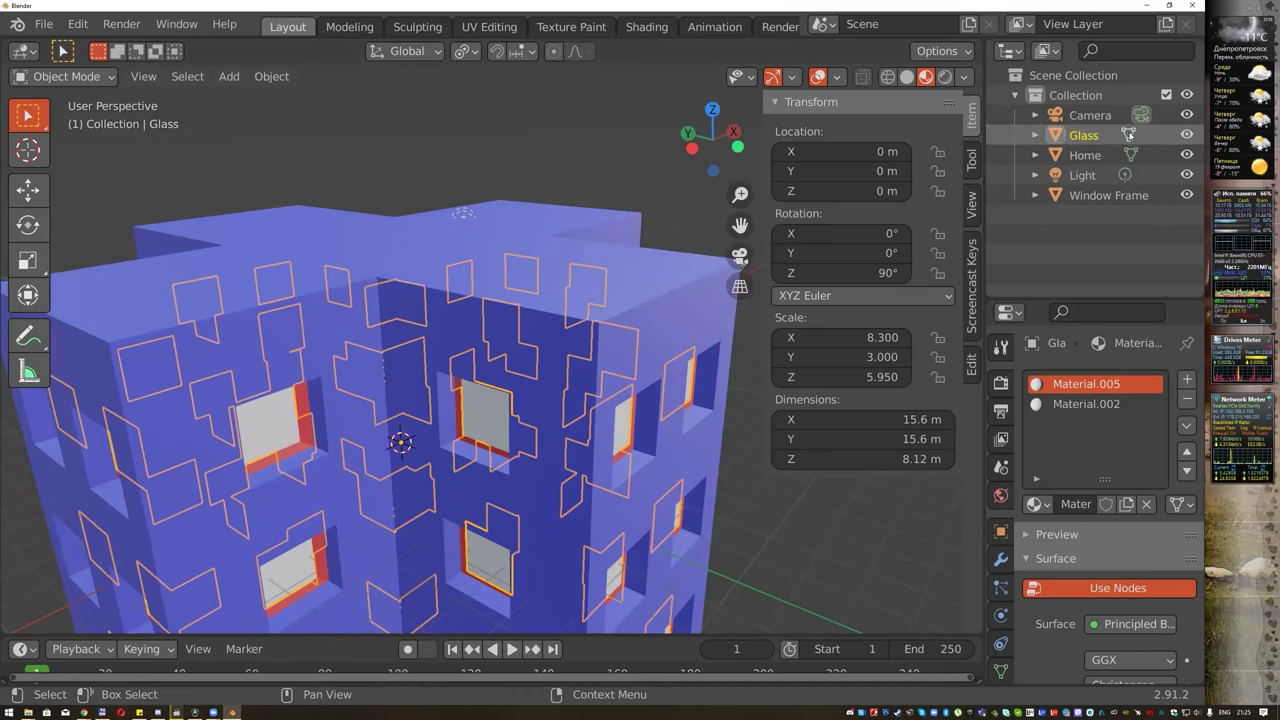
pyautogui.scroll(-3)
# Orbit to look down on the whole building and select the Home block.
pyautogui.middleClick(562, 277)
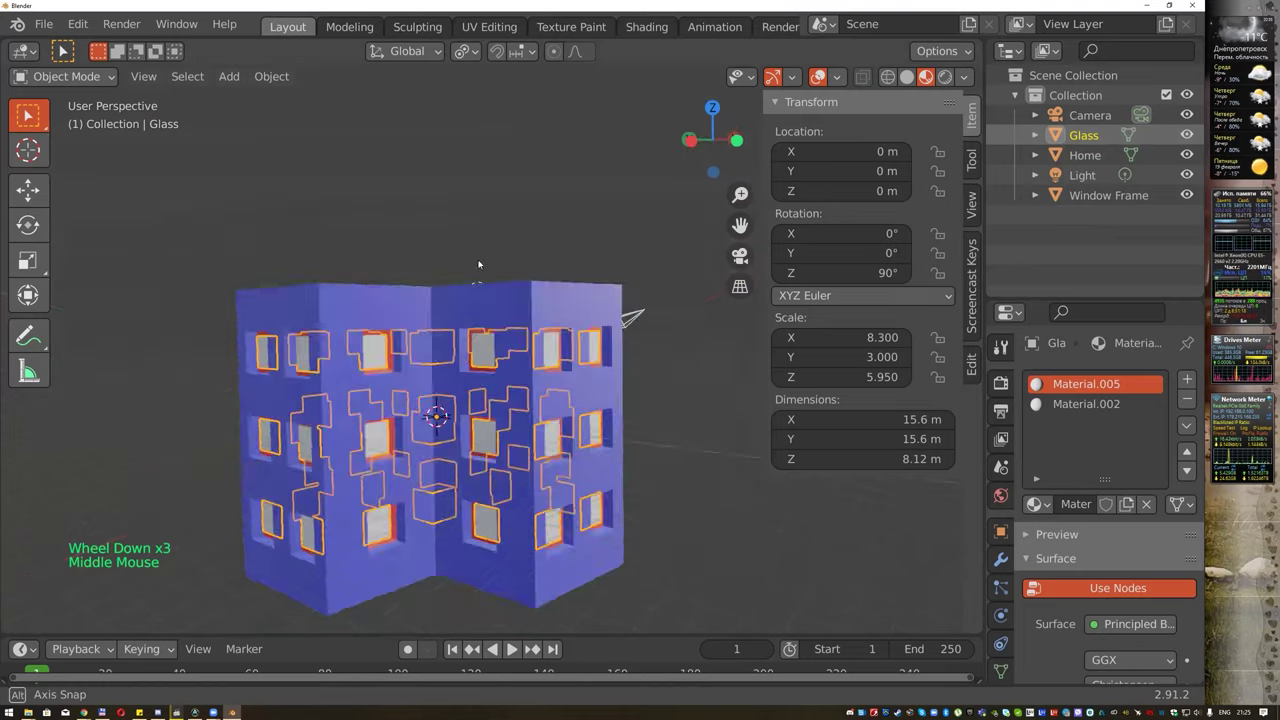
pyautogui.click(495, 225)
pyautogui.middleClick(626, 238)
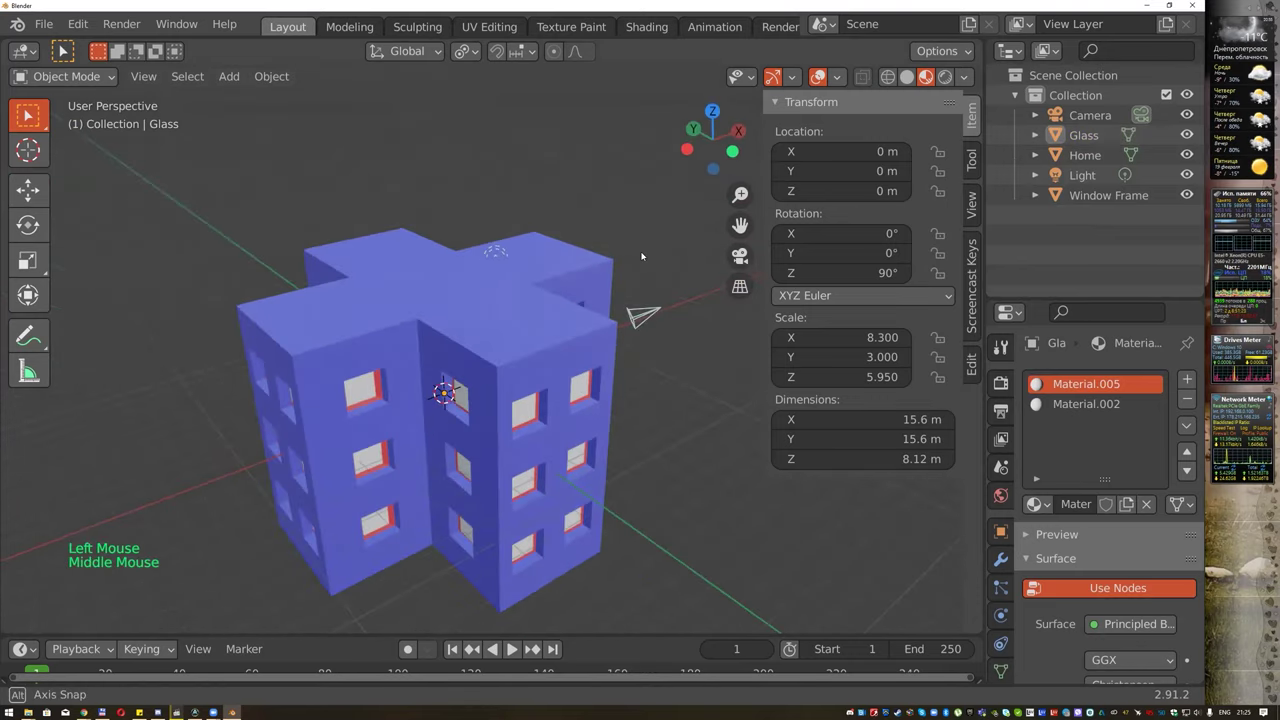
pyautogui.click(470, 276)
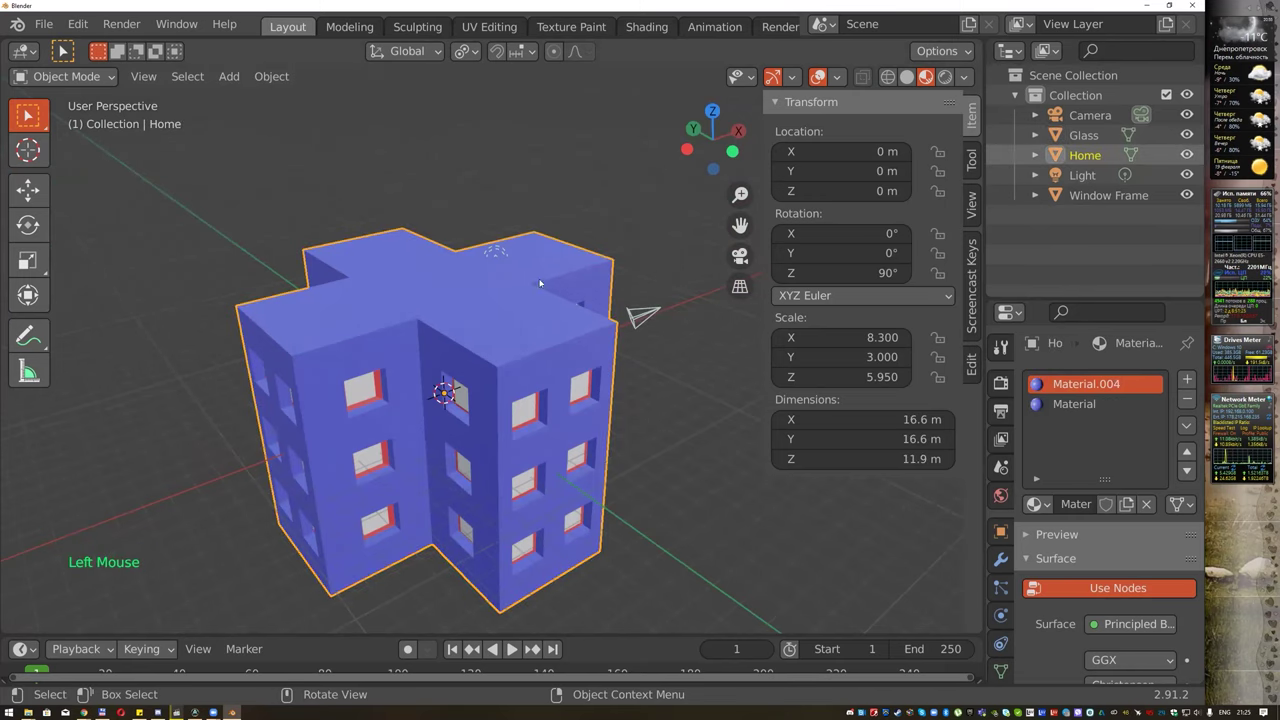
pyautogui.scroll(3)
# Enter Edit Mode on Home and zoom in on the wing's top faces.
pyautogui.press('Tab')
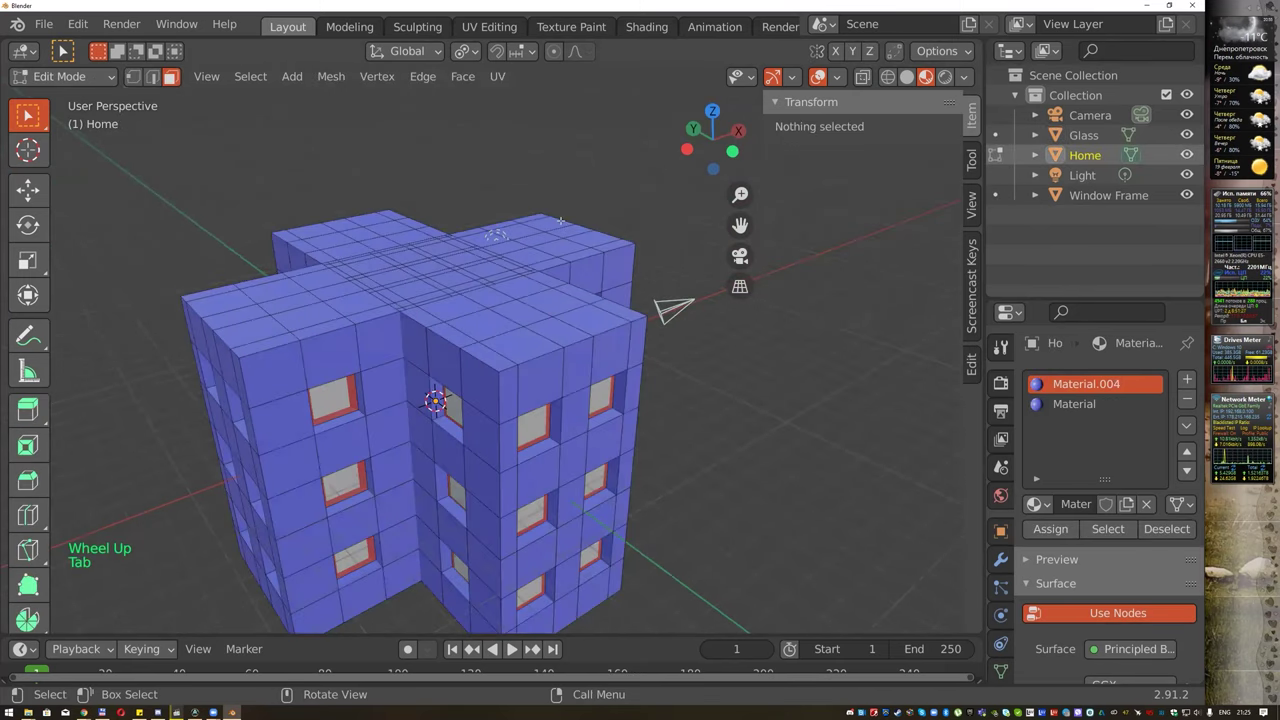
pyautogui.scroll(3)
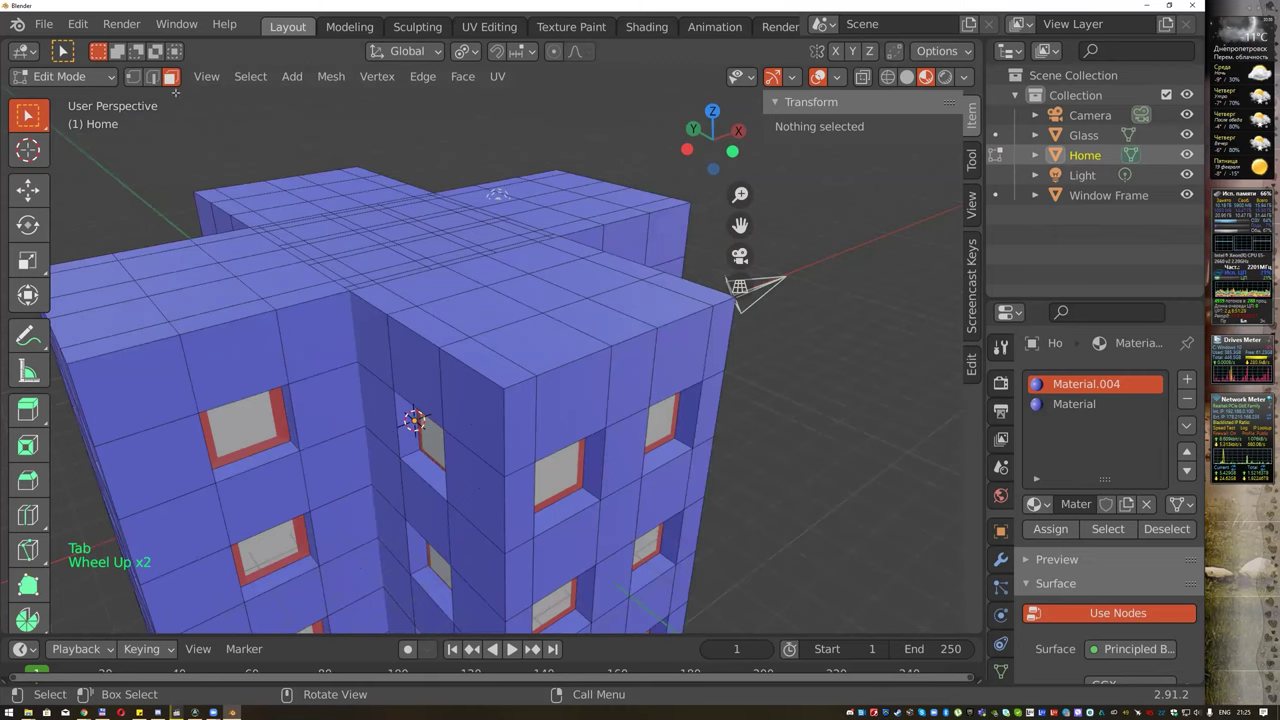
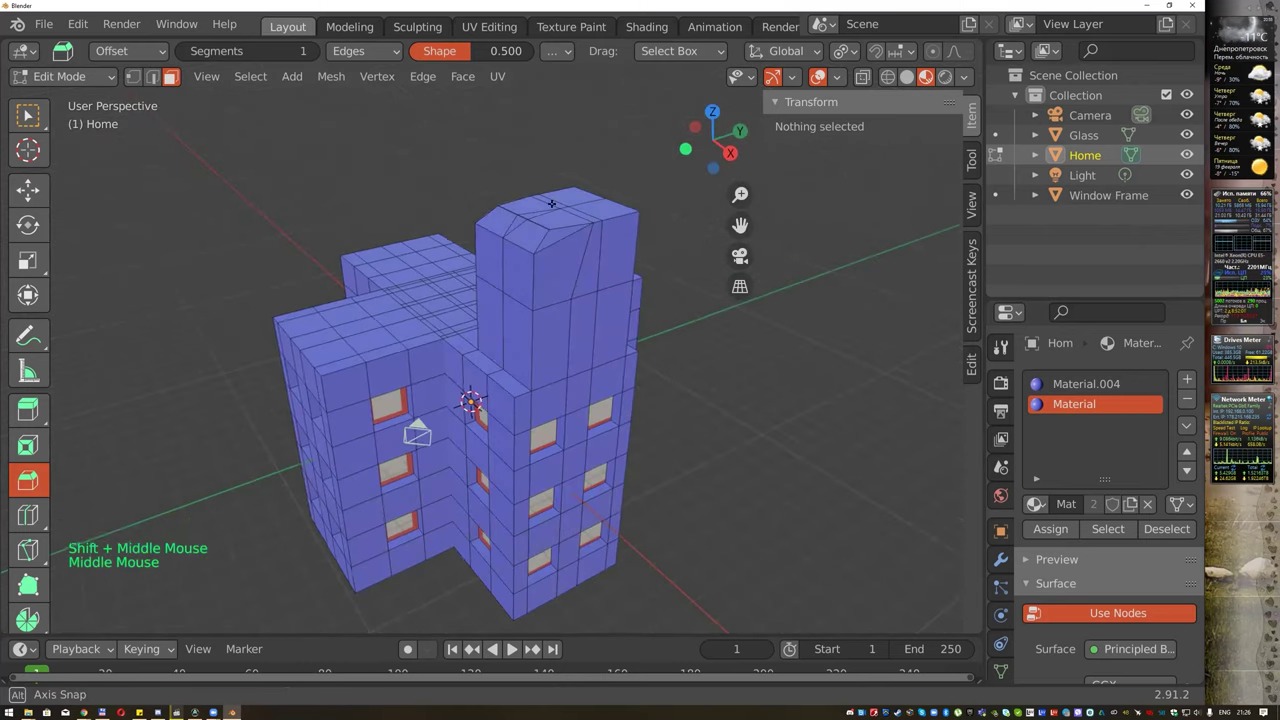
# Undo the last two edits and orbit to view the chimney tower's top.
pyautogui.press('ctrl+z')
pyautogui.press('ctrl+z')
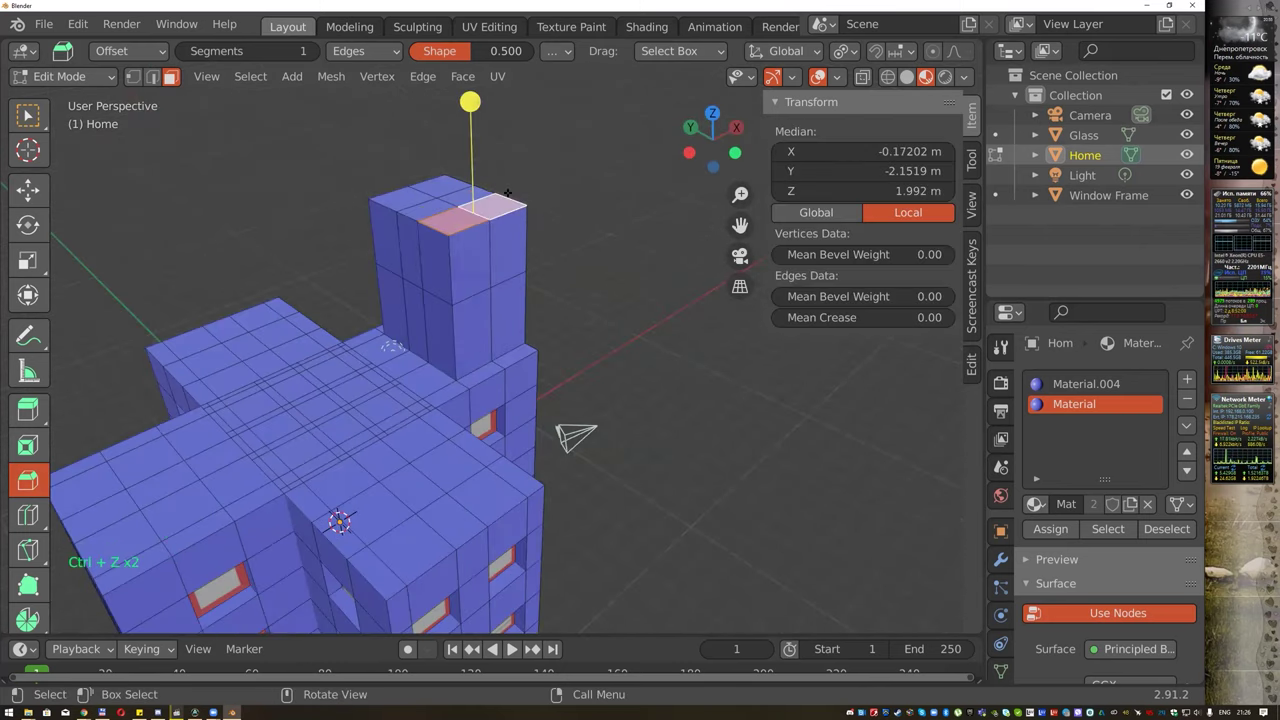
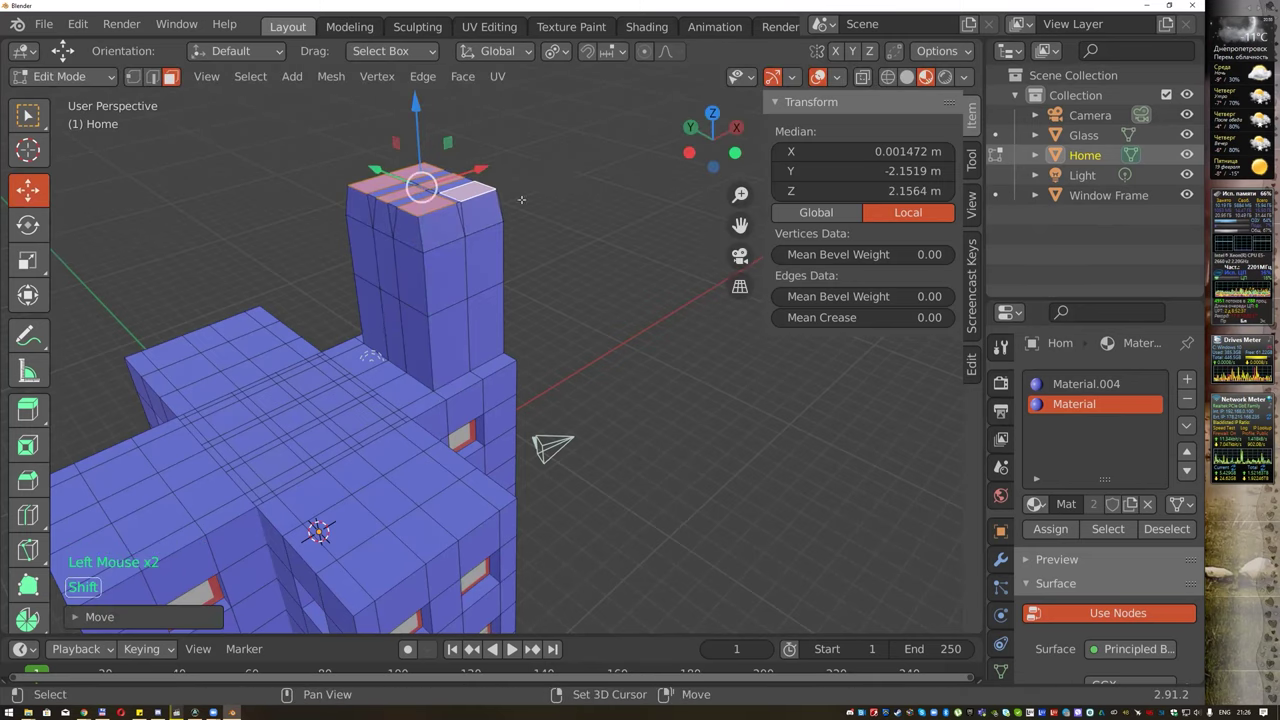
pyautogui.middleClick(40, 188)
pyautogui.middleClick(40, 188)
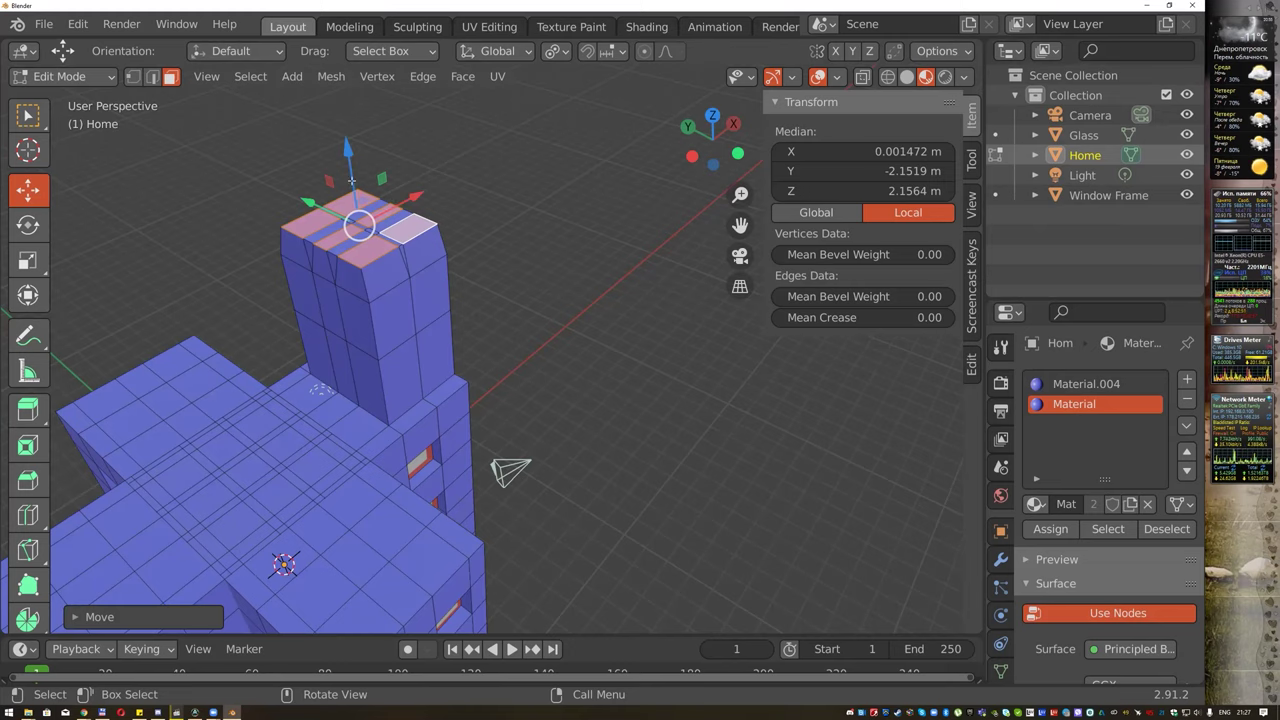
# Scale the tower's top faces inward along X into a tapered tip, then deselect all.
pyautogui.click(40, 188)
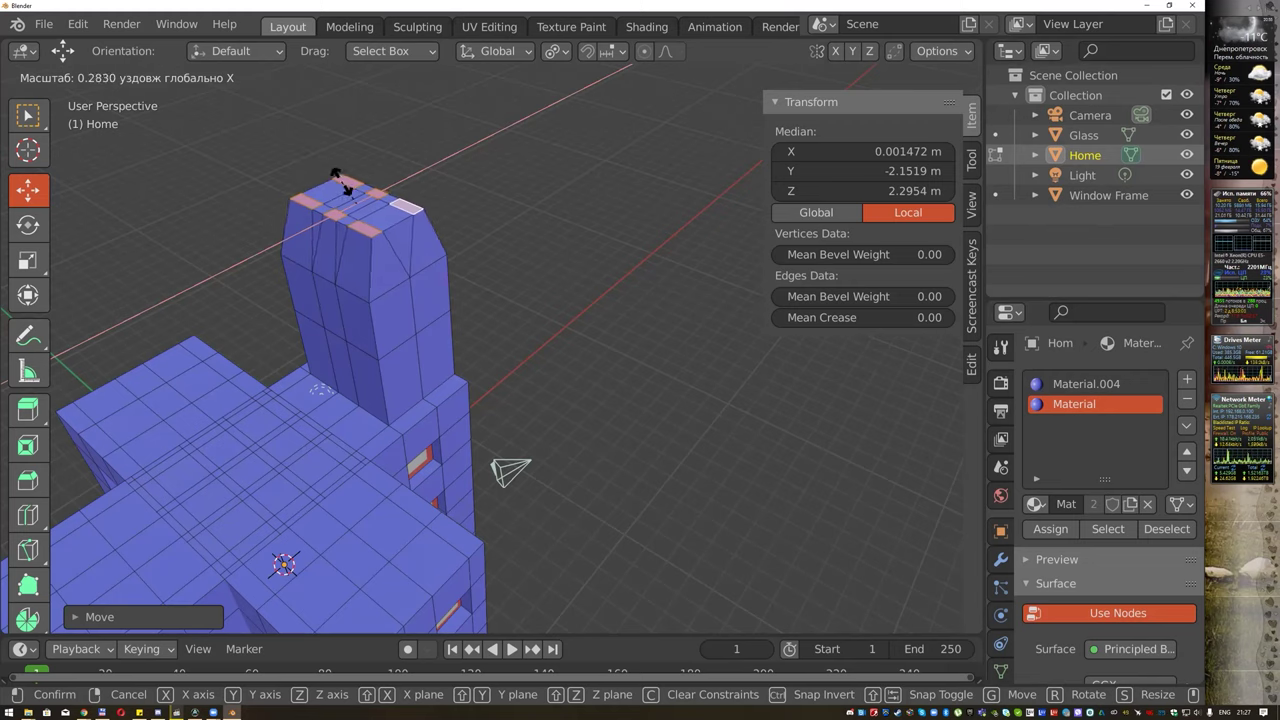
pyautogui.click(40, 188)
pyautogui.click(40, 188)
pyautogui.middleClick(40, 188)
pyautogui.scroll(-3)
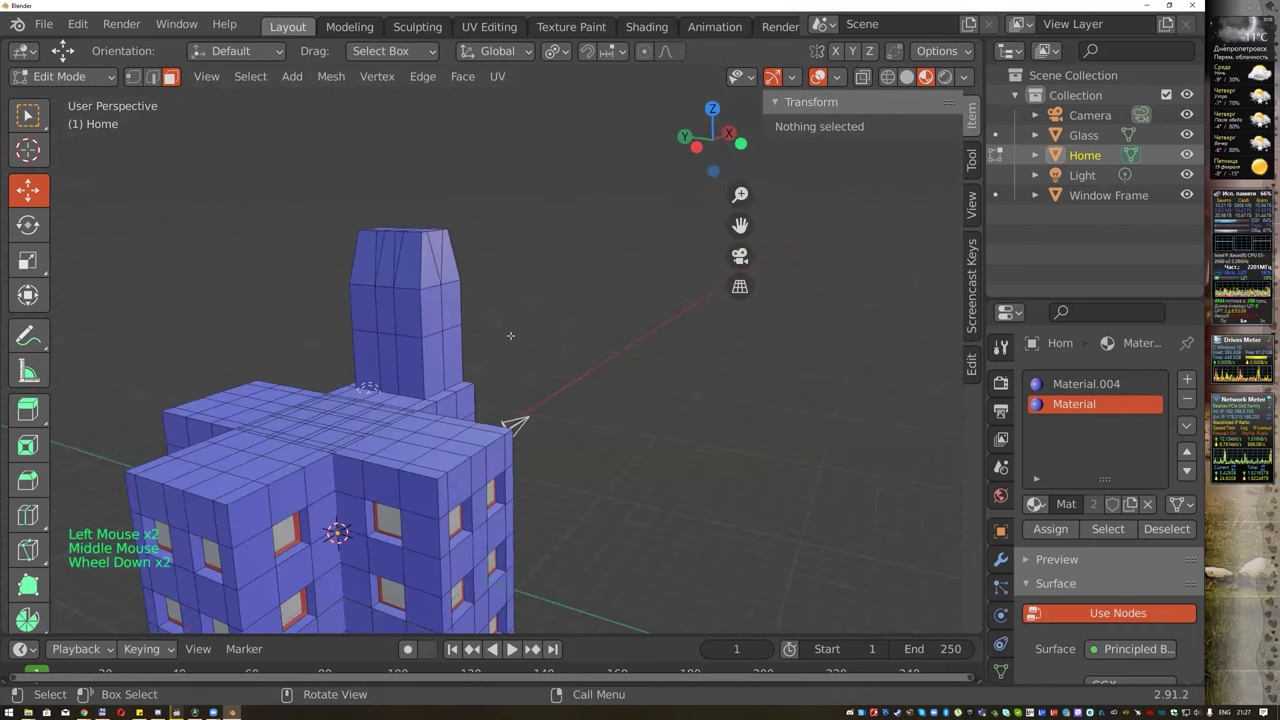
# Orbit around the building and tower from several angles and pick a face on the front wing.
pyautogui.middleClick(40, 188)
pyautogui.scroll(-3)
pyautogui.middleClick(40, 188)
pyautogui.middleClick(40, 188)
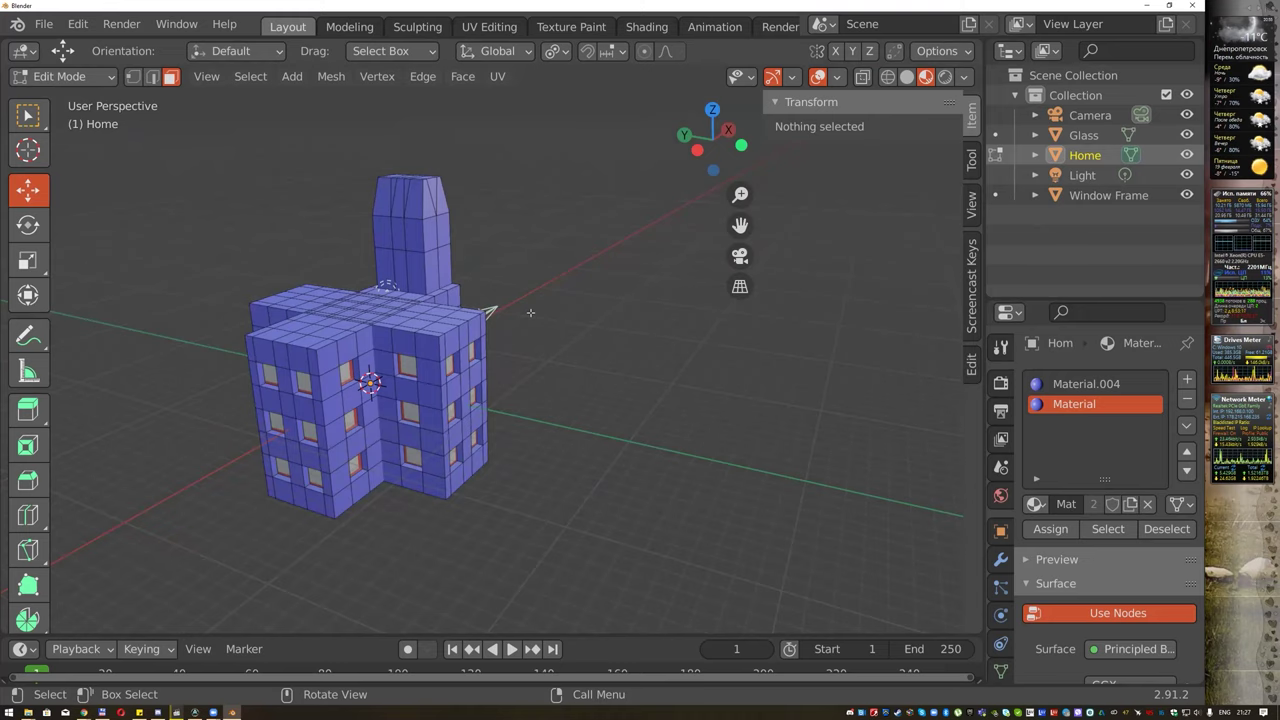
pyautogui.scroll(3)
pyautogui.middleClick(40, 188)
pyautogui.click(40, 188)
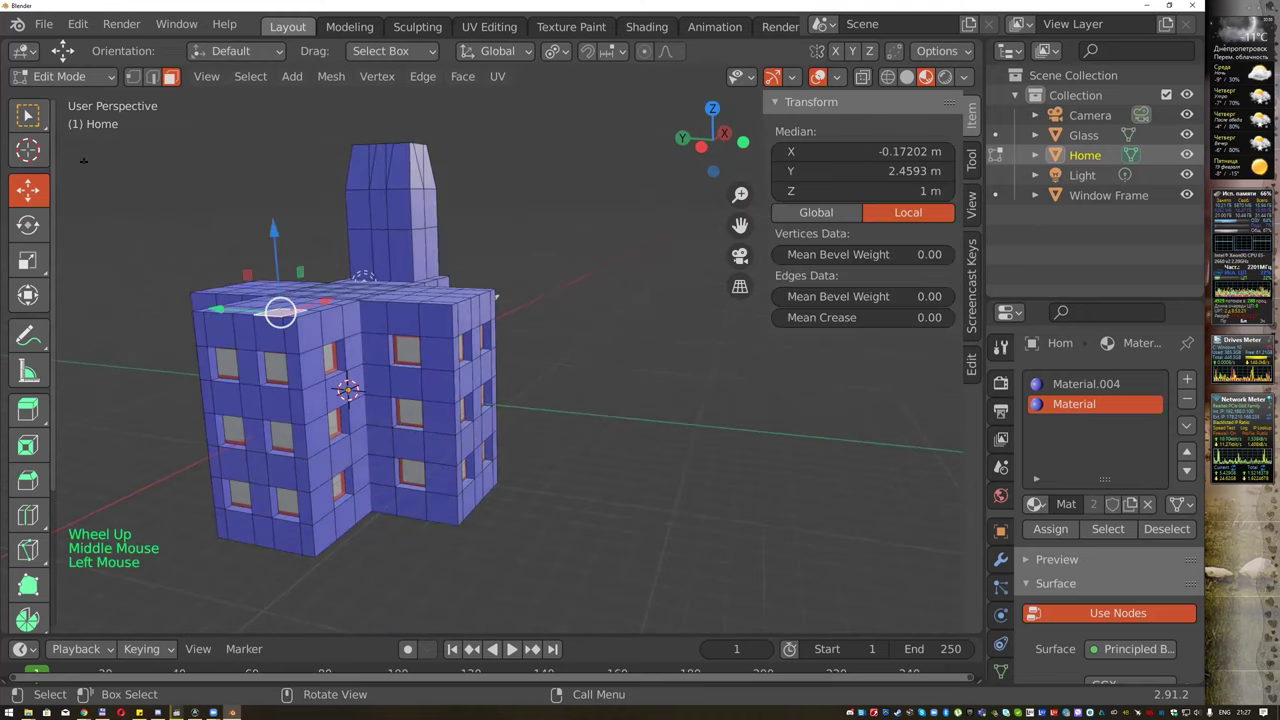
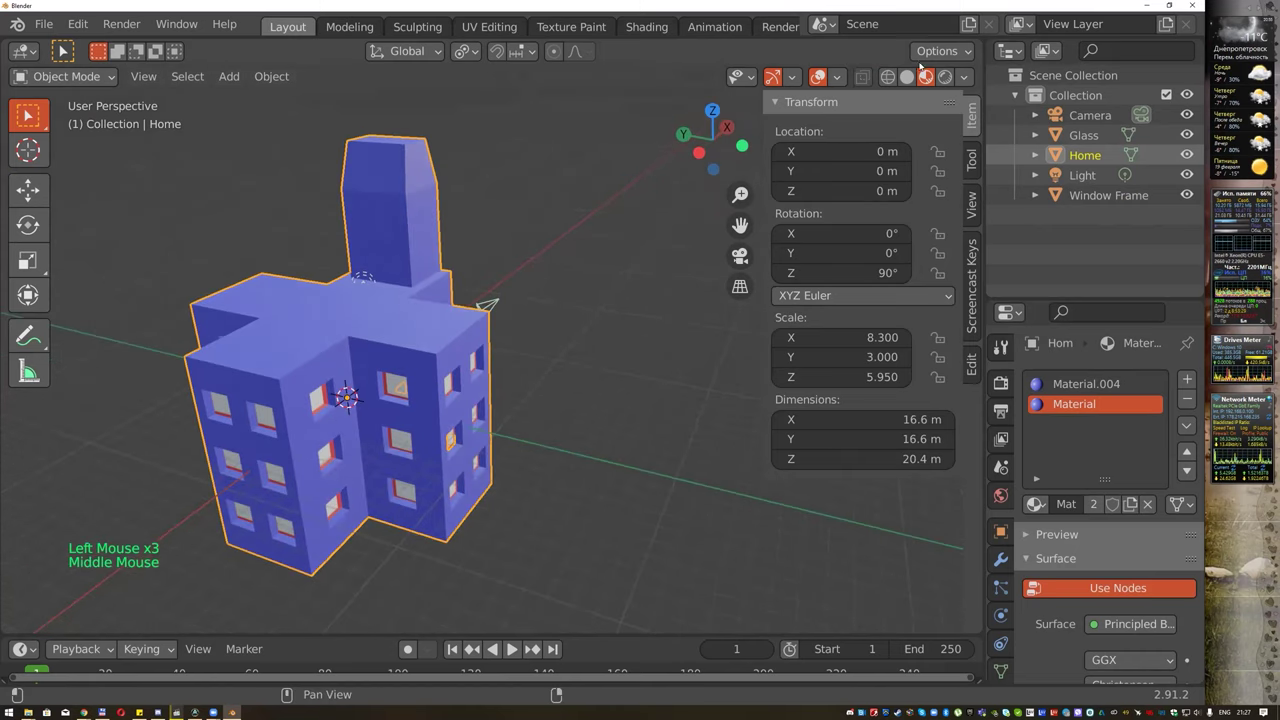
# Hide the wireframe overlay and switch to a top-down view of the building's footprint.
pyautogui.click(846, 82)
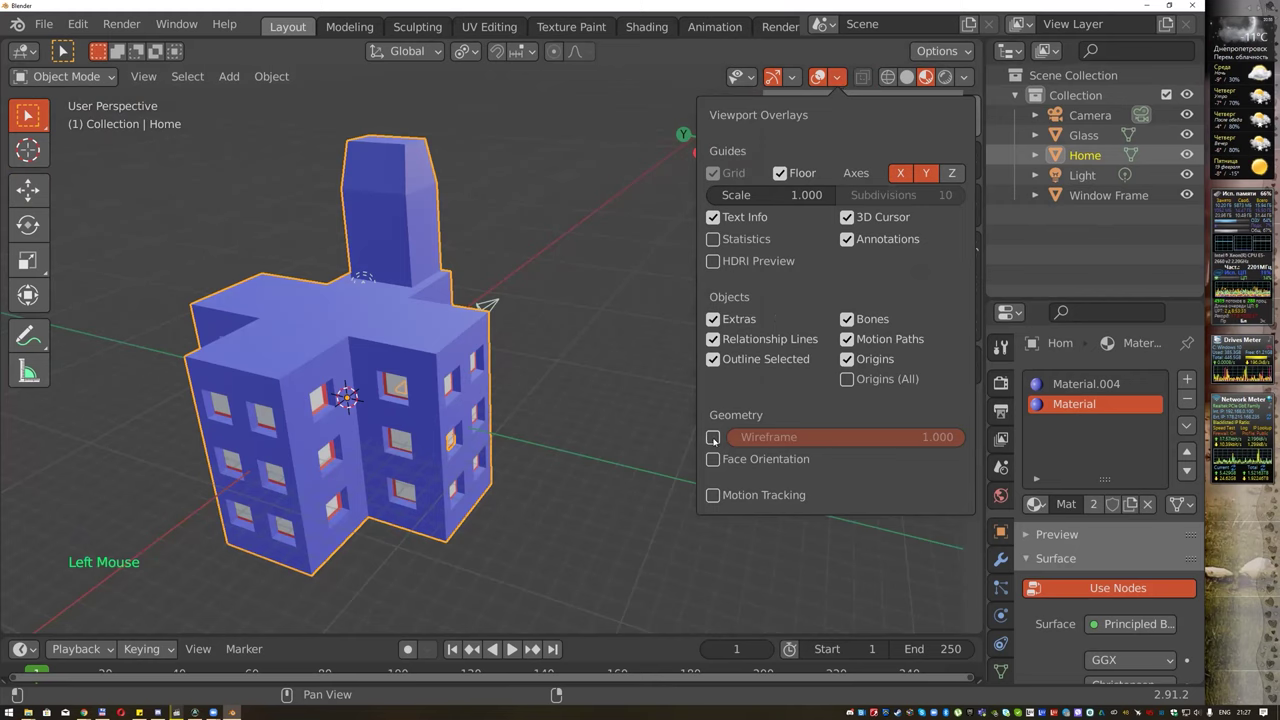
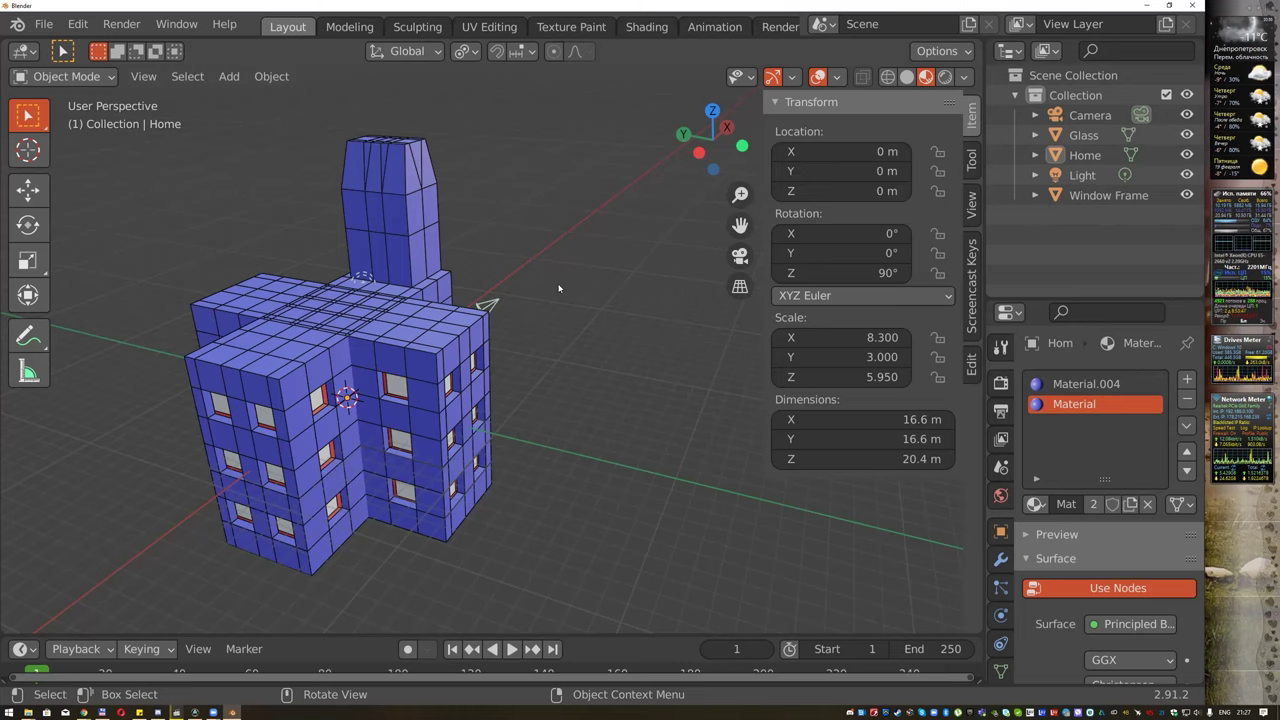
pyautogui.middleClick(593, 349)
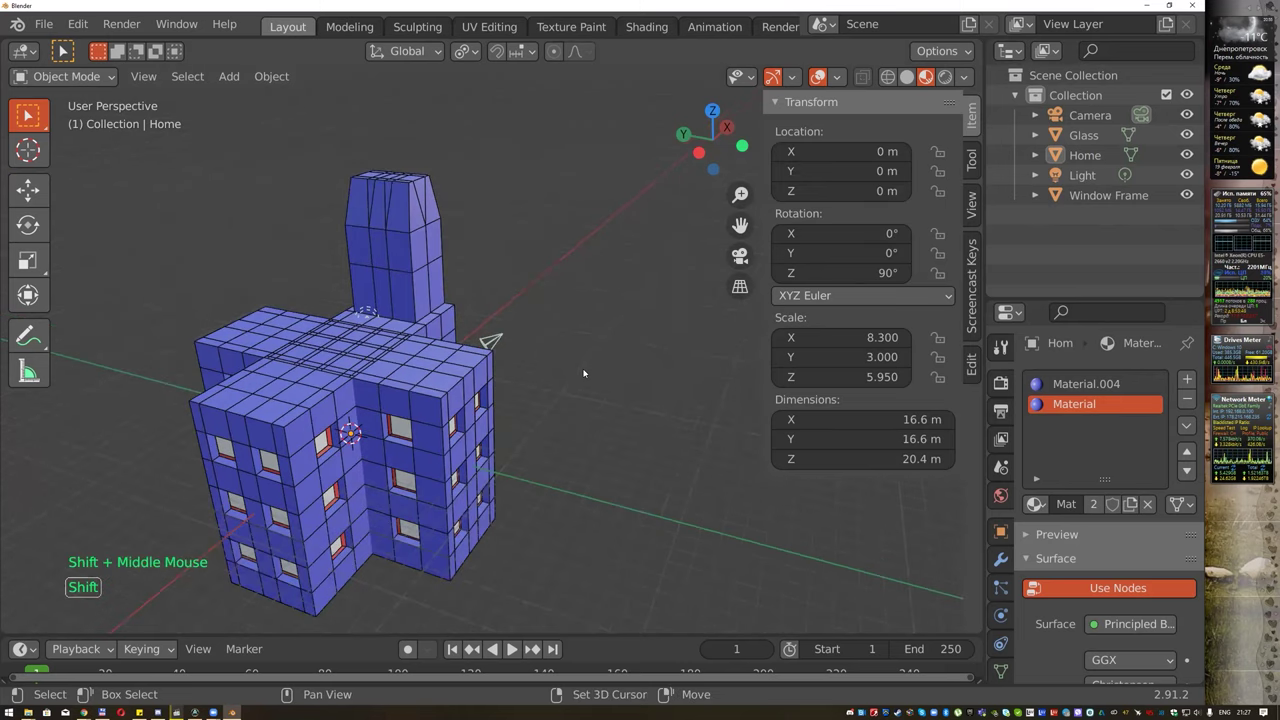
pyautogui.scroll(-3)
pyautogui.middleClick(577, 368)
pyautogui.middleClick(595, 347)
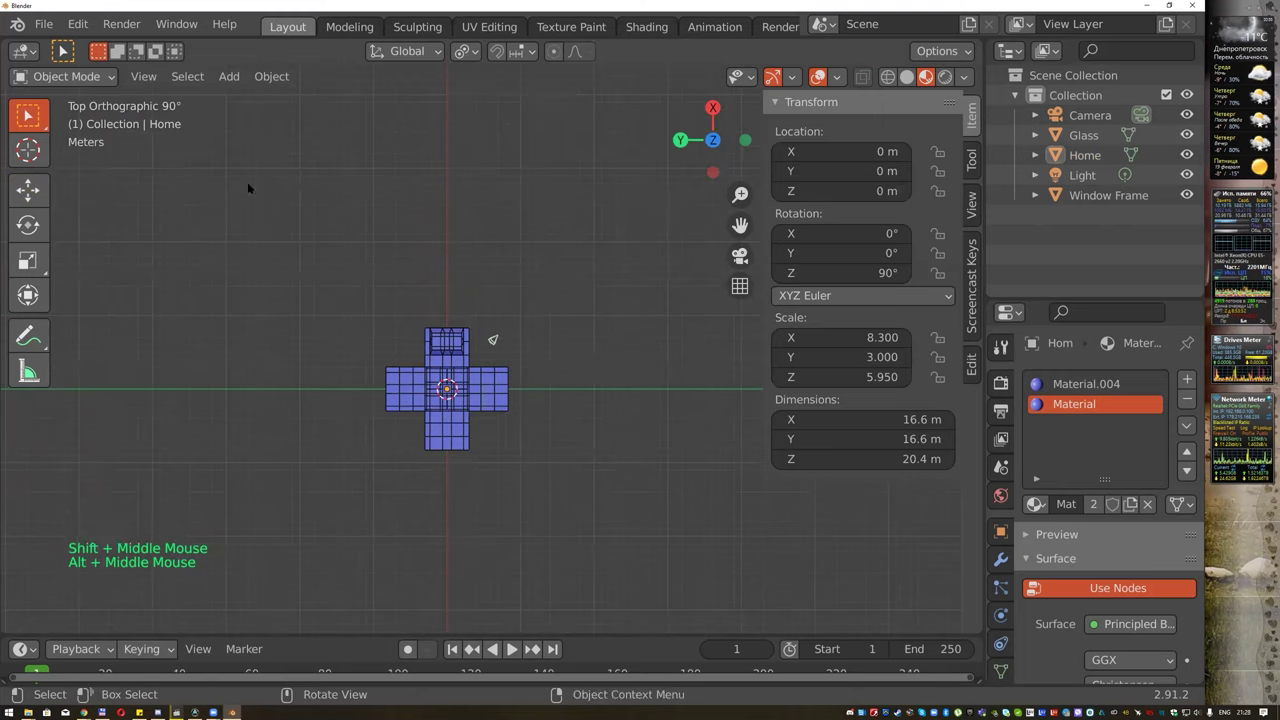
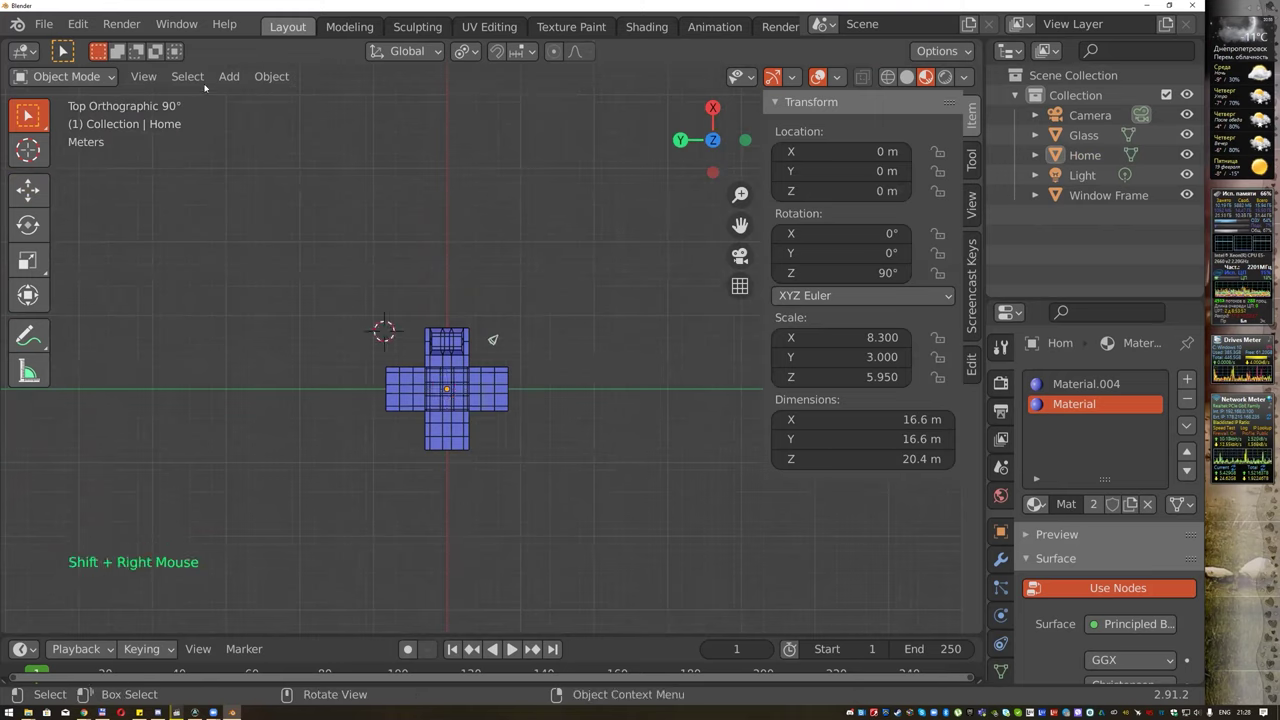
# Add a mesh plane, scale it to about 47.9 as ground, and view the scene from the side.
pyautogui.click(228, 81)
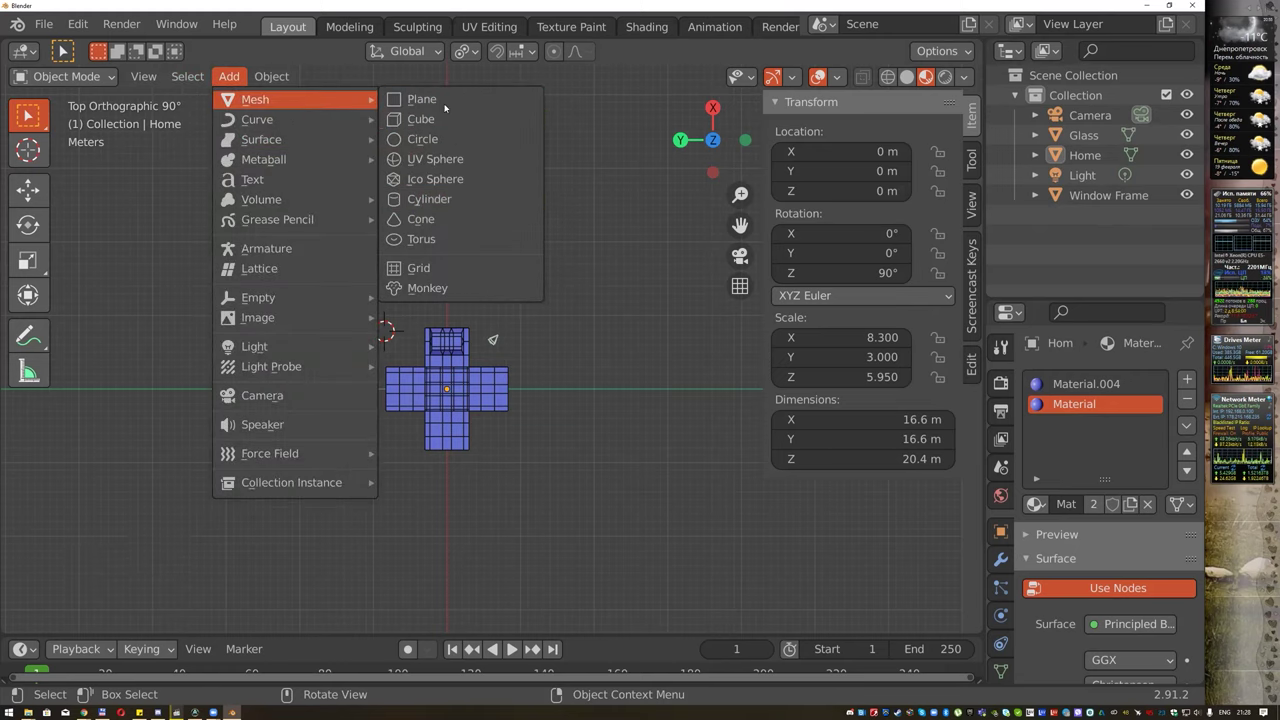
pyautogui.press('s')
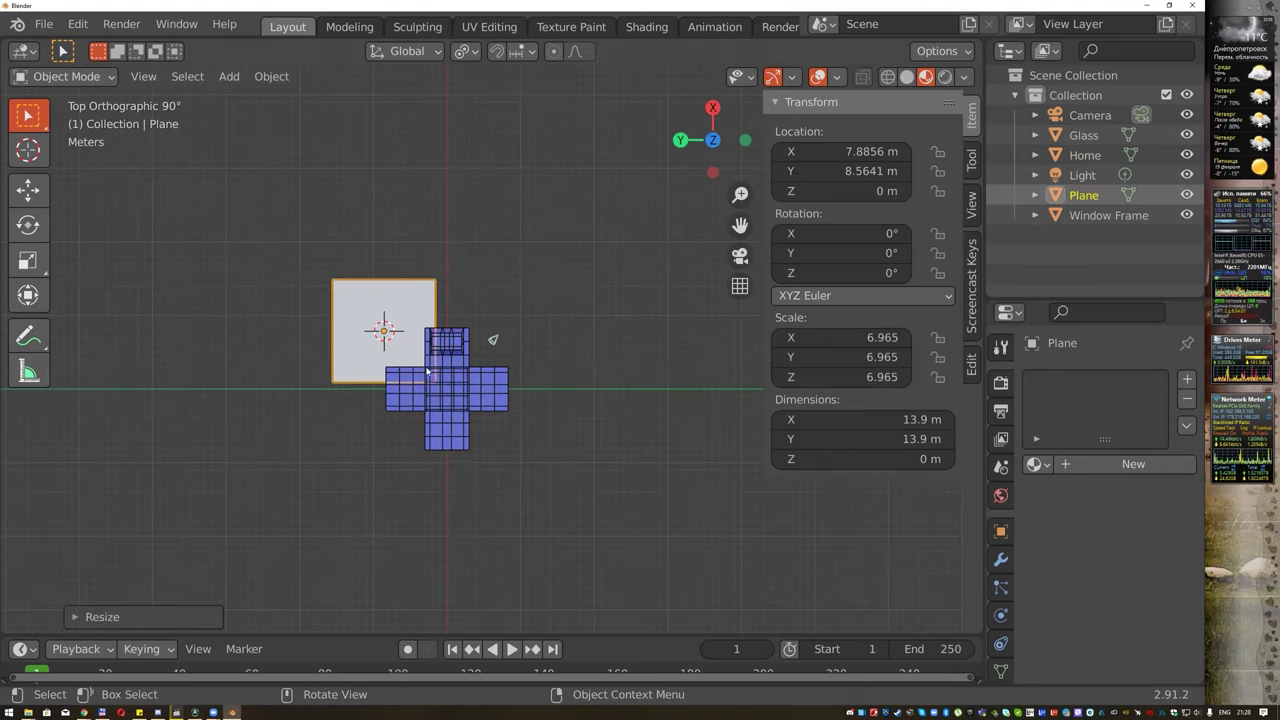
pyautogui.press('s')
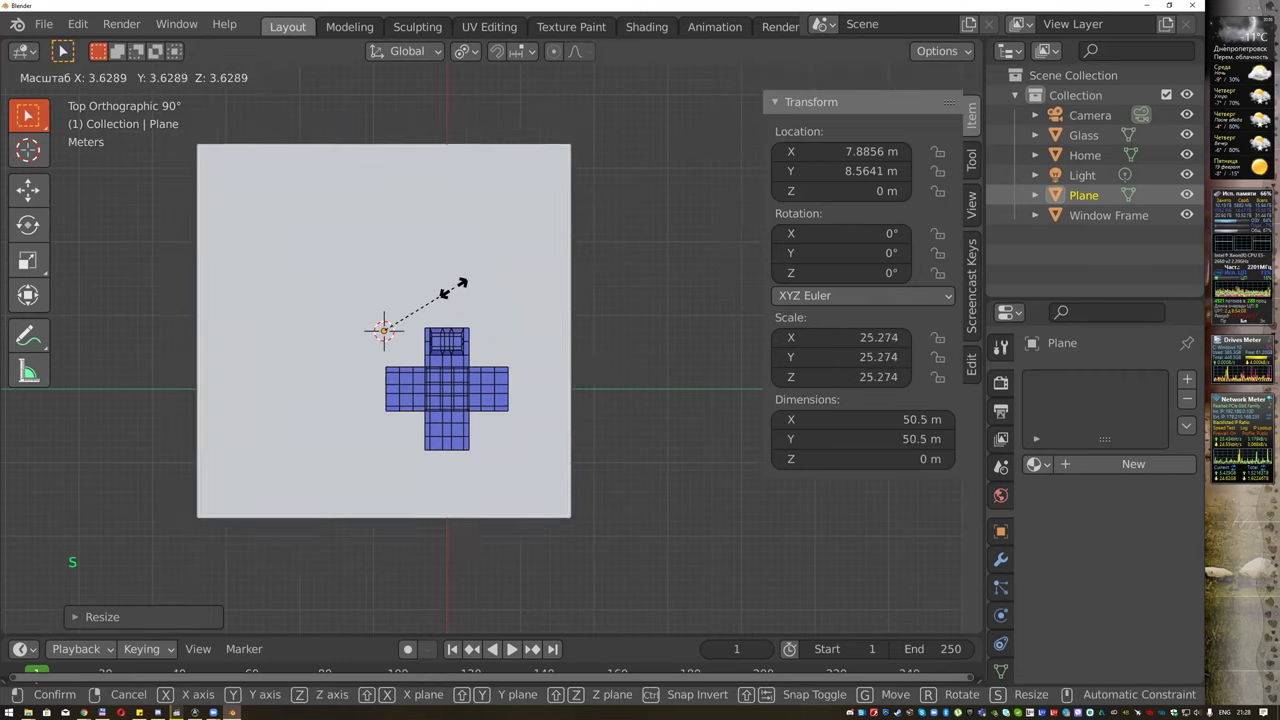
pyautogui.scroll(3)
pyautogui.scroll(-3)
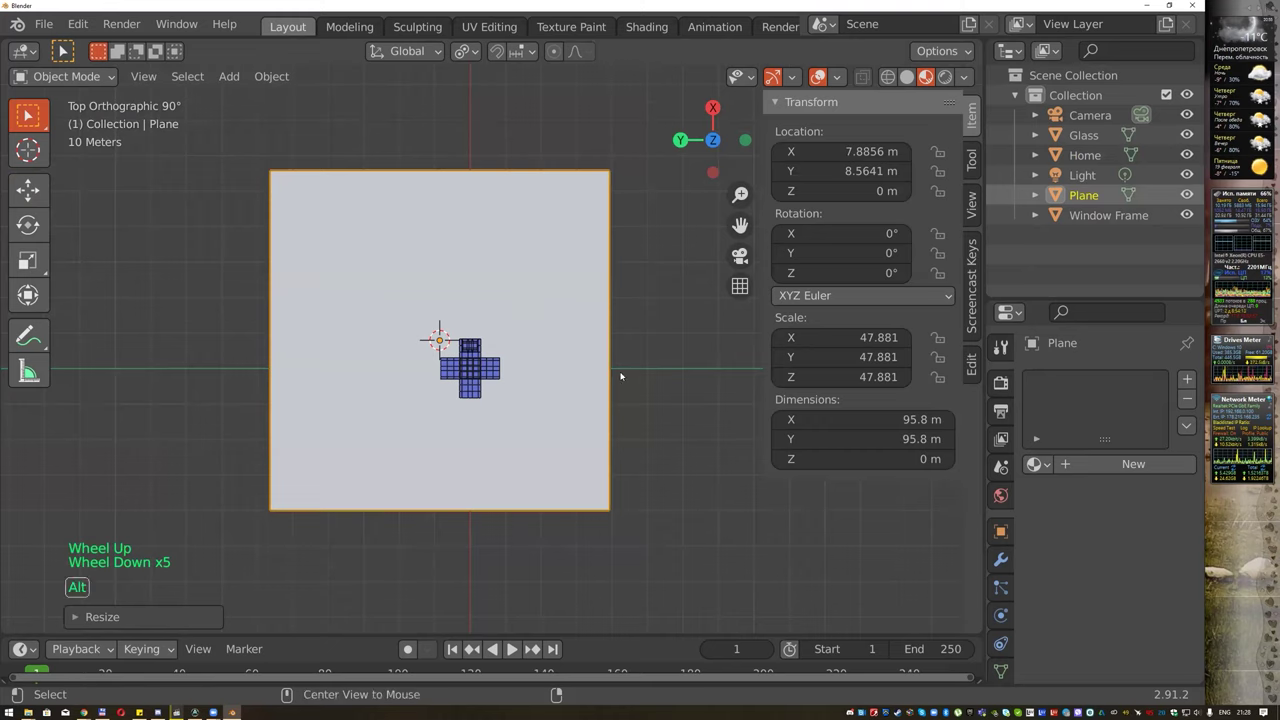
pyautogui.middleClick(633, 370)
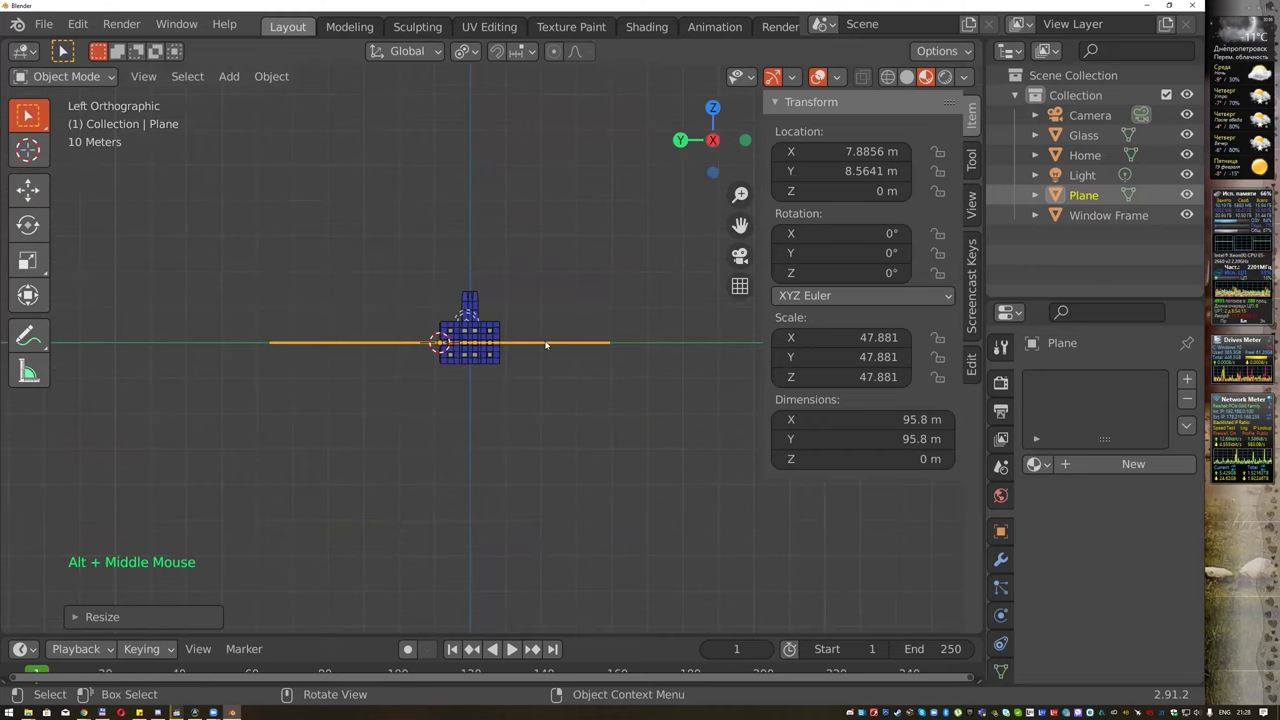
# Move the ground plane along Z to about -6.02 so the building's base rests on it.
pyautogui.press('g')
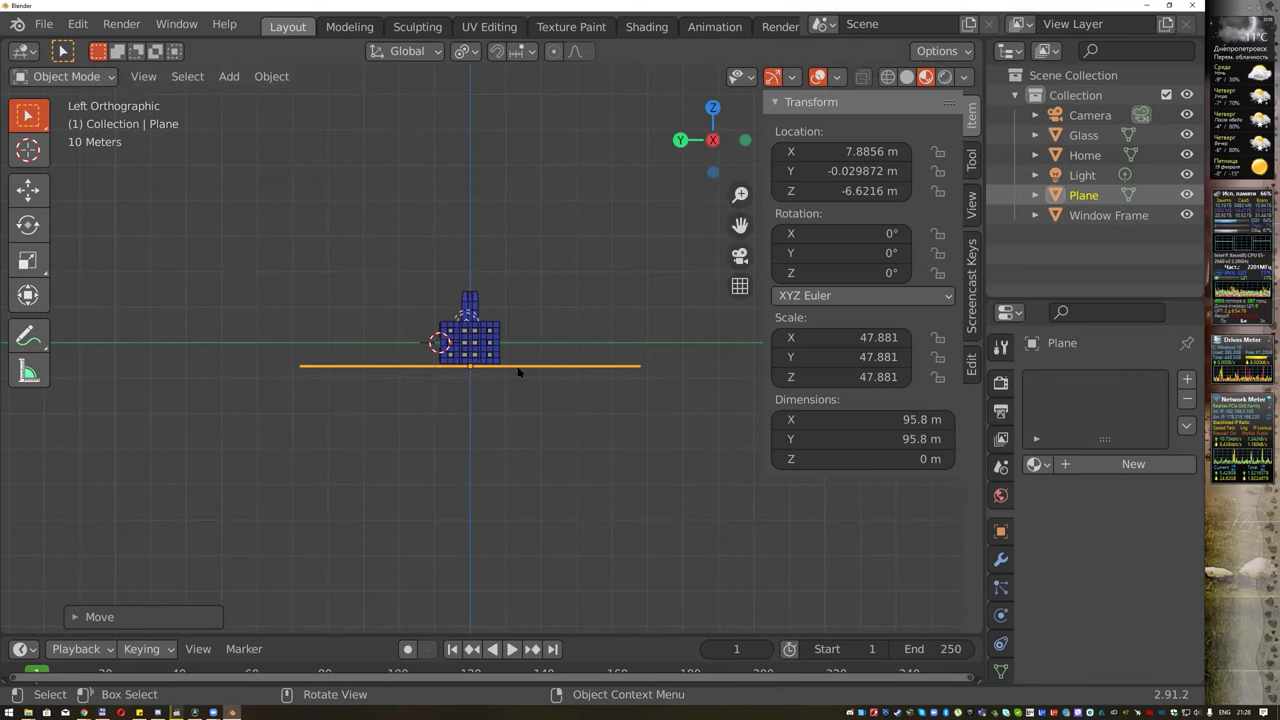
pyautogui.scroll(3)
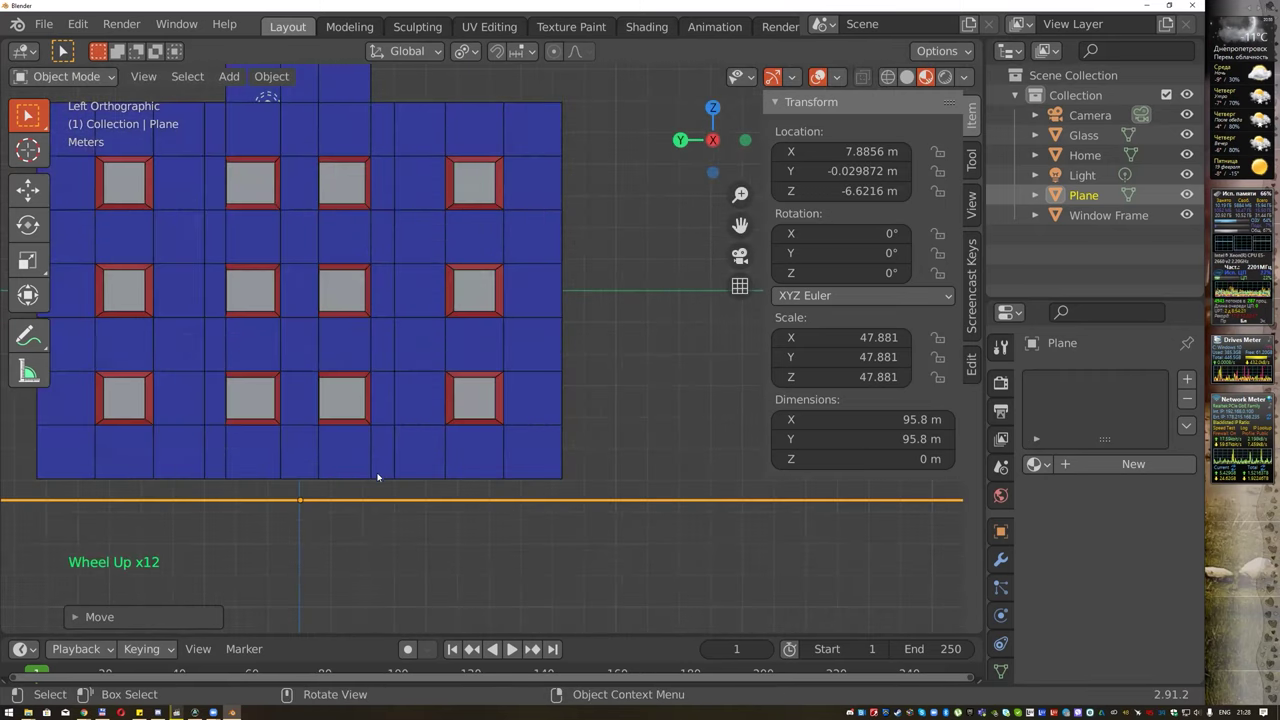
pyautogui.press('g')
pyautogui.scroll(3)
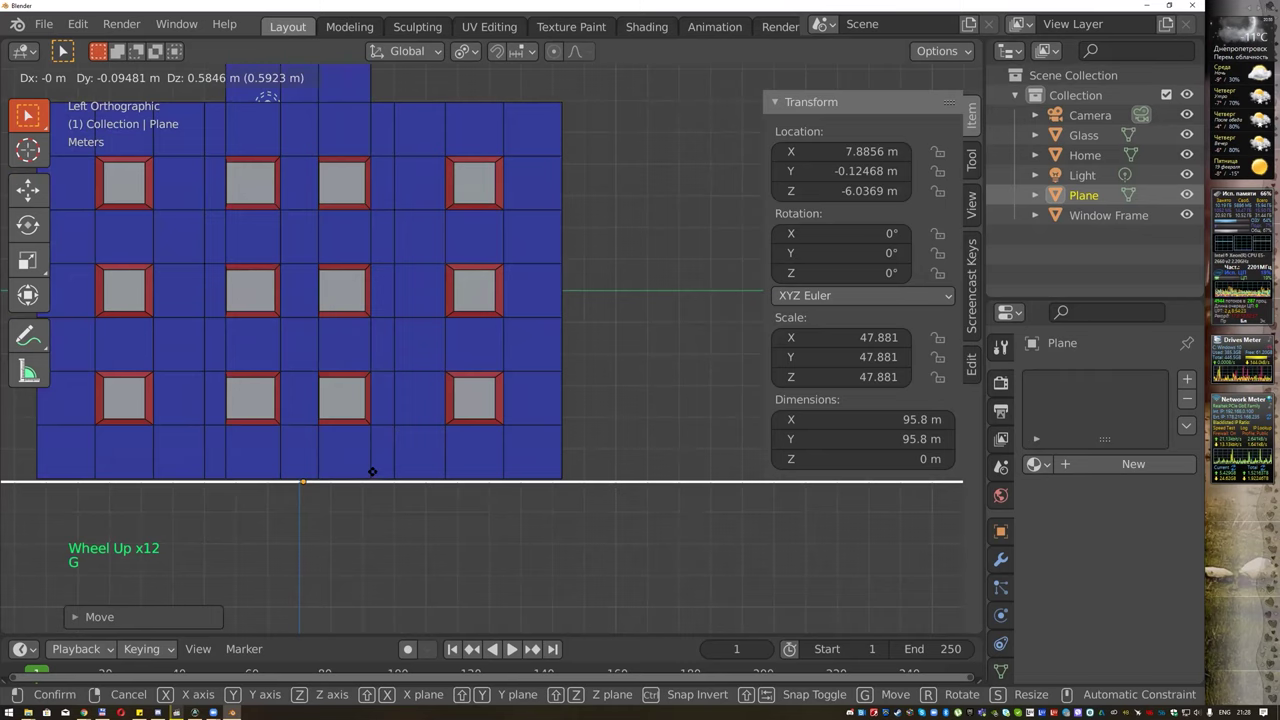
pyautogui.scroll(-3)
# Check the alignment from above and the side, then orbit to perspective.
pyautogui.middleClick(582, 294)
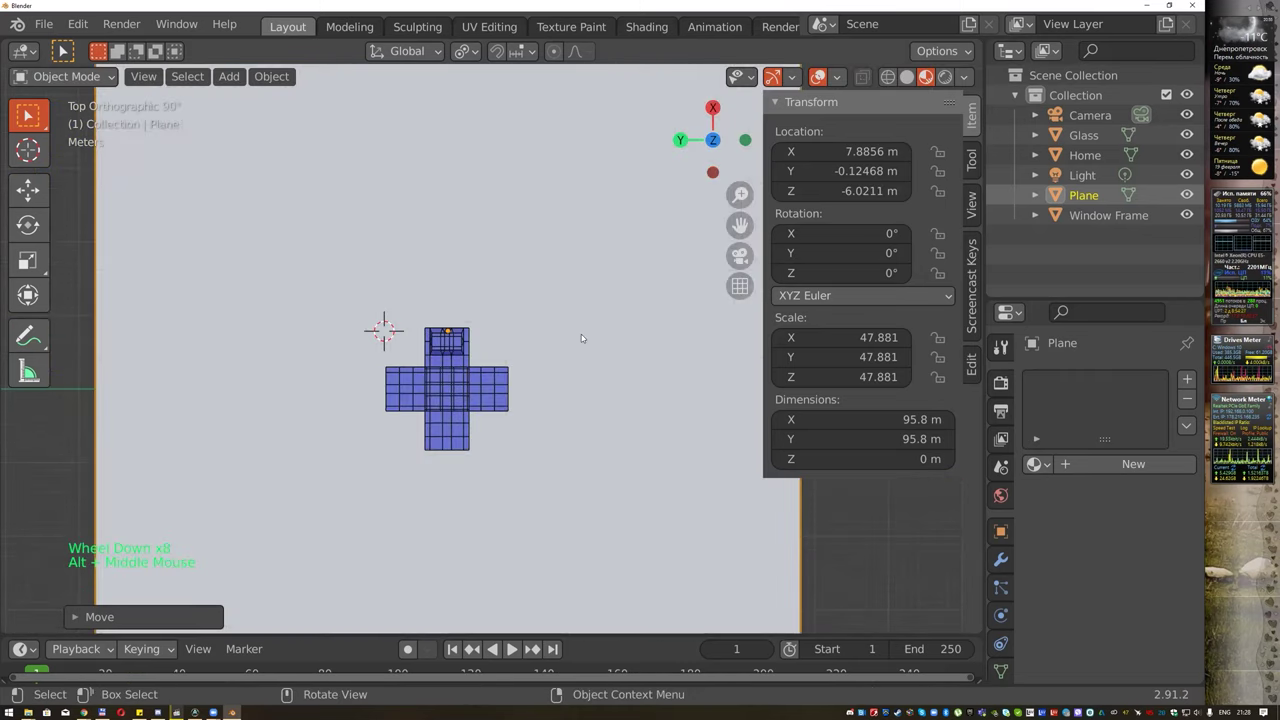
pyautogui.middleClick(576, 350)
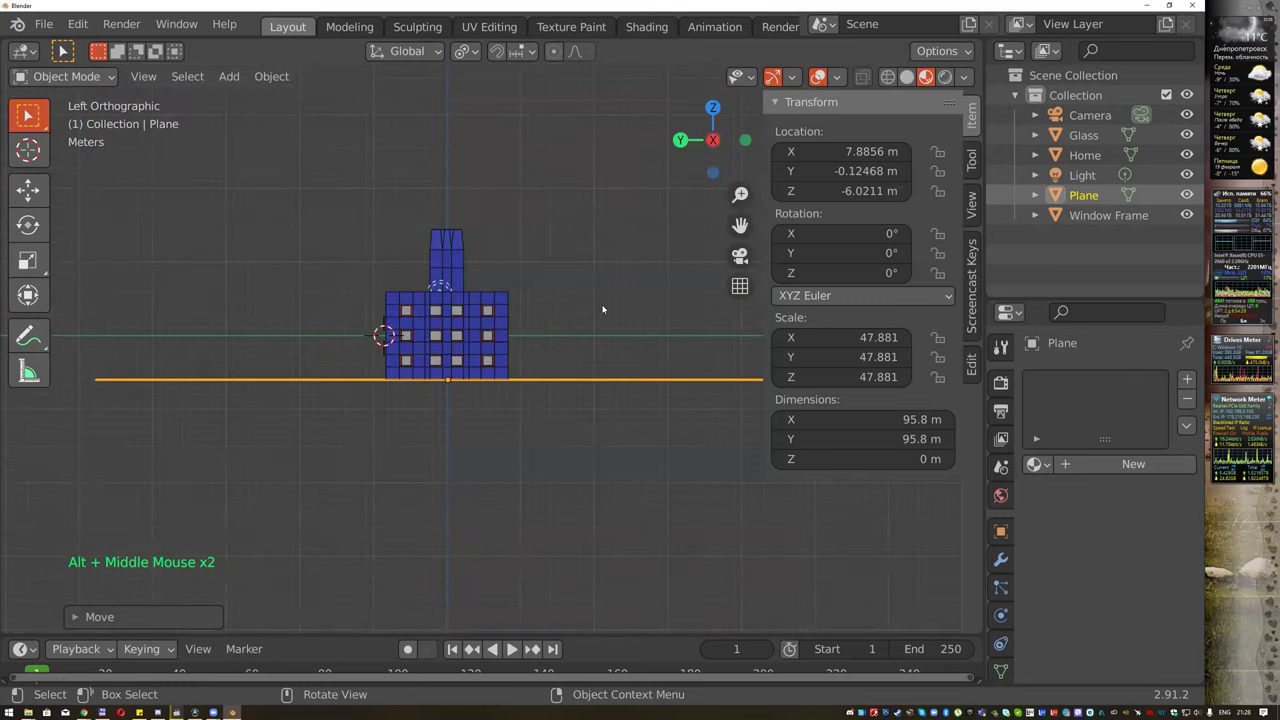
pyautogui.scroll(-3)
pyautogui.middleClick(611, 300)
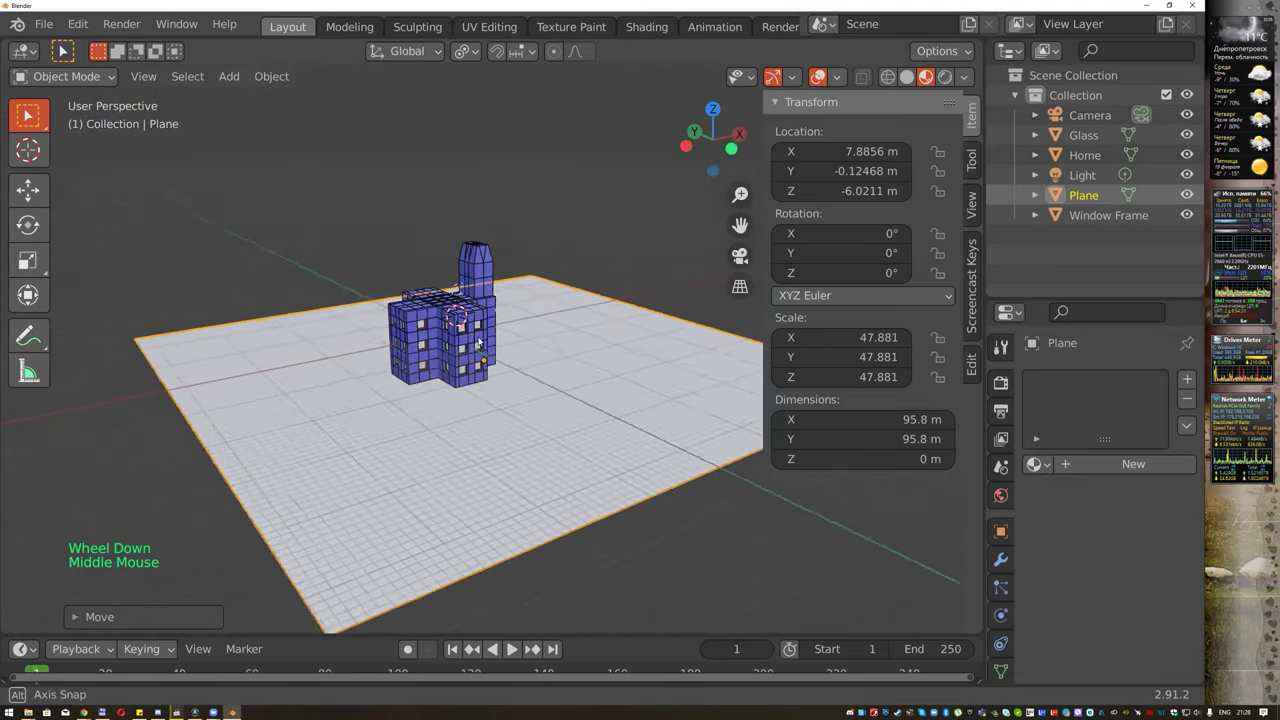
# Box-select all building parts and drag them toward a corner of the ground plane.
pyautogui.click(417, 293)
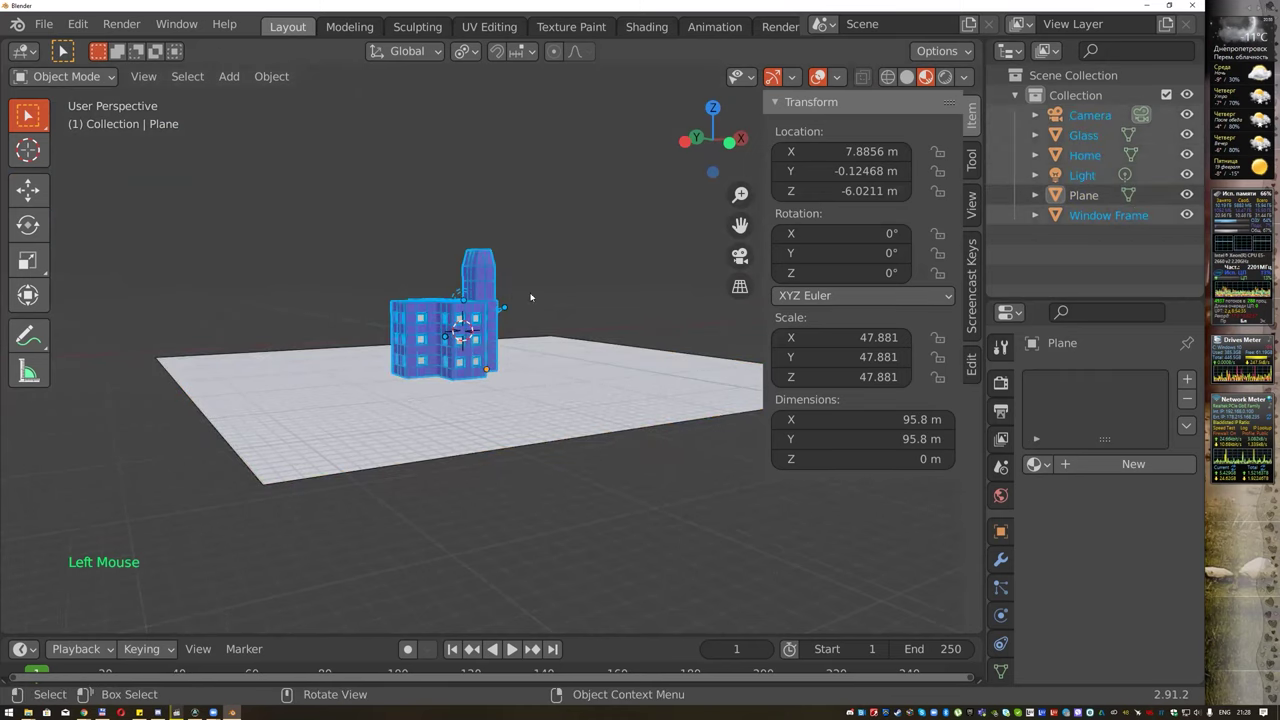
pyautogui.middleClick(565, 256)
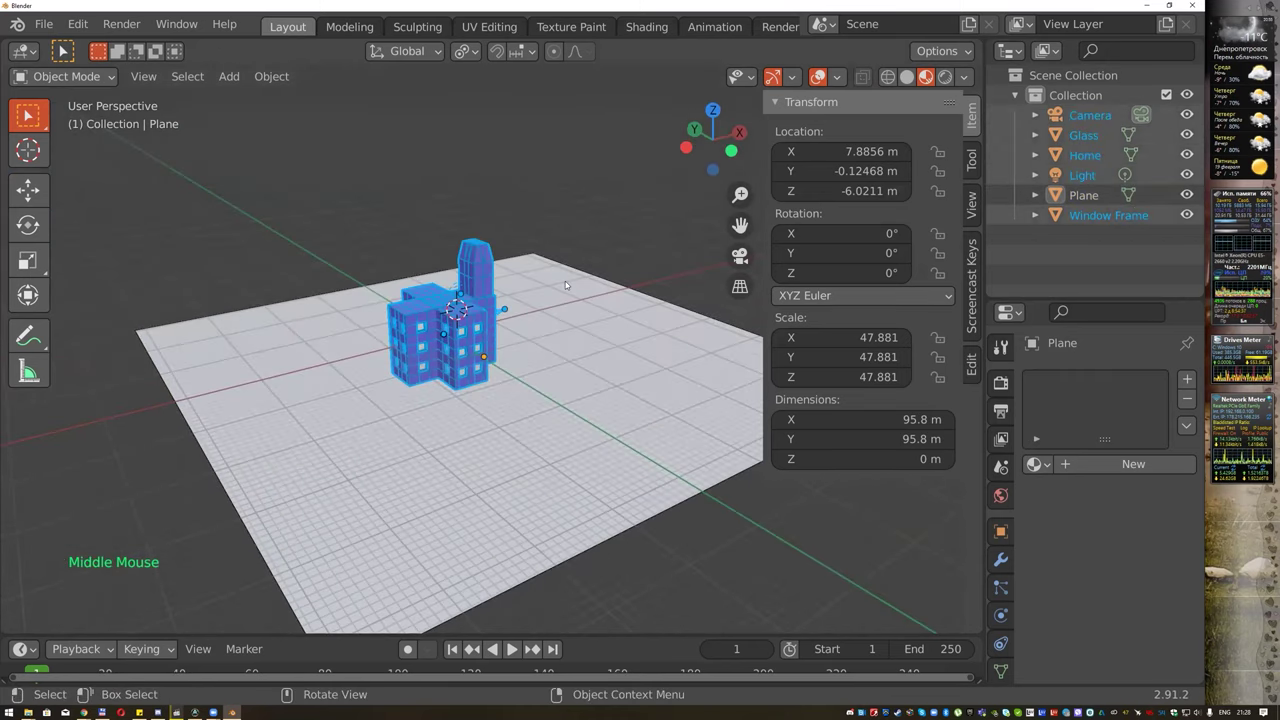
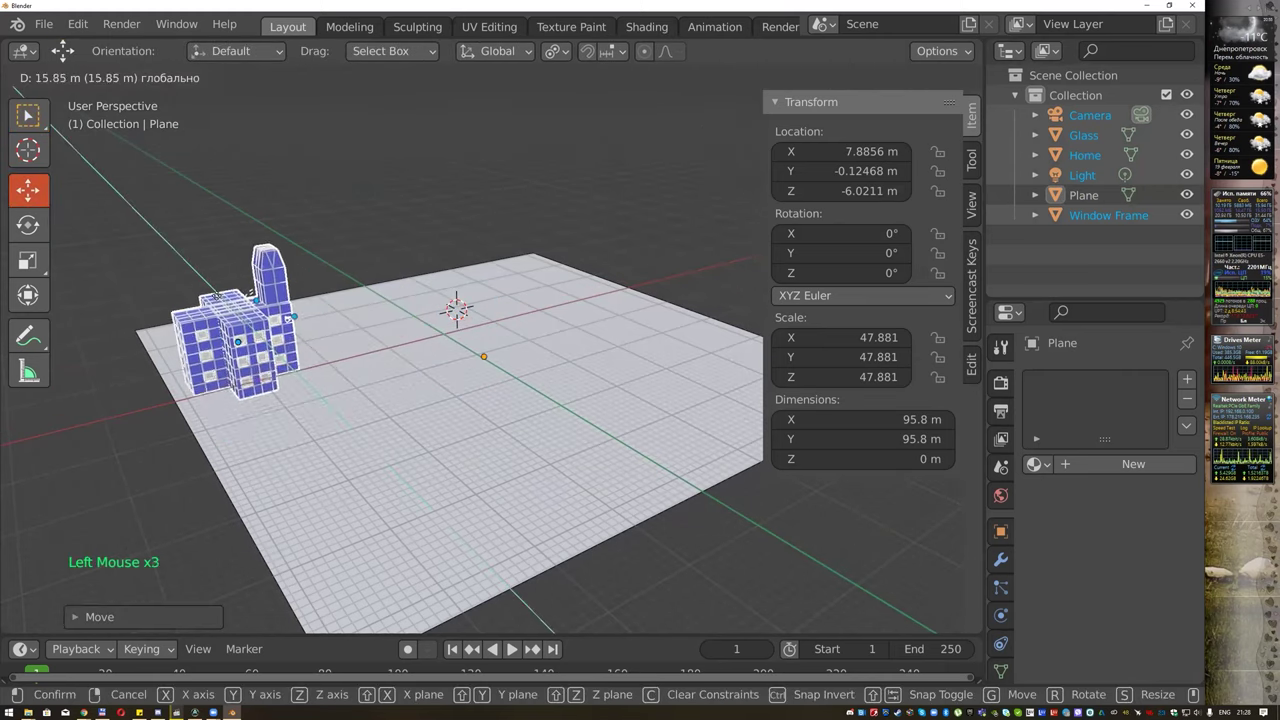
pyautogui.middleClick(390, 230)
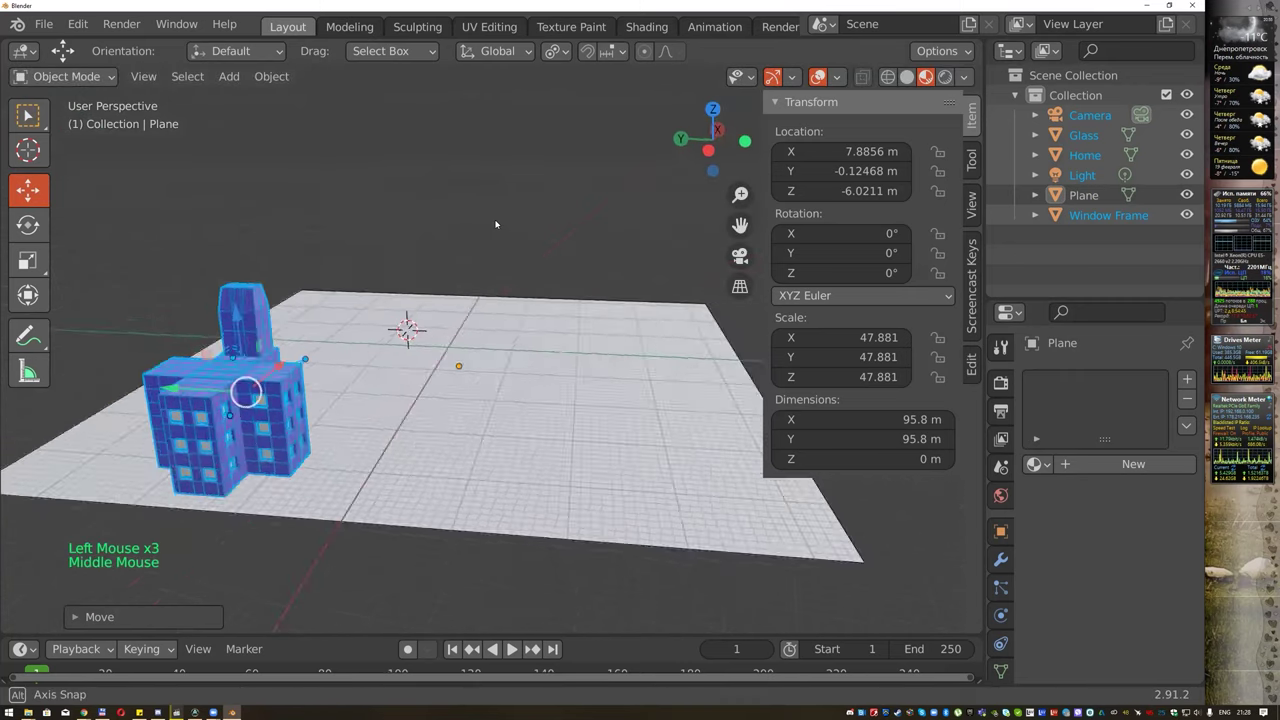
pyautogui.middleClick(363, 219)
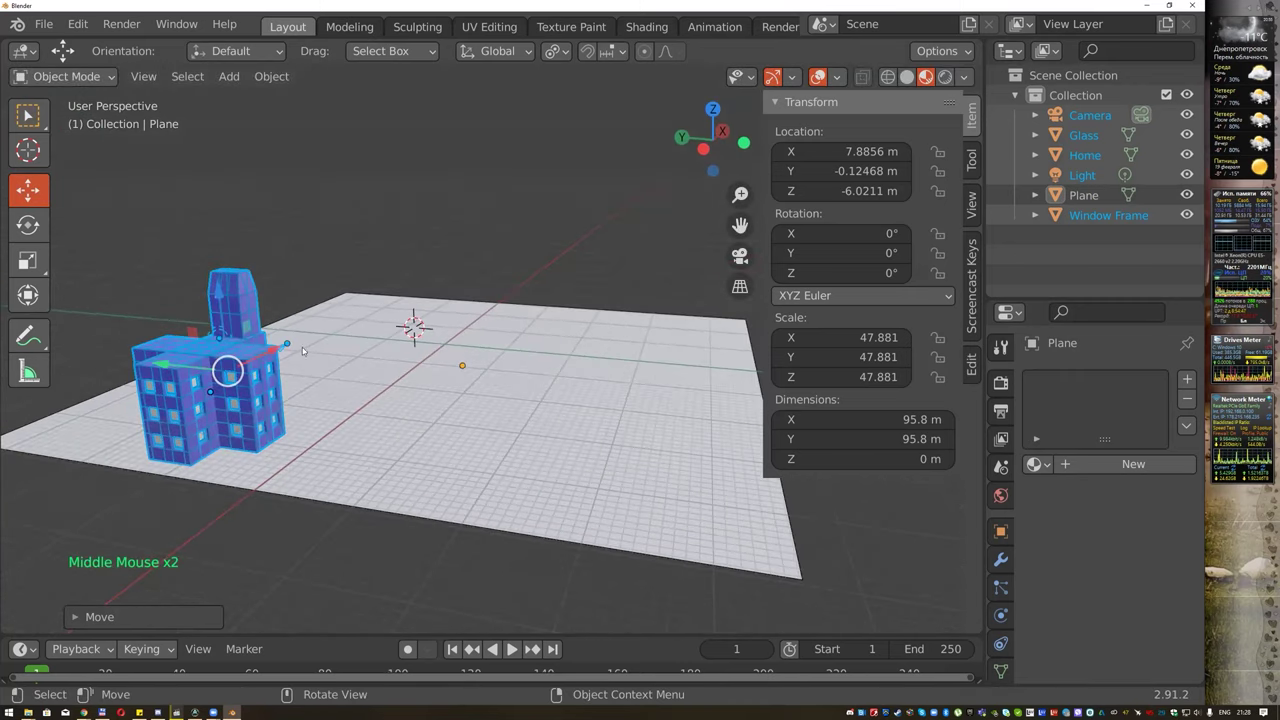
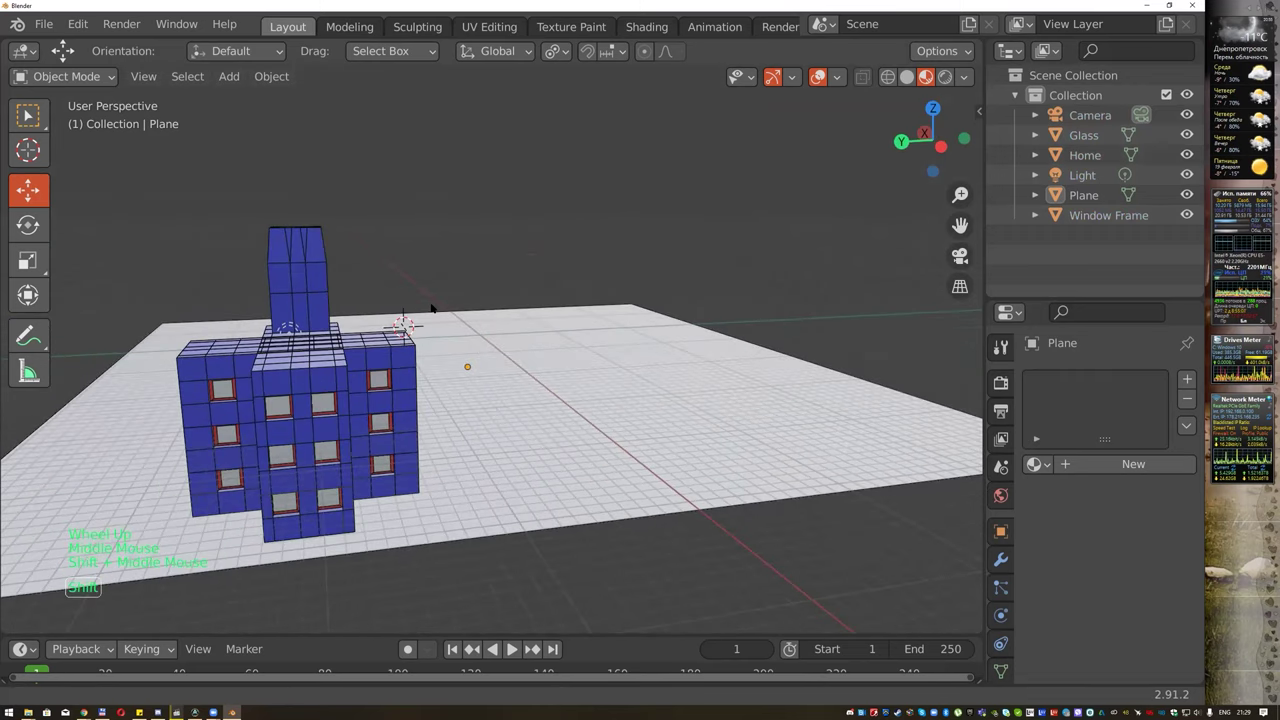
pyautogui.middleClick(520, 305)
# Remove the extra material slots so Home and Window Frame keep only one material each.
pyautogui.click(230, 361)
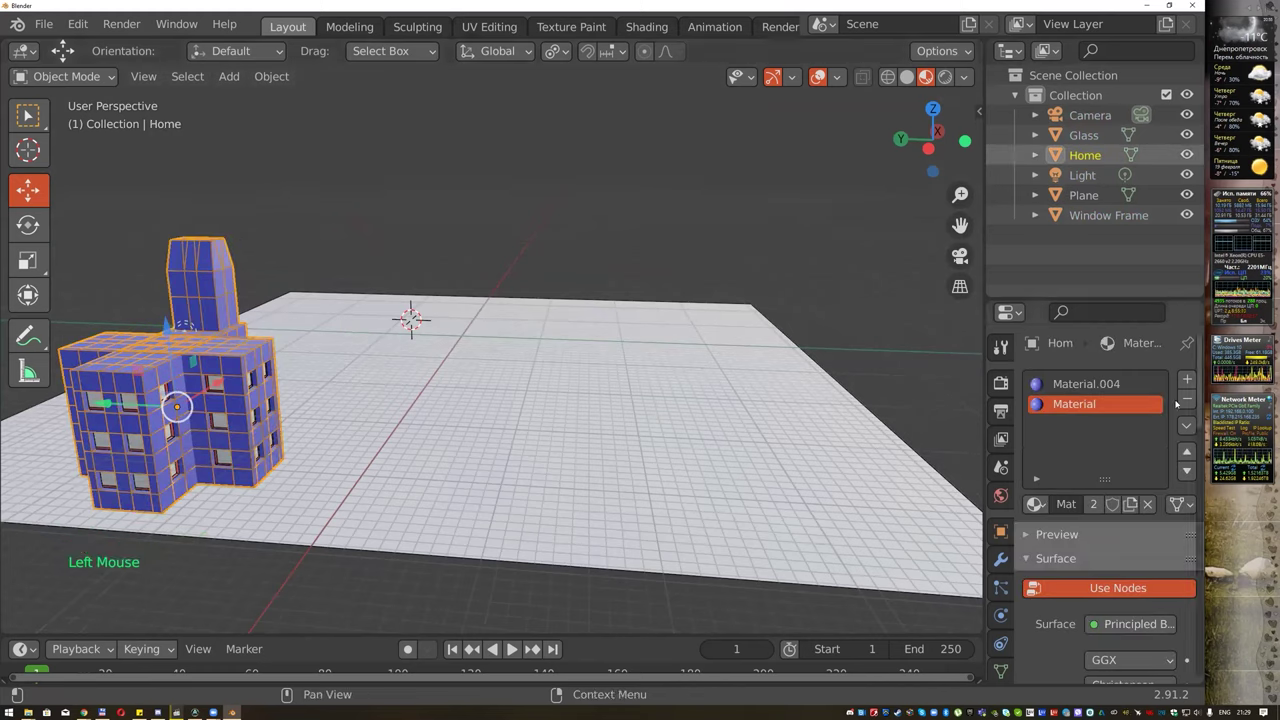
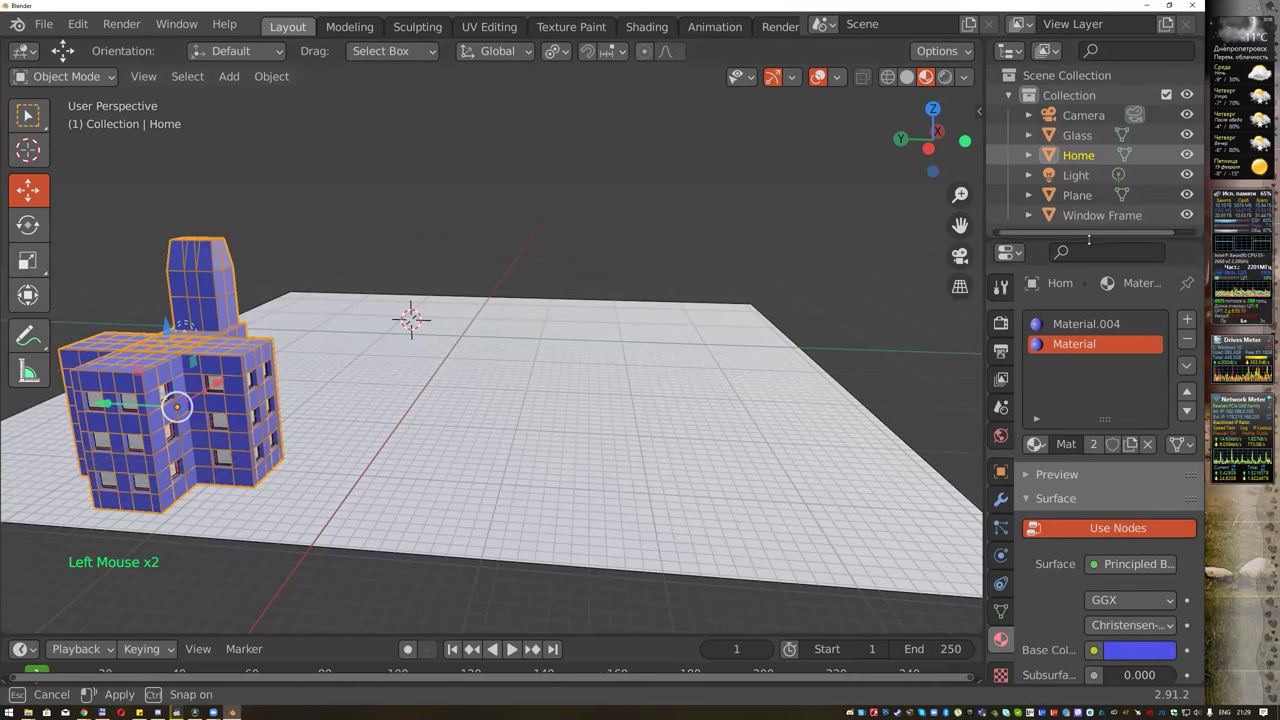
pyautogui.click(1191, 340)
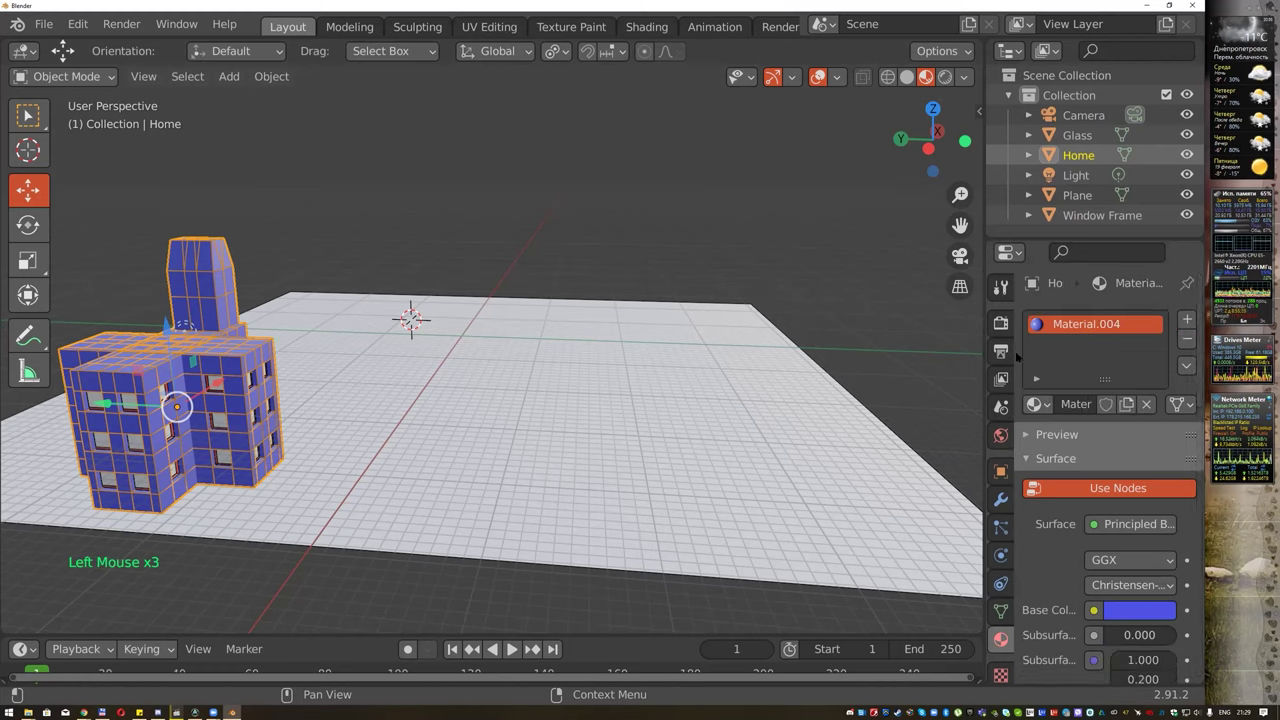
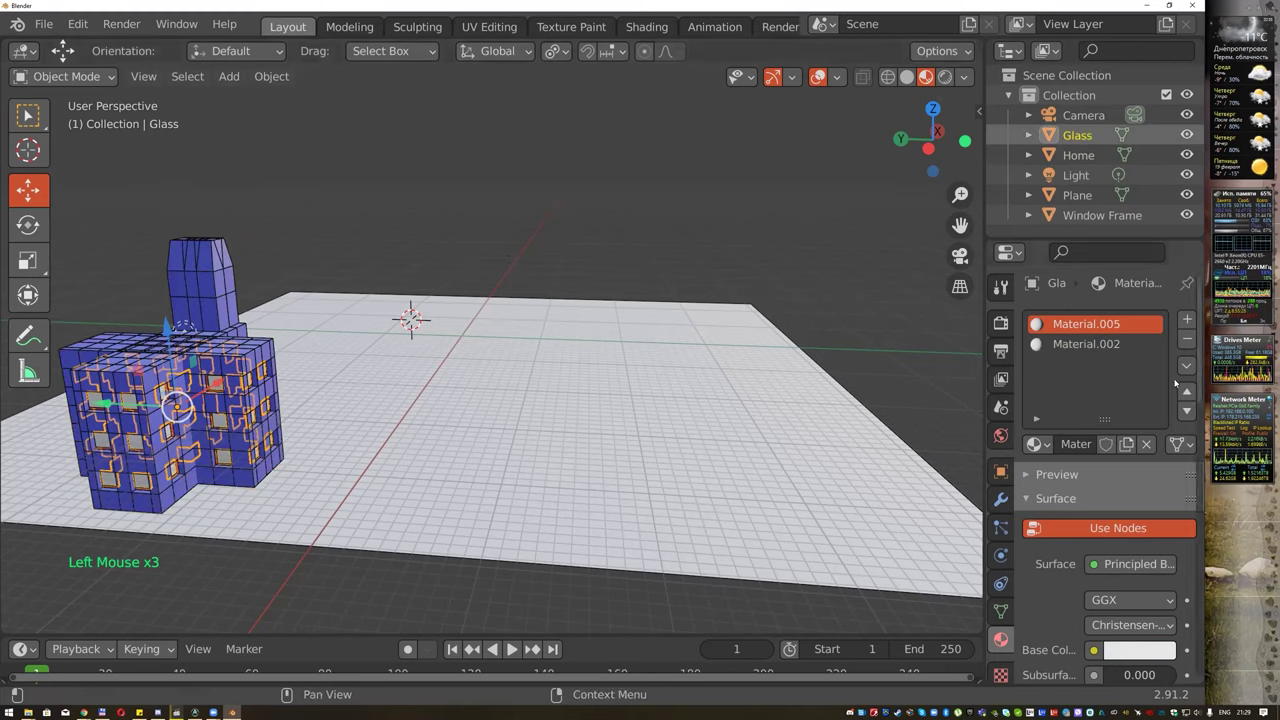
pyautogui.click(1189, 342)
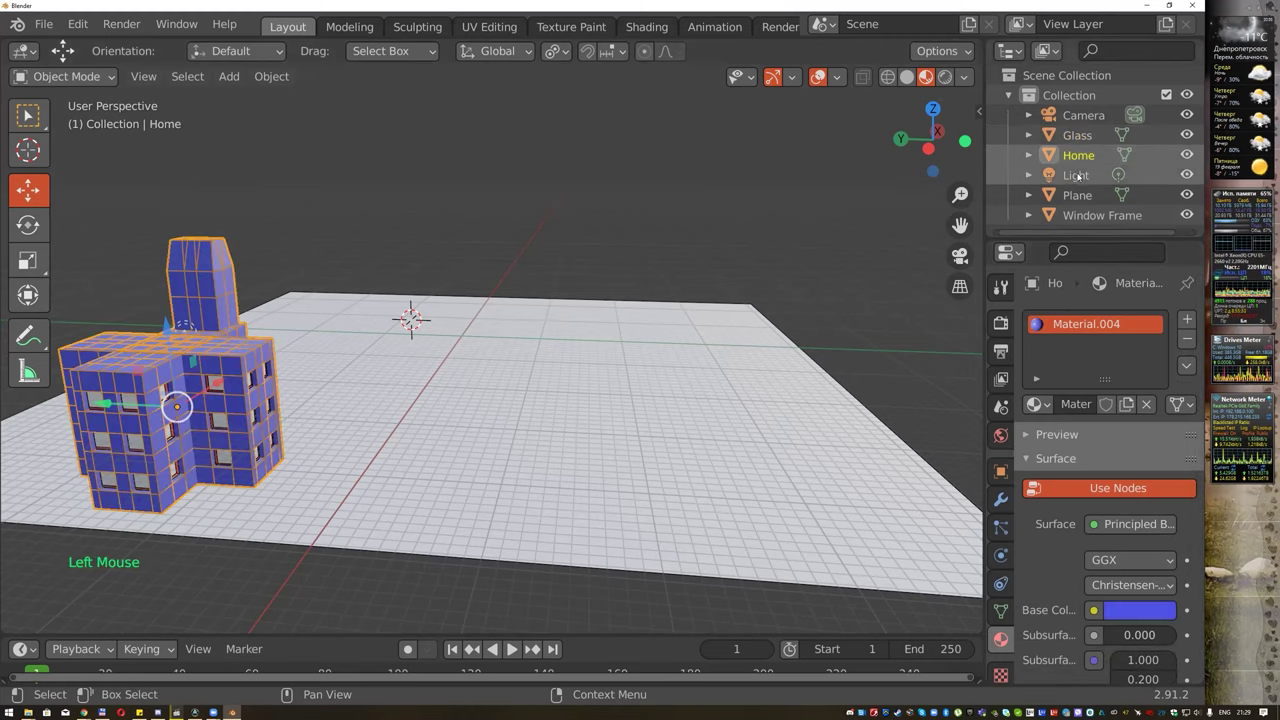
pyautogui.click(1086, 213)
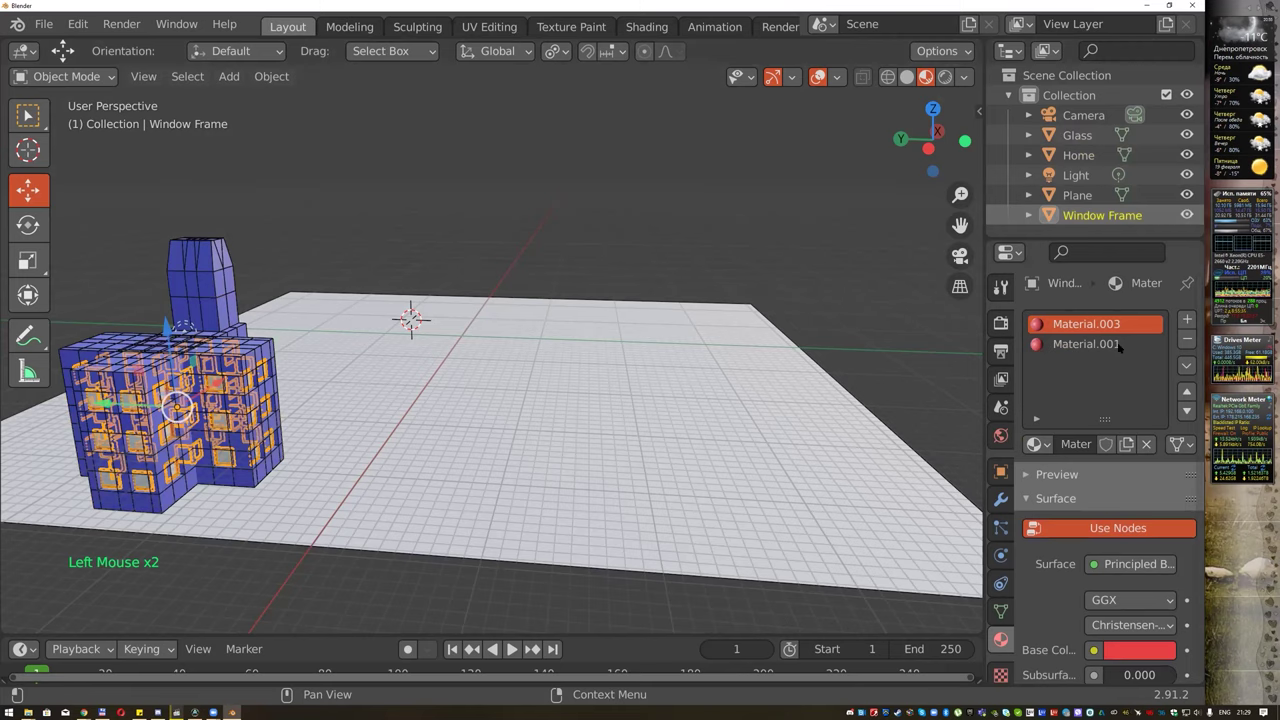
pyautogui.click(1190, 343)
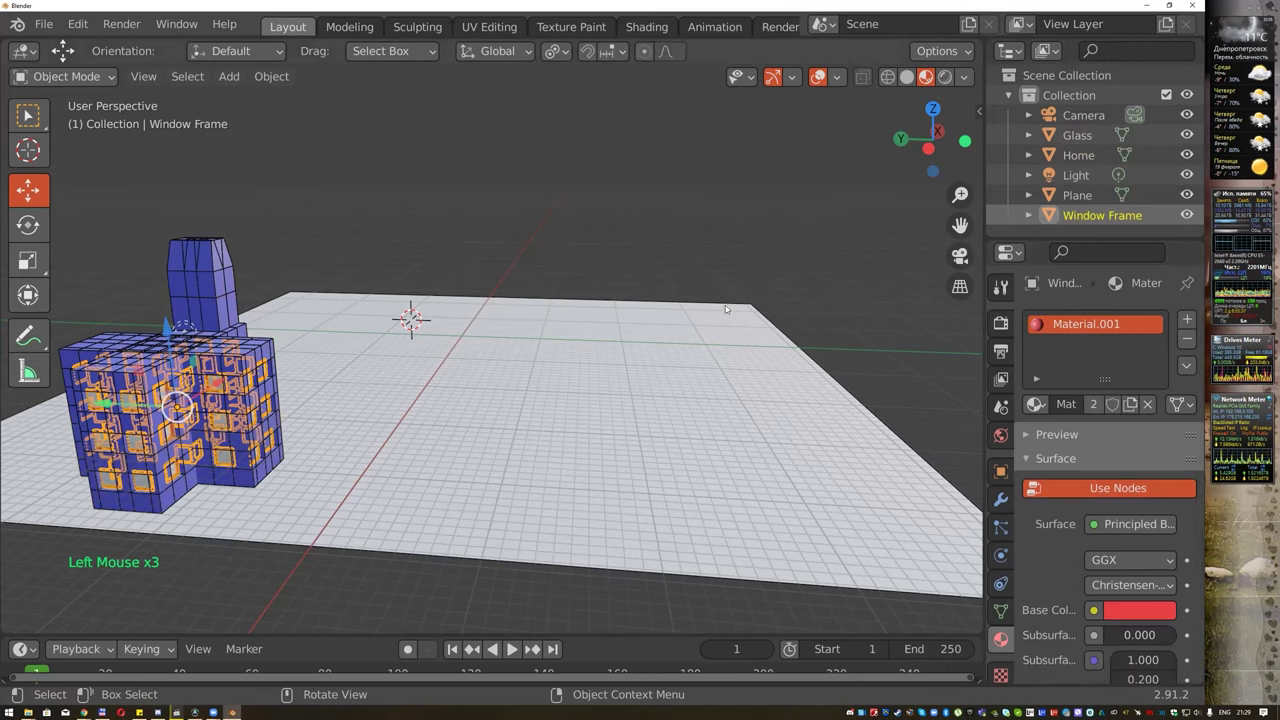
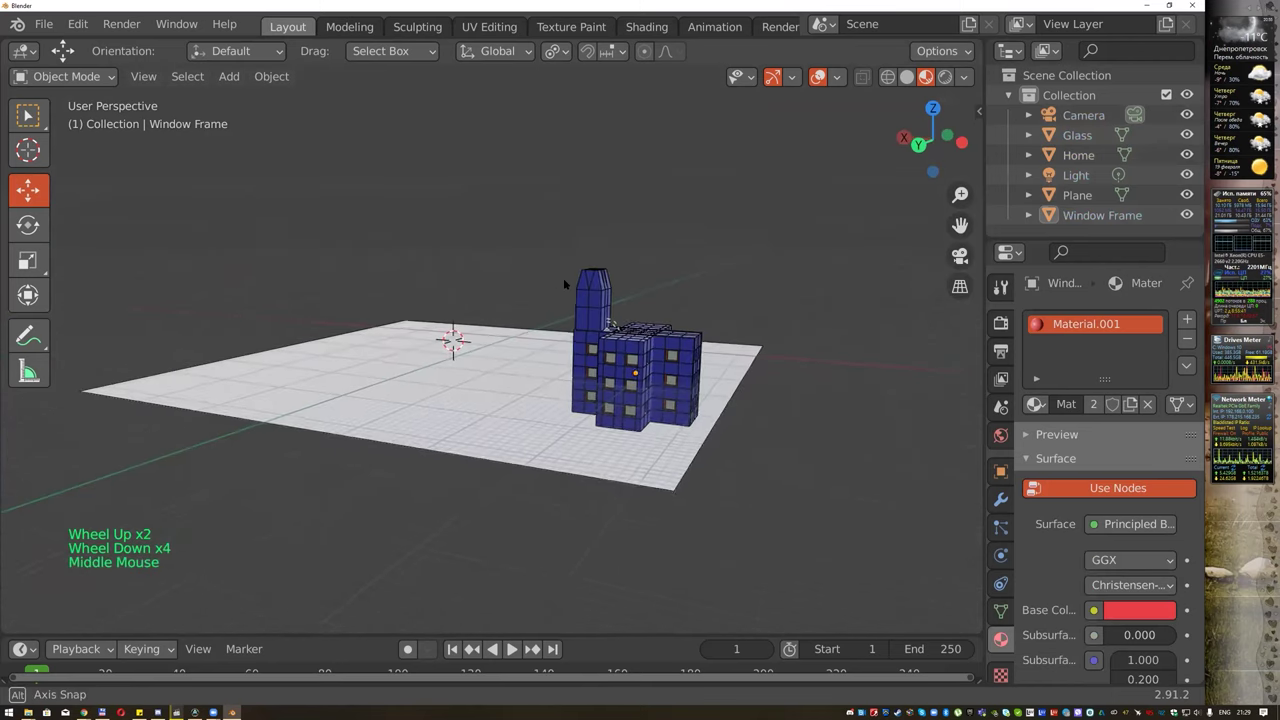
# View the whole scene, select Home and bring up its base colour picker.
pyautogui.scroll(3)
pyautogui.middleClick(276, 330)
pyautogui.click(214, 358)
pyautogui.click(1152, 614)
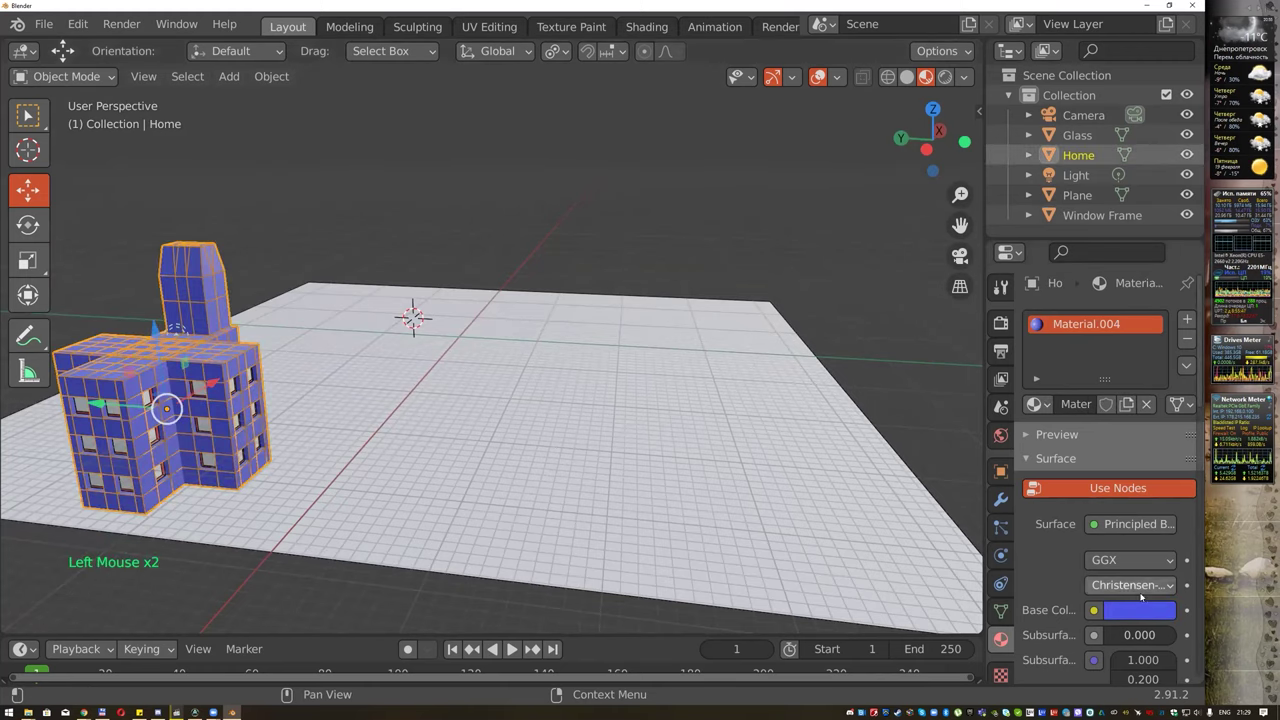
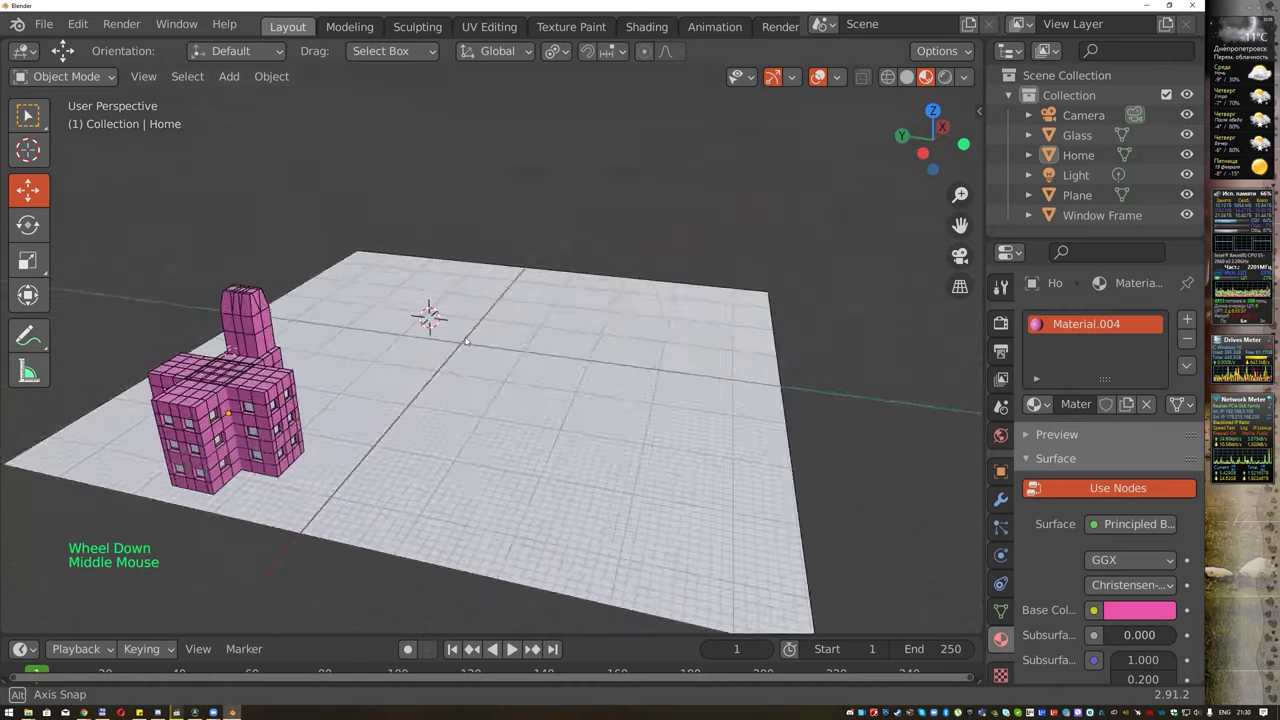
# Select the pink Home building together with the other scene objects.
pyautogui.click(158, 266)
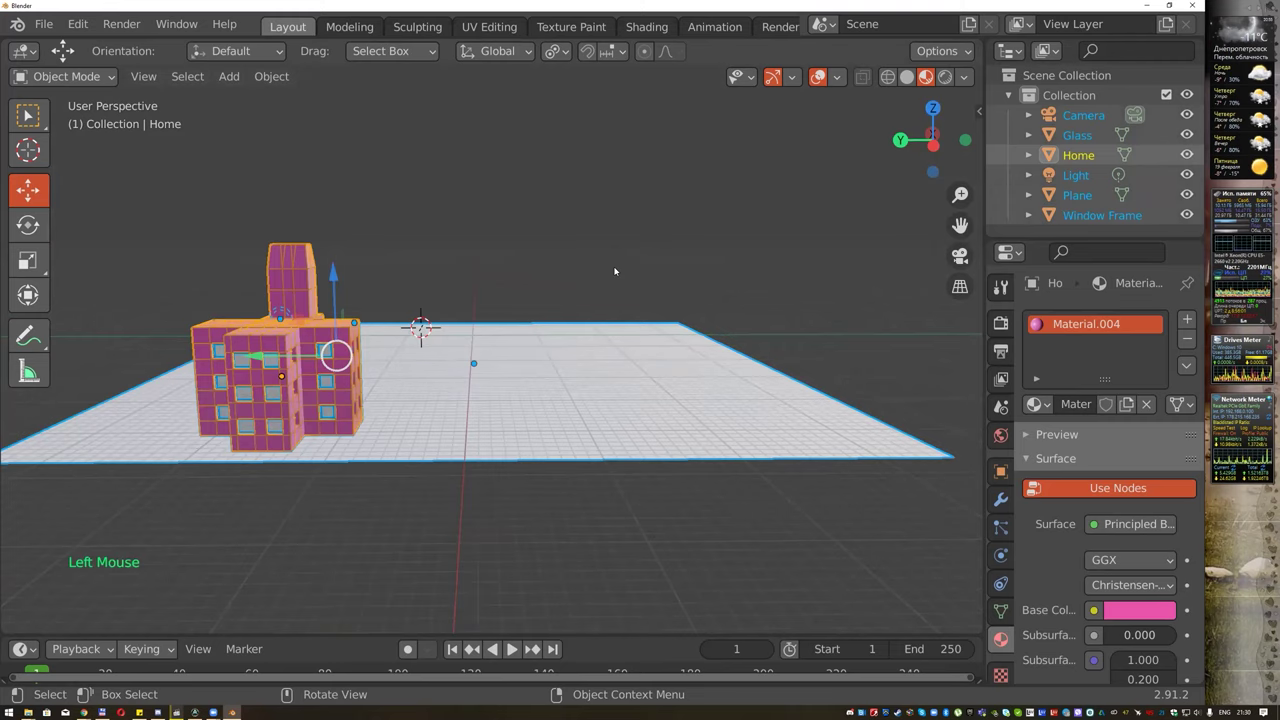
# From front view, duplicate the building once and reselect it with its glass windows.
pyautogui.middleClick(604, 271)
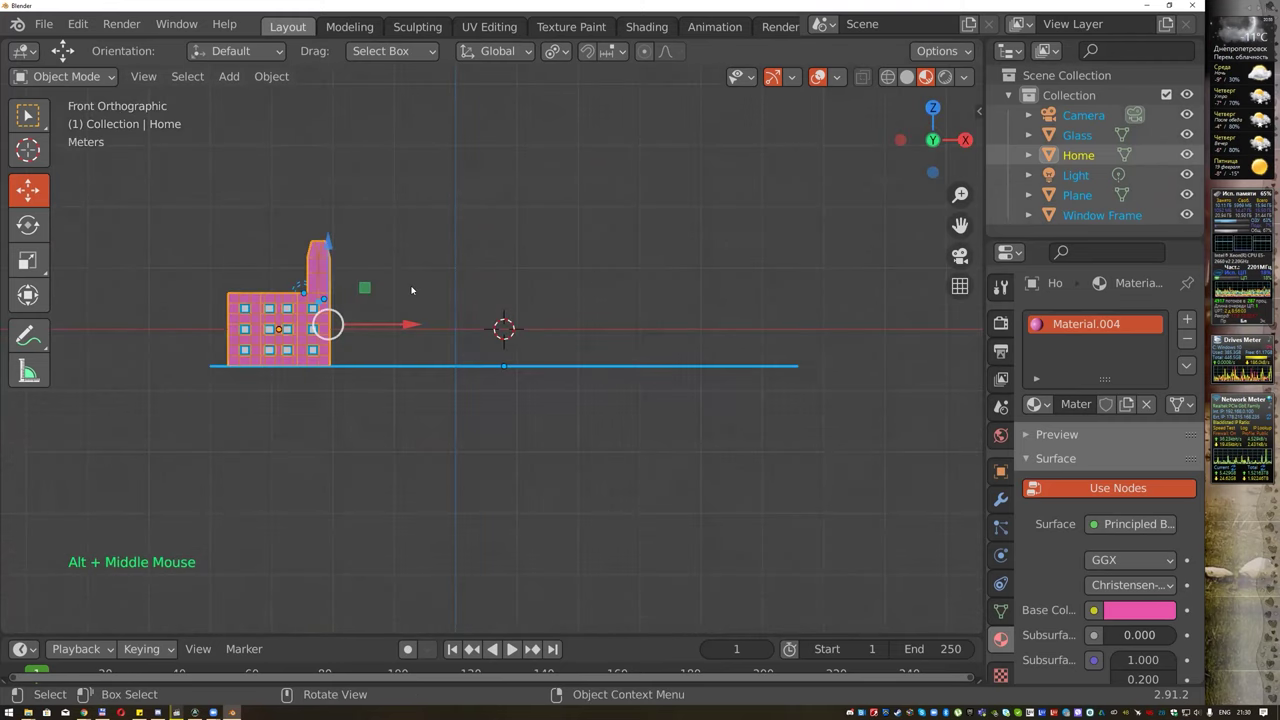
pyautogui.press('shift+d')
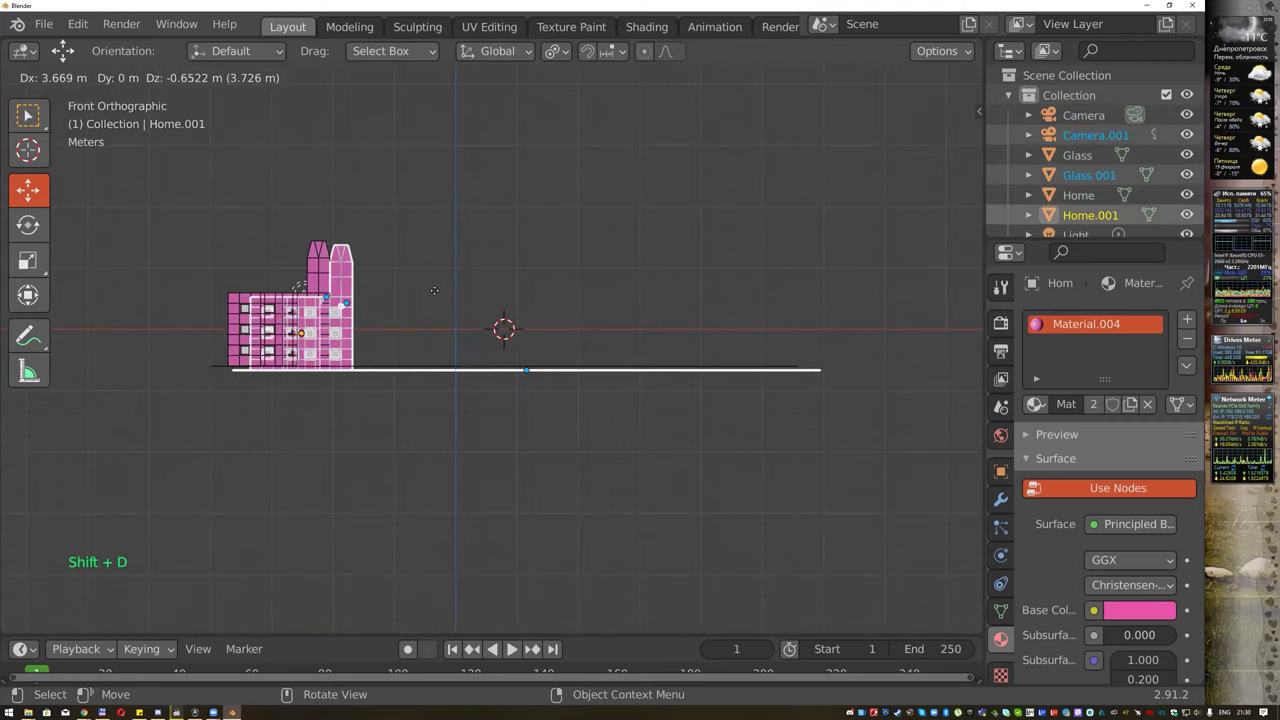
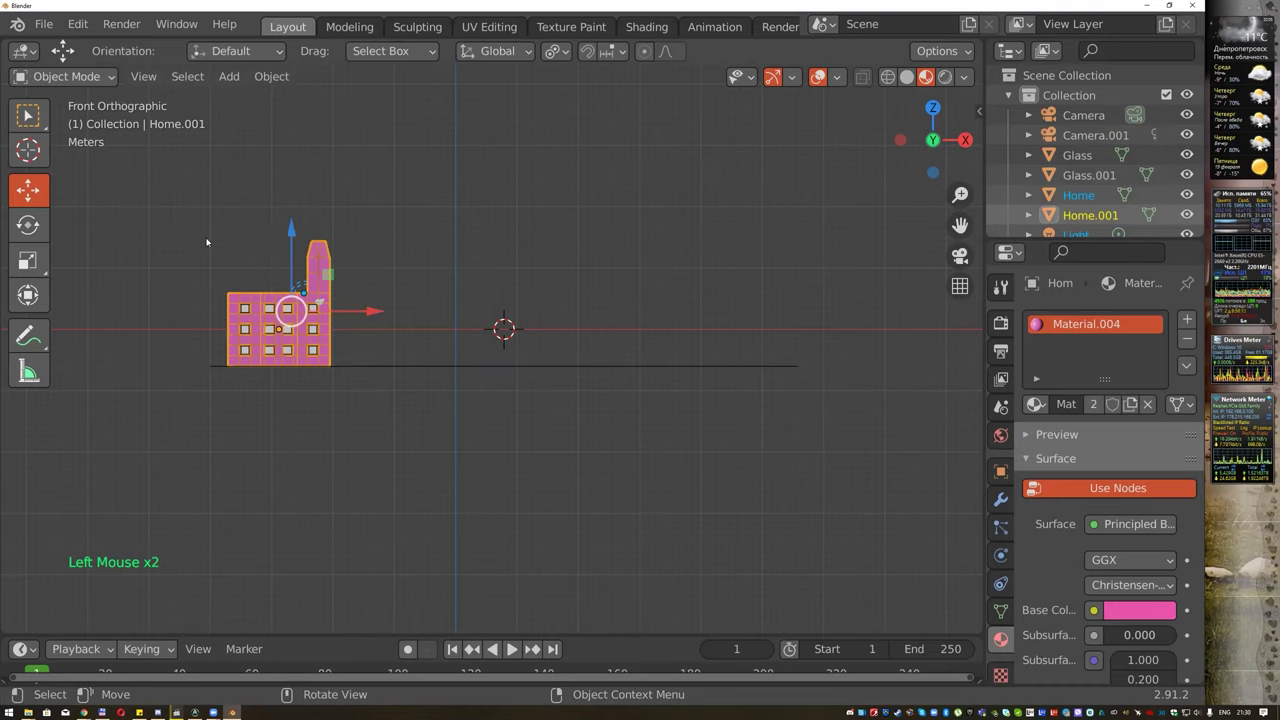
pyautogui.click(223, 249)
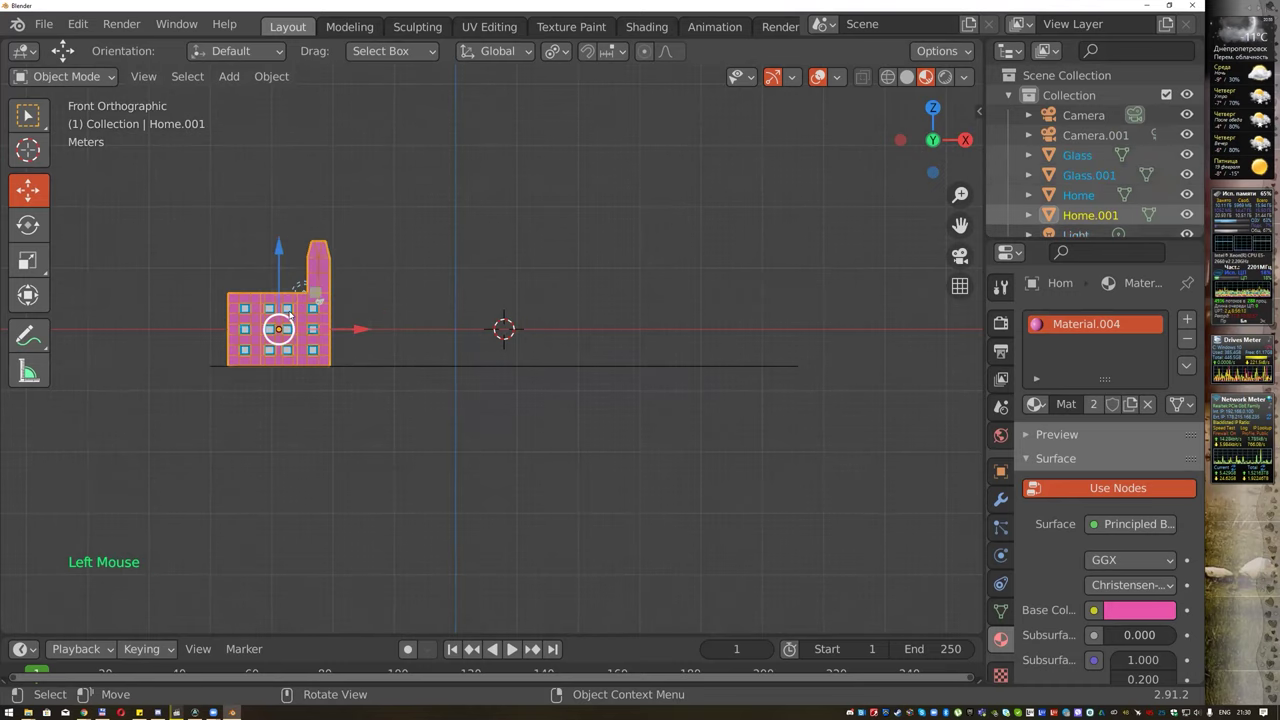
pyautogui.click(216, 263)
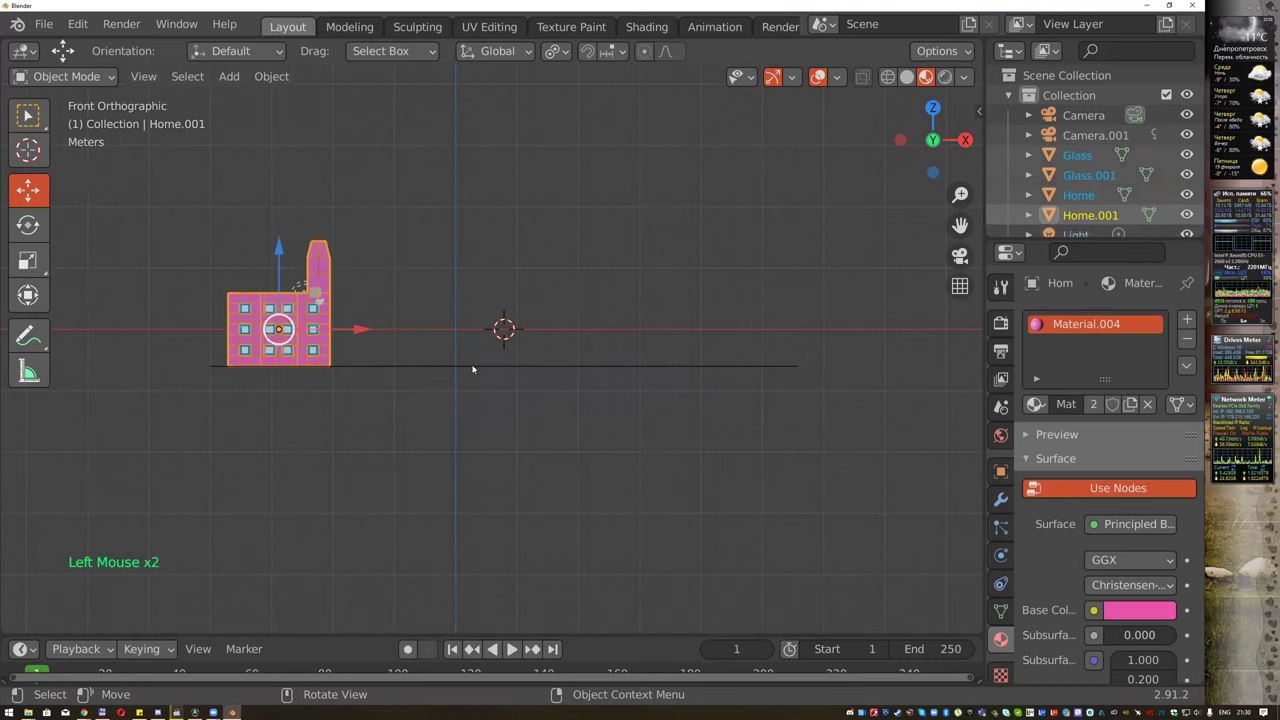
# Duplicate the building along X three times to form a row of four.
pyautogui.press('shift+d')
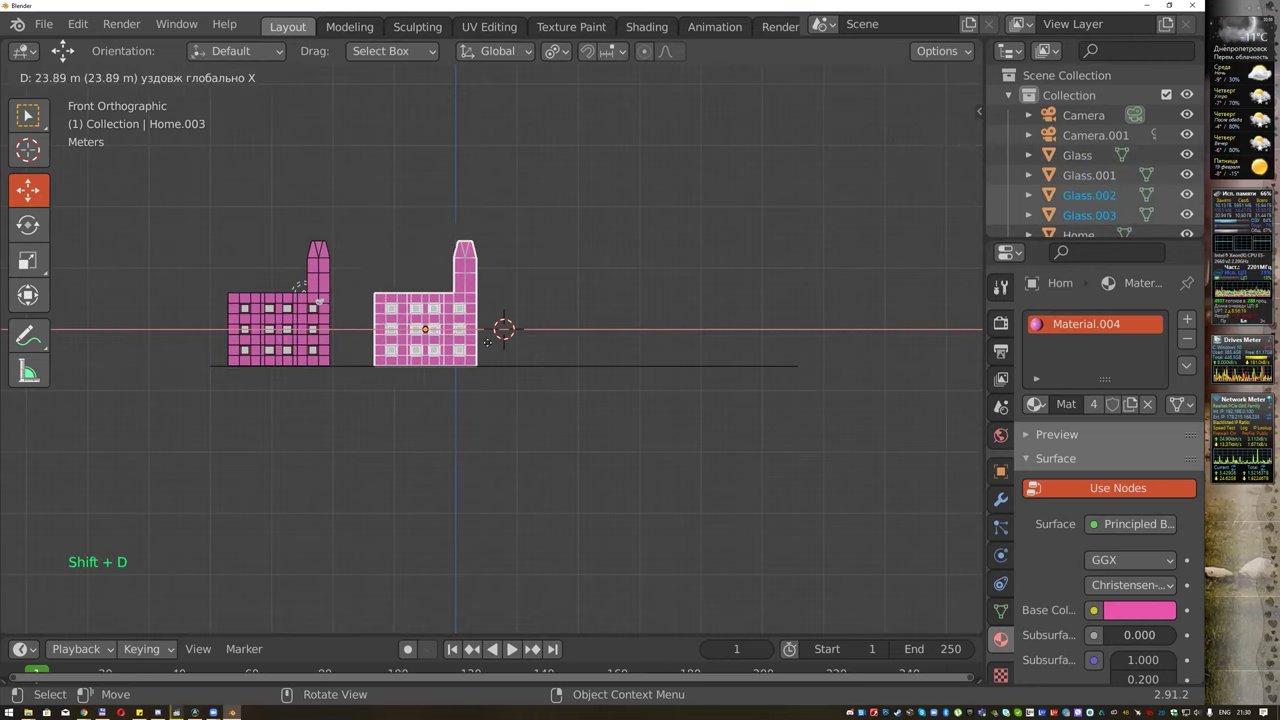
pyautogui.press('shift+d')
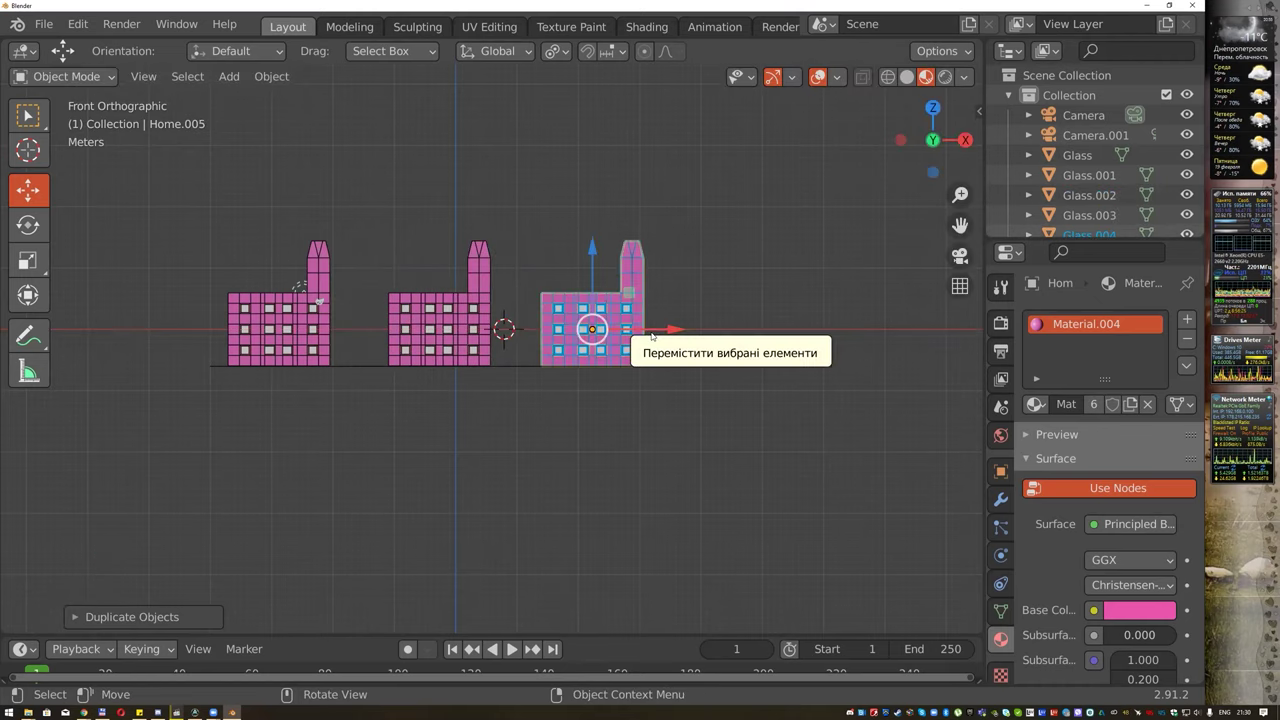
pyautogui.press('shift+d')
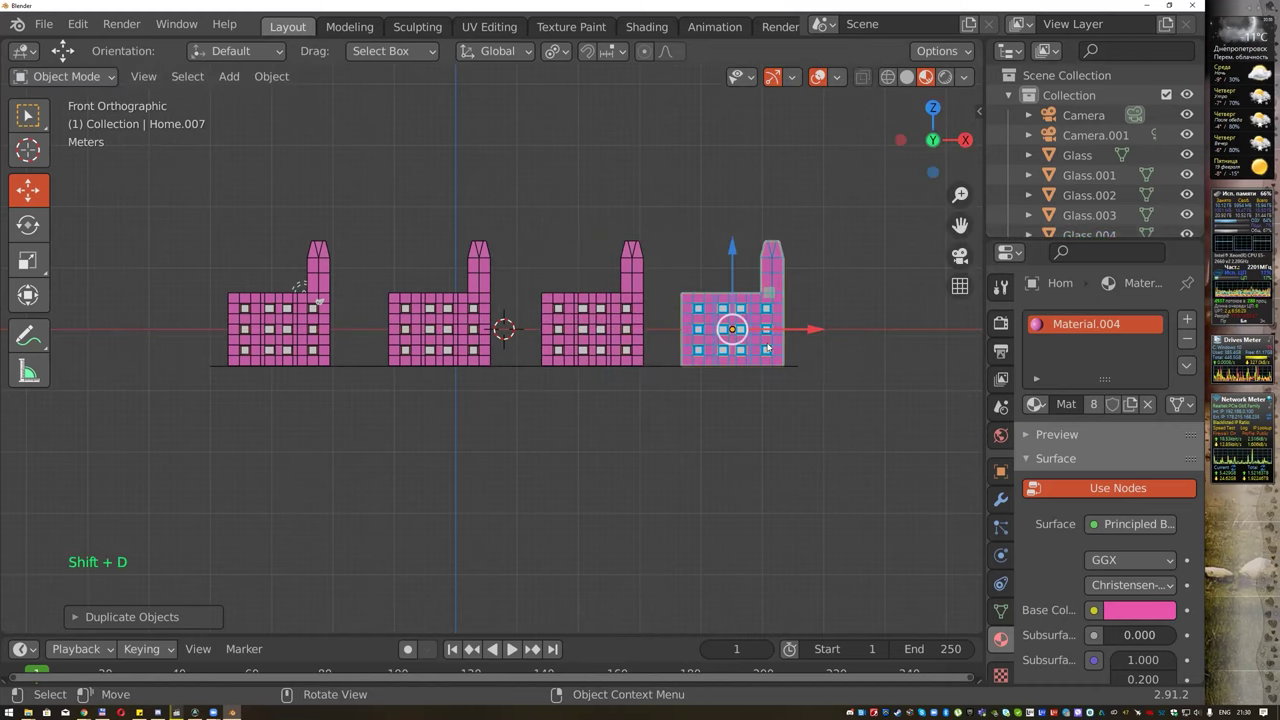
pyautogui.middleClick(696, 434)
pyautogui.middleClick(696, 437)
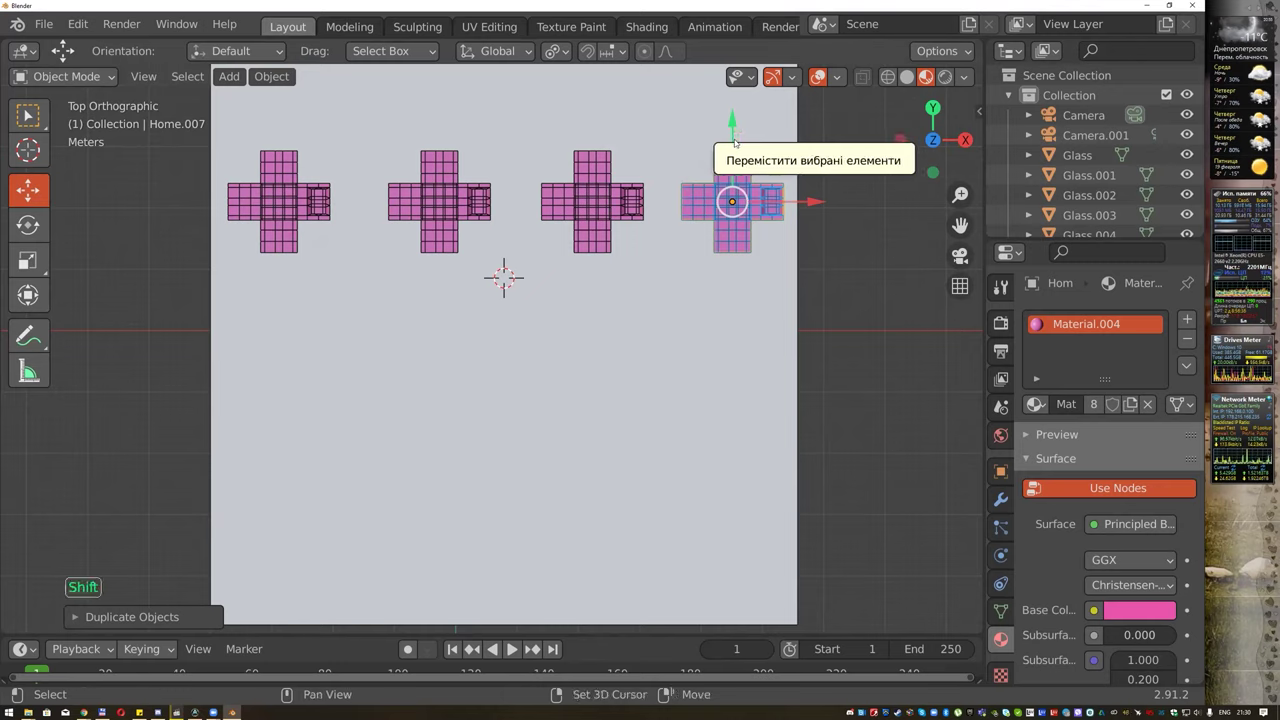
# Undo a stray copy, then duplicate the row with its ground twice along Y into three rows.
pyautogui.press('shift+d')
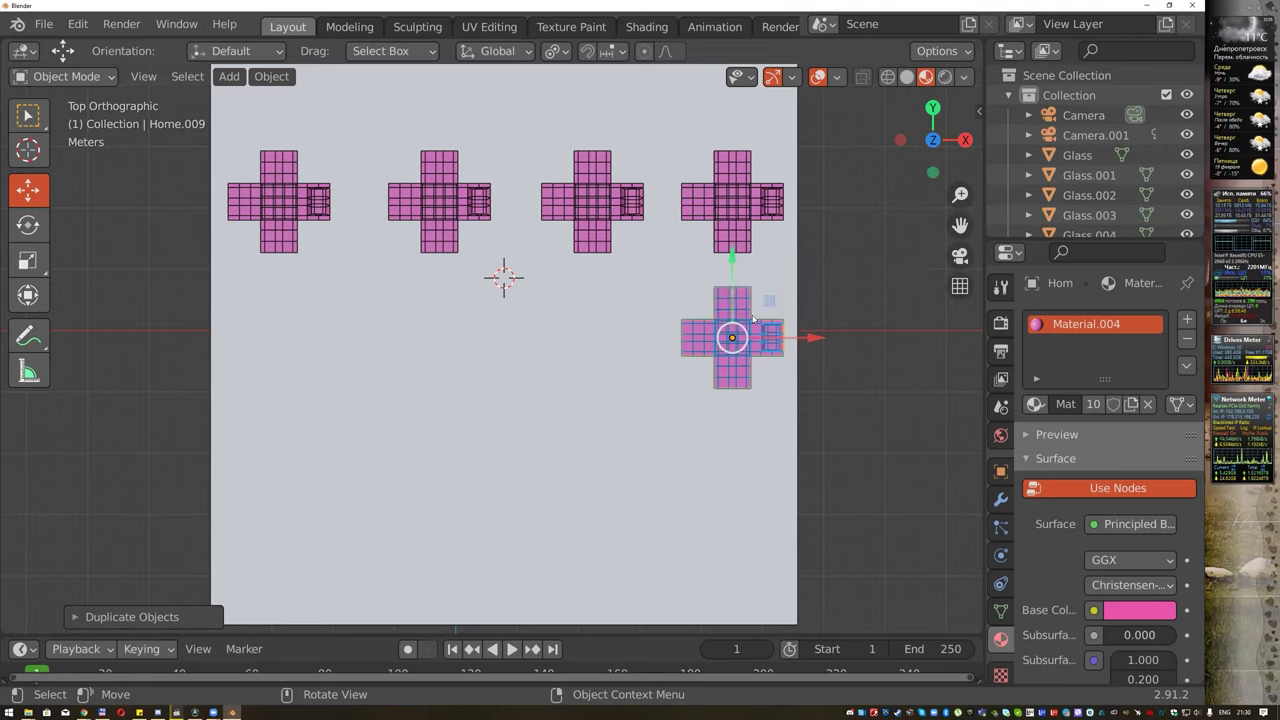
pyautogui.press('ctrl+z')
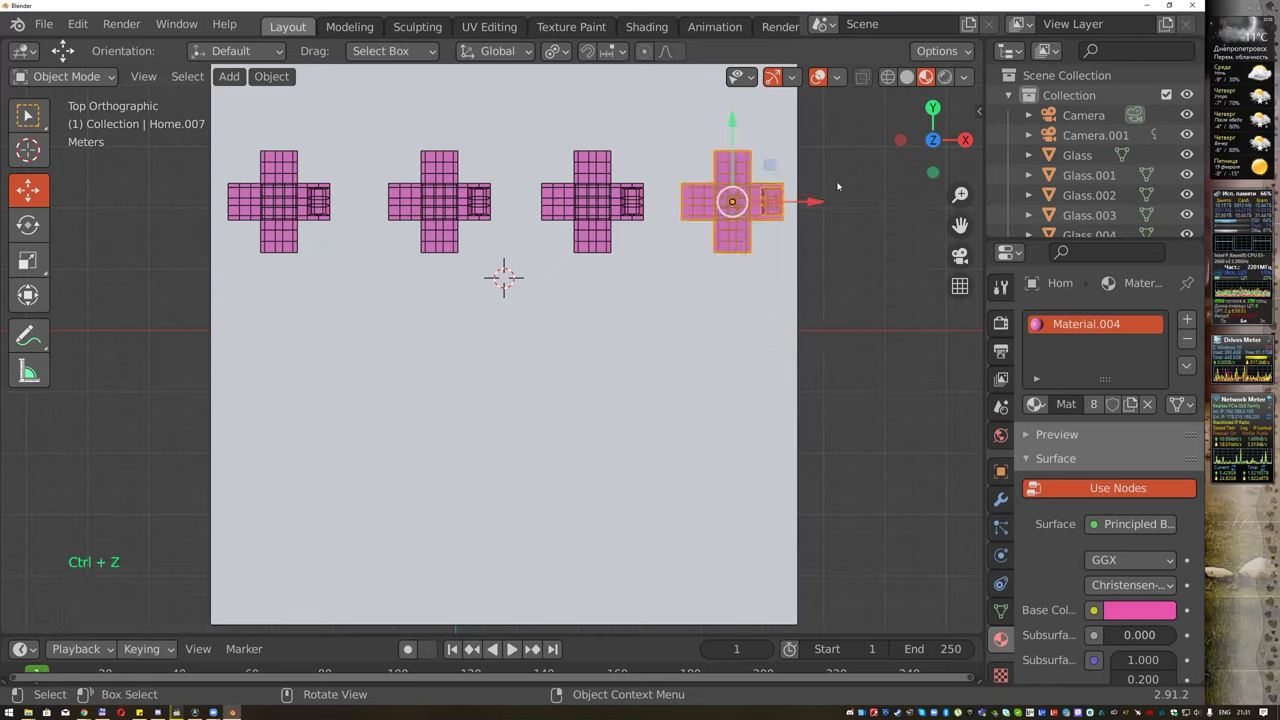
pyautogui.click(840, 177)
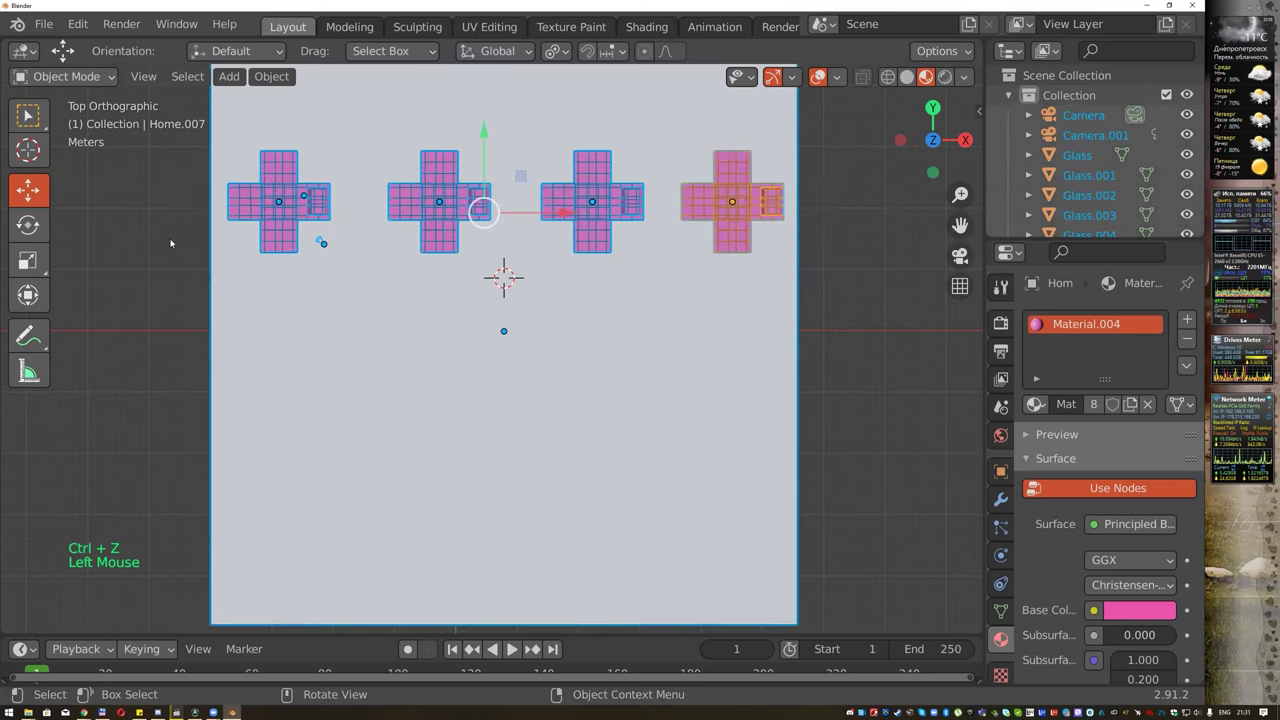
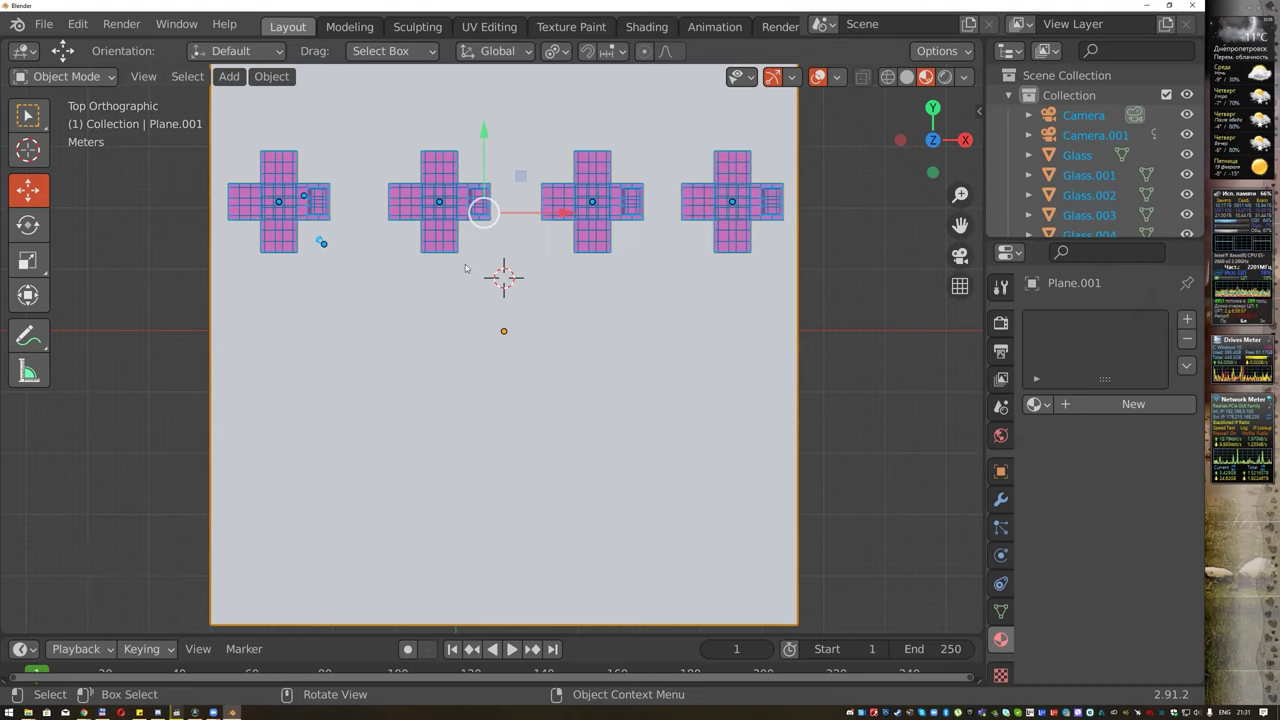
pyautogui.press('shift+d')
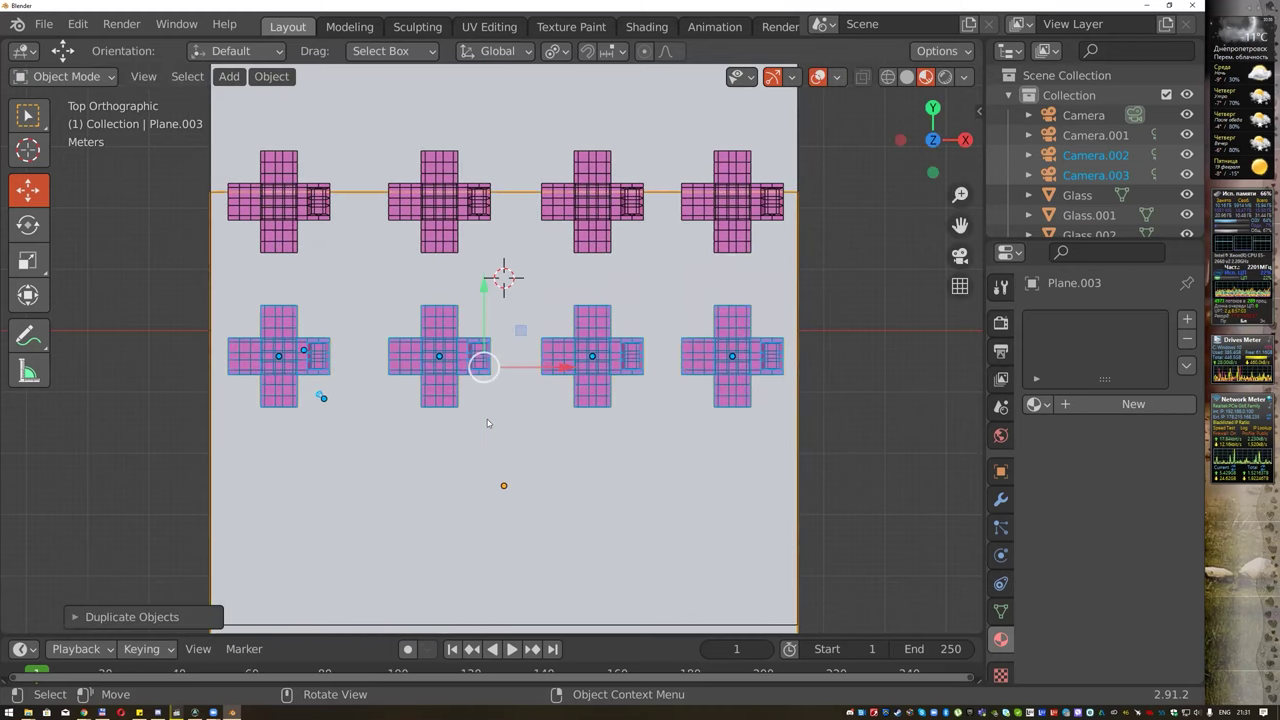
pyautogui.press('shift+d')
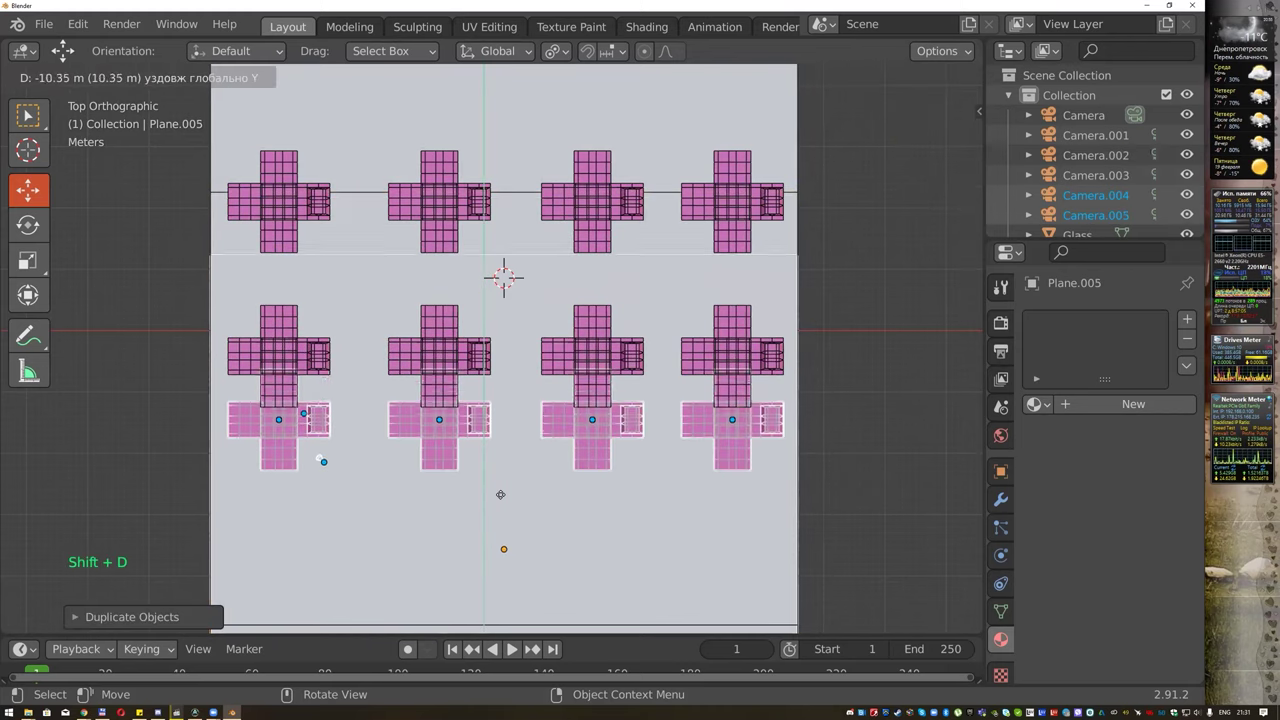
pyautogui.scroll(-3)
pyautogui.click(713, 532)
# Delete the extra ground-plane copies, leaving twelve buildings on one plane.
pyautogui.click(641, 567)
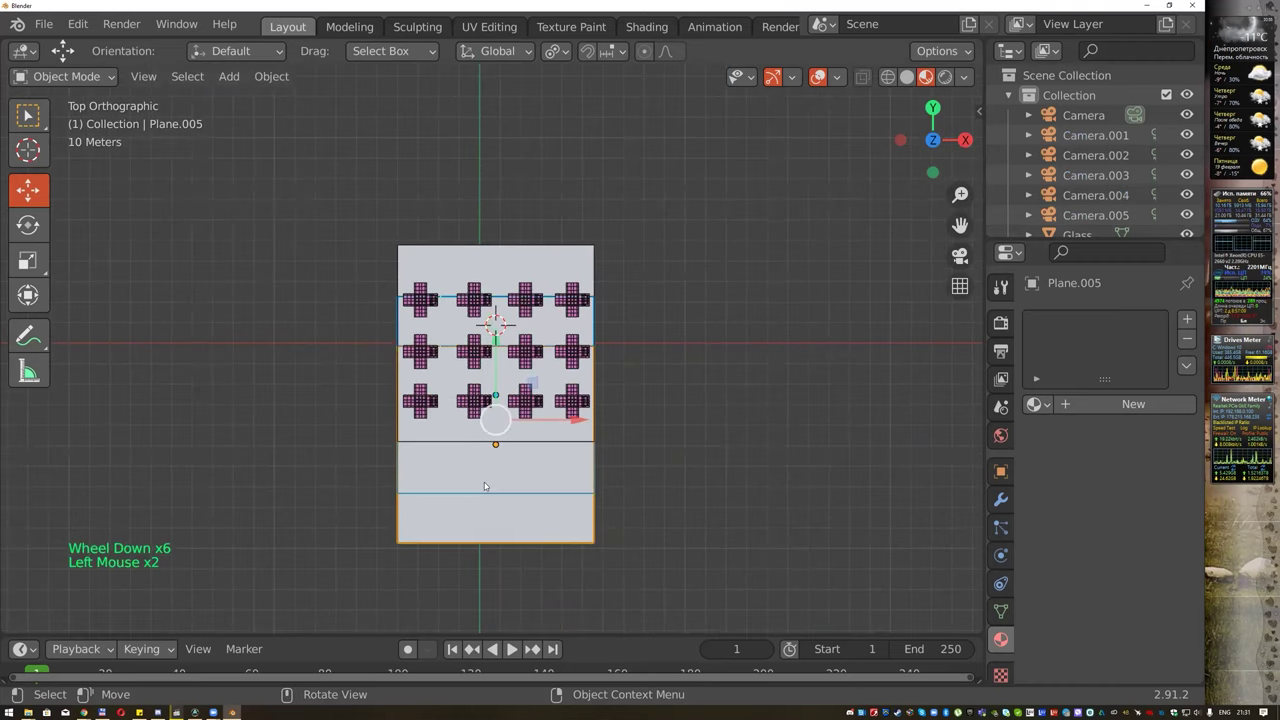
pyautogui.press('Delete')
pyautogui.middleClick(658, 371)
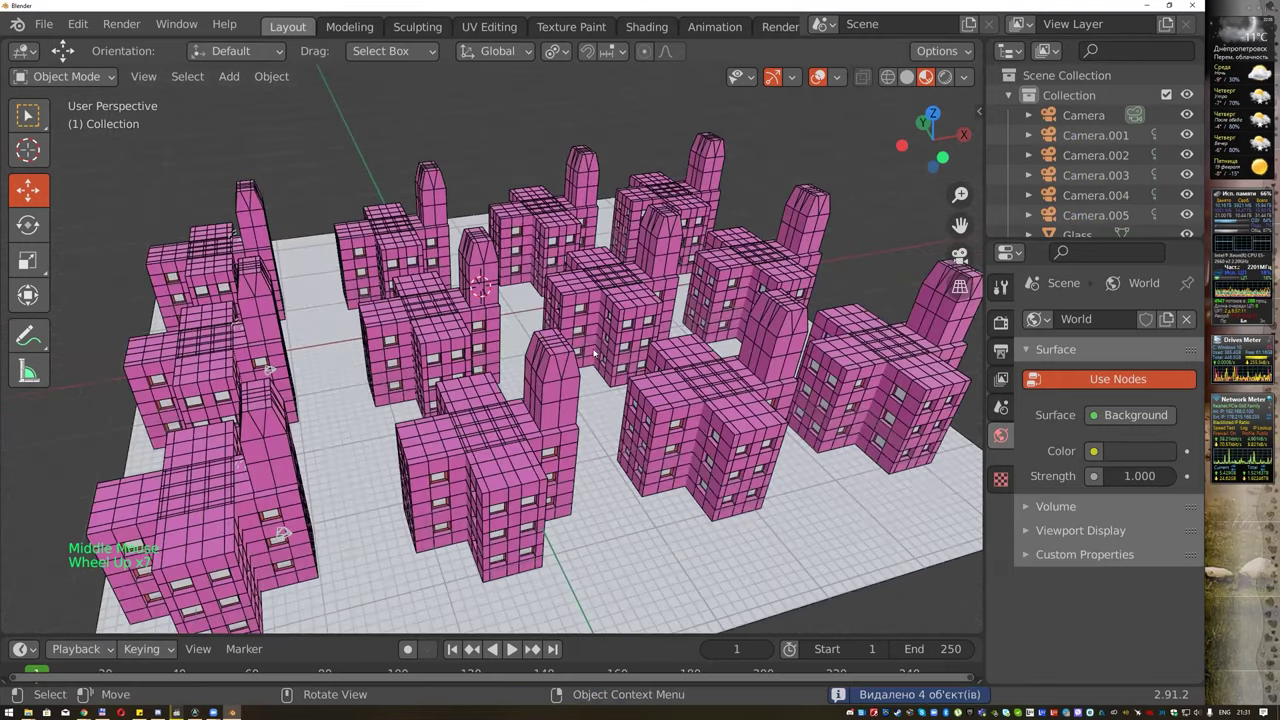
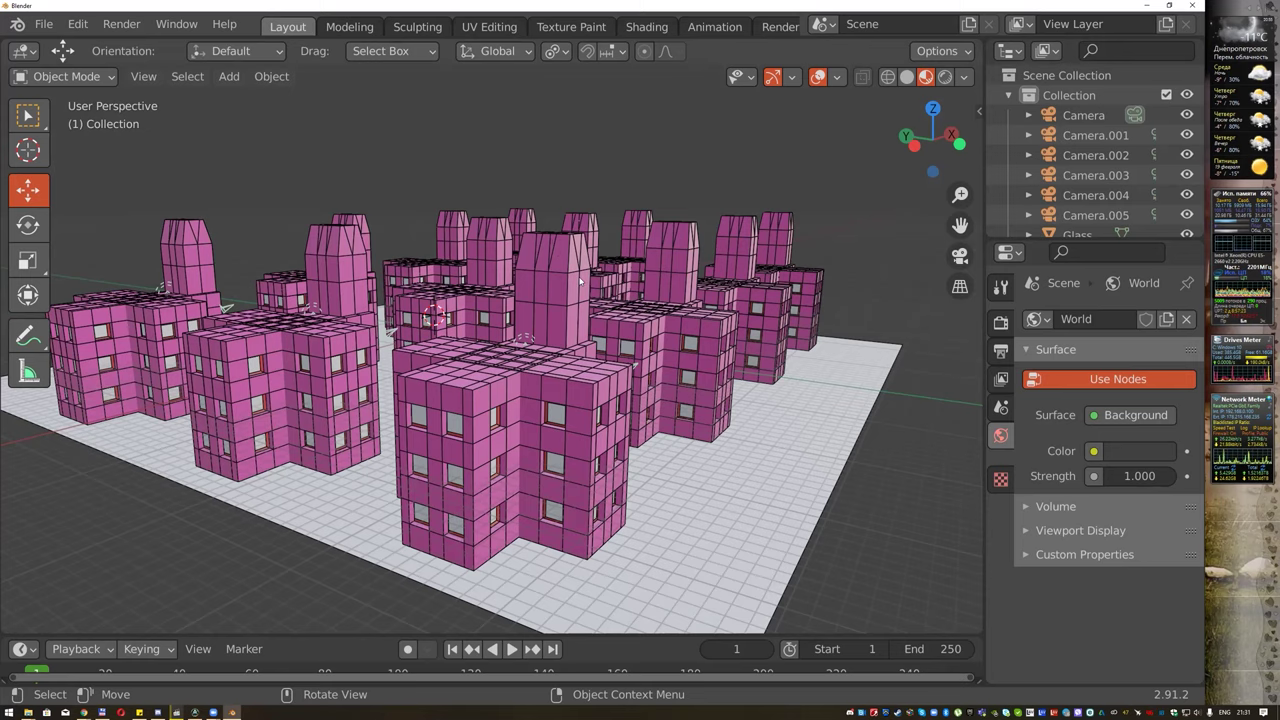
pyautogui.middleClick(574, 191)
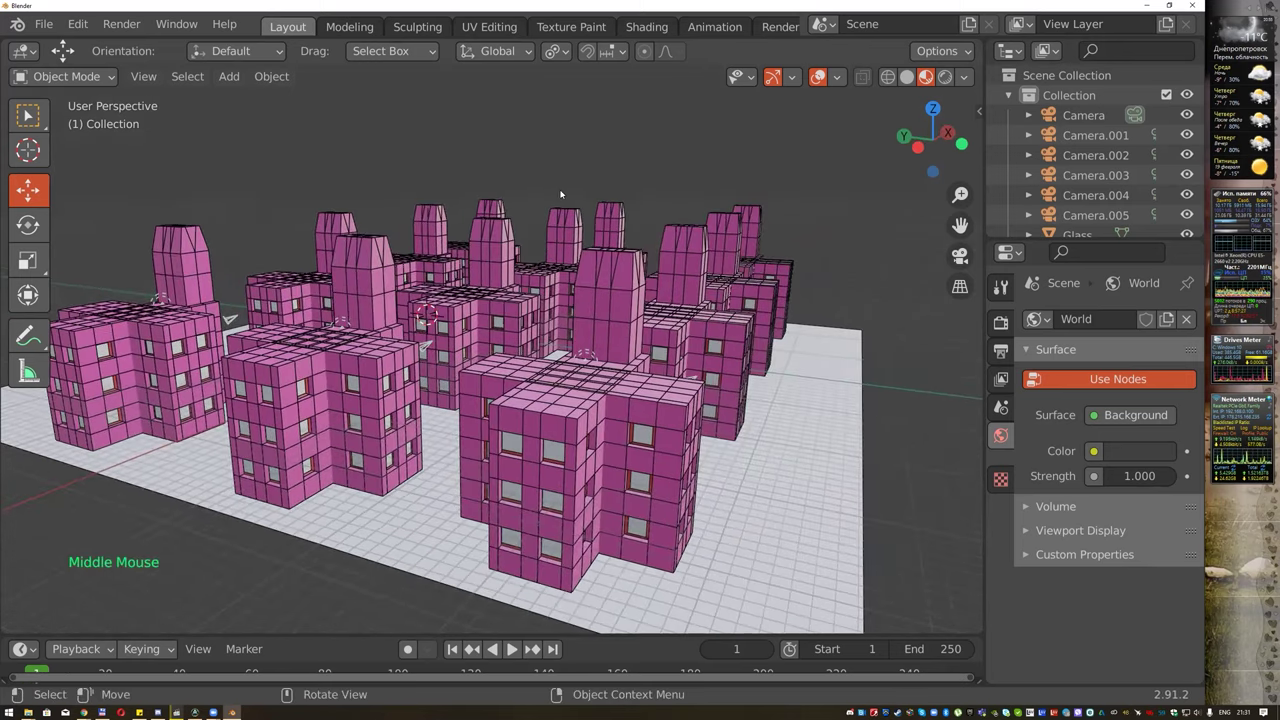